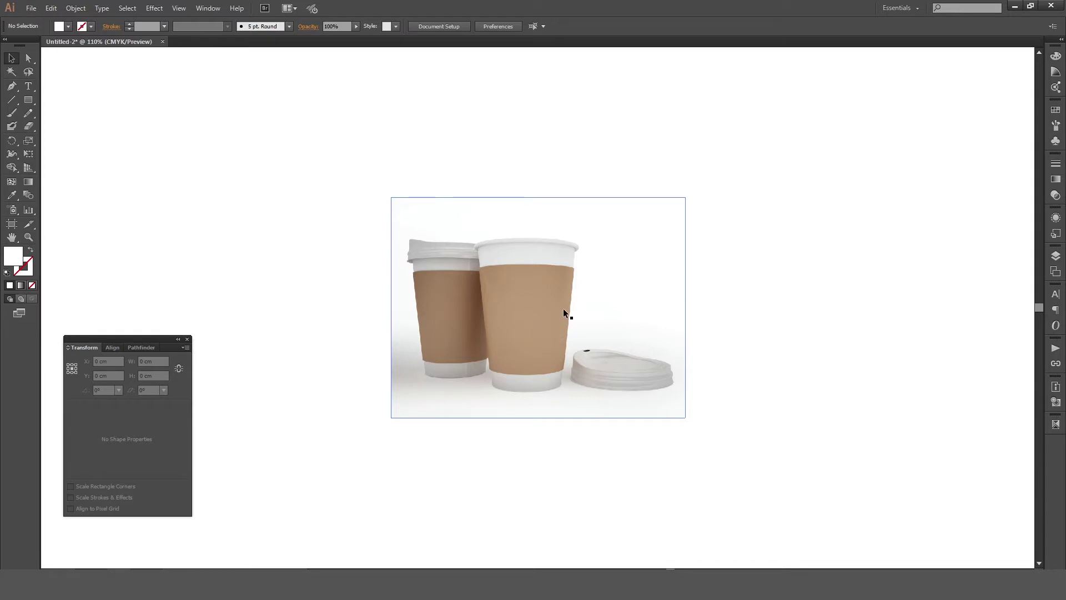
- Select the coffee cup reference photo and settle it on the canvas
{"action": "left_click", "coordinate": [525, 254]}
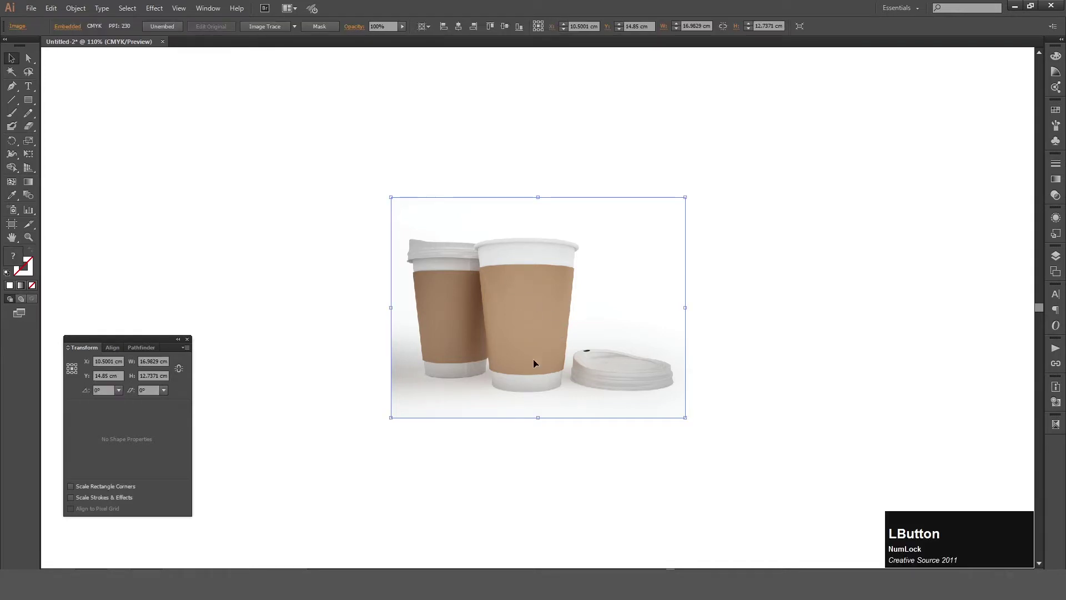
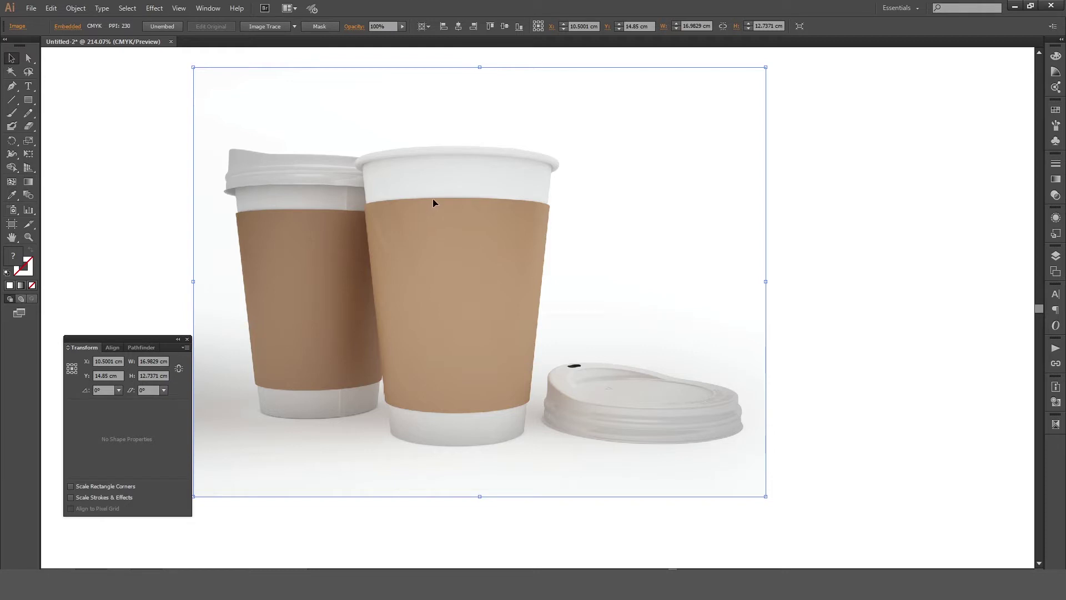
{"action": "left_click", "coordinate": [437, 202]}
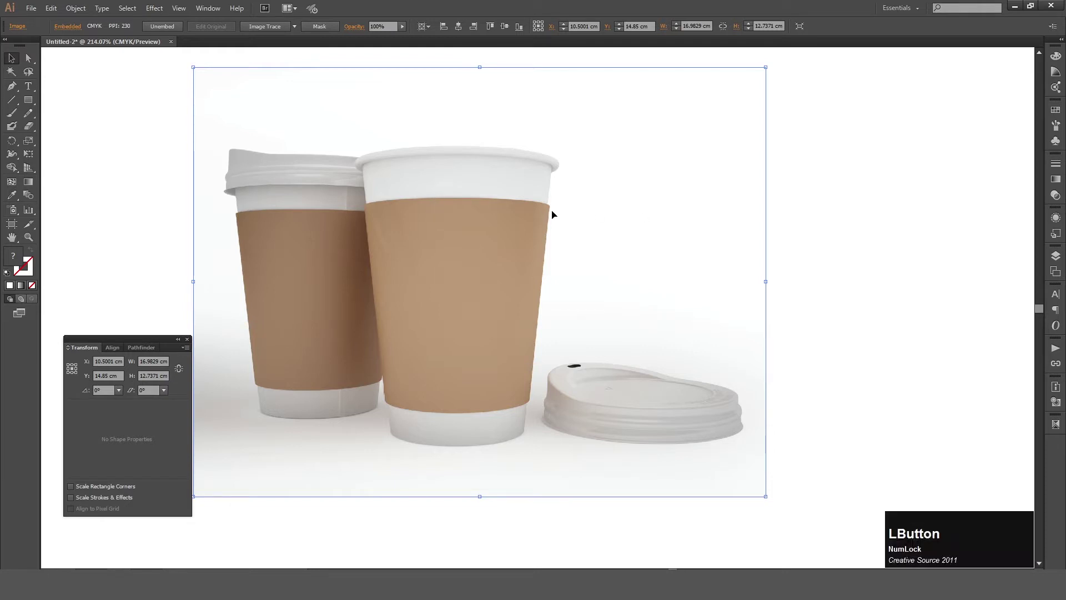
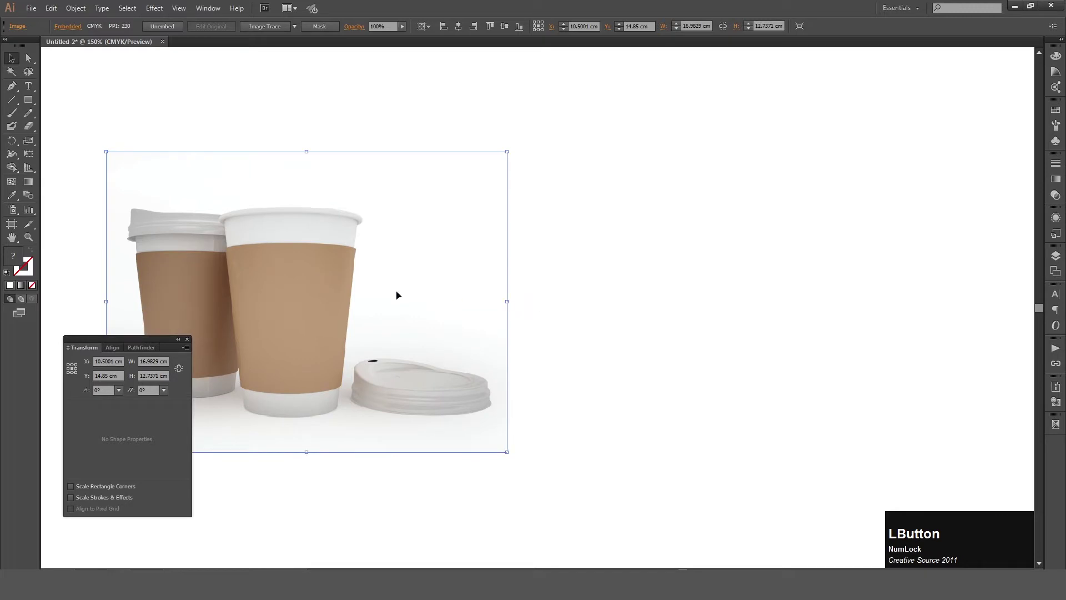
{"action": "left_click", "coordinate": [605, 285]}
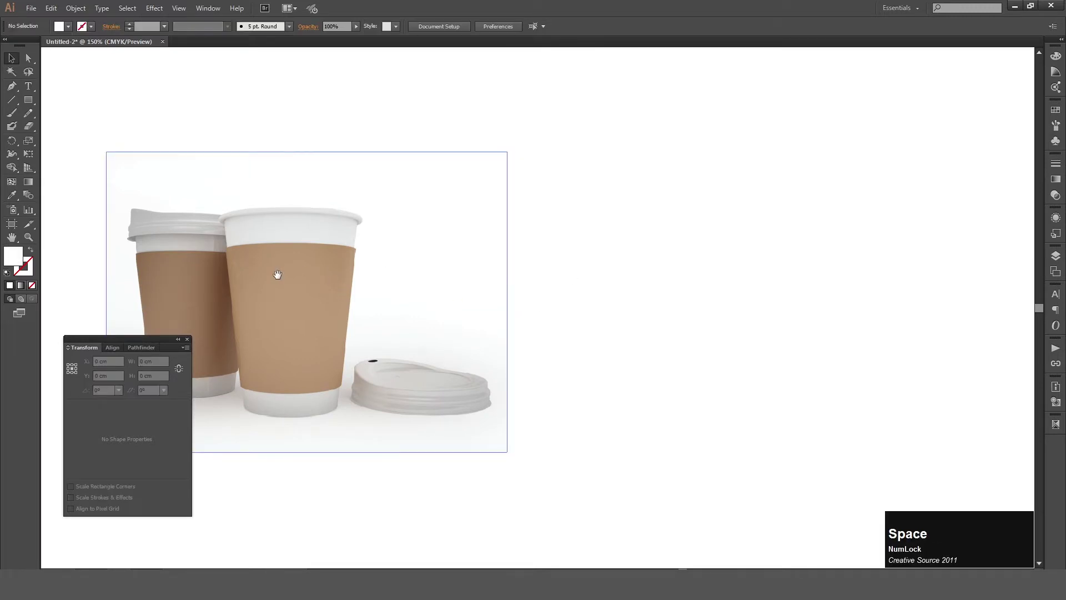
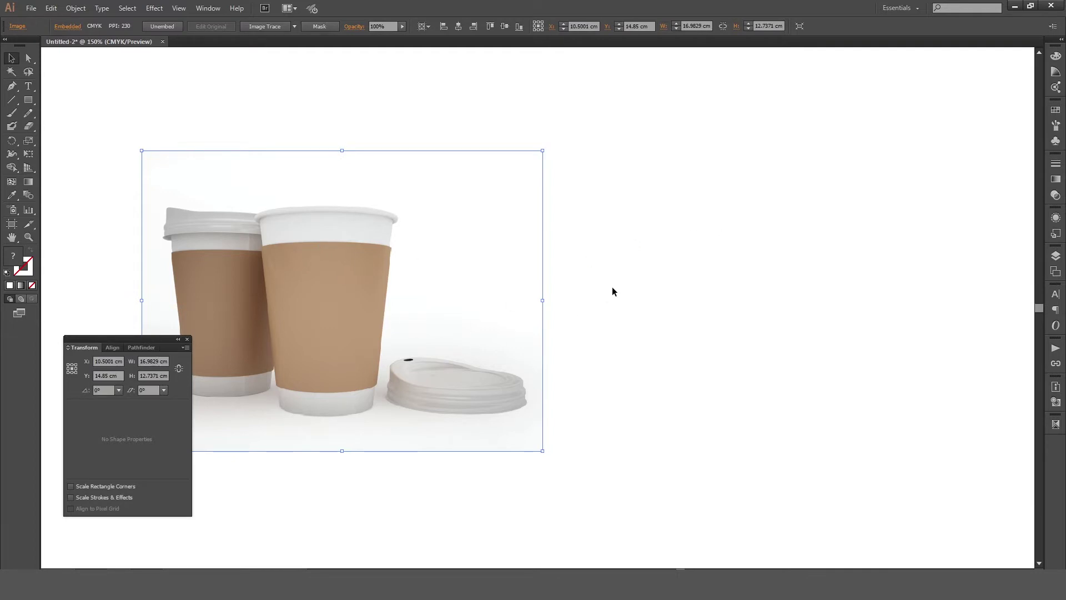
- Draw a 7 cm by 7 cm circle to the right of the photo with the Ellipse tool
{"action": "key", "text": "l"}
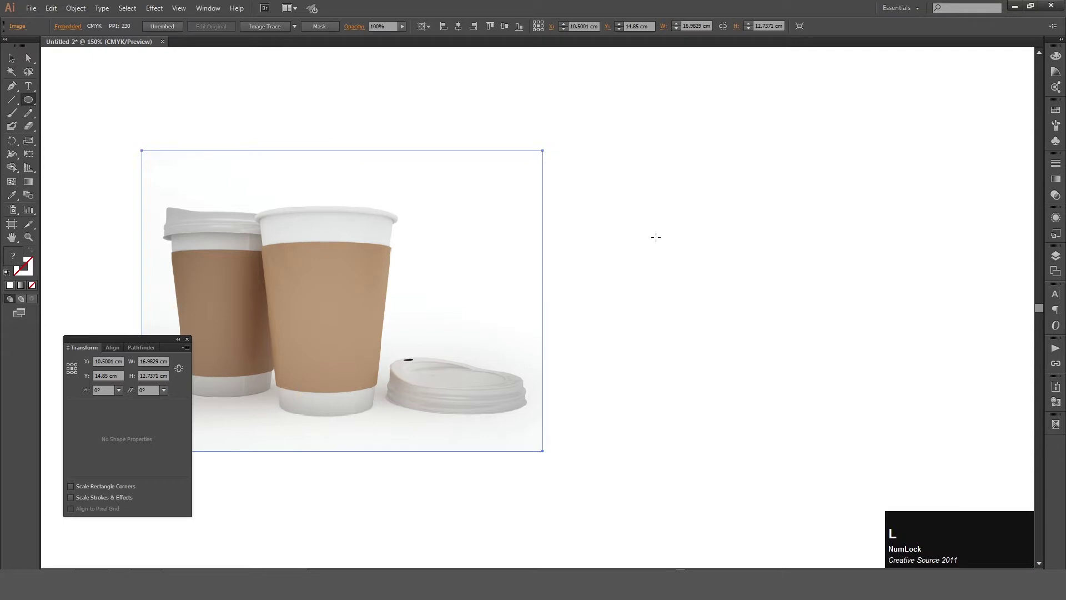
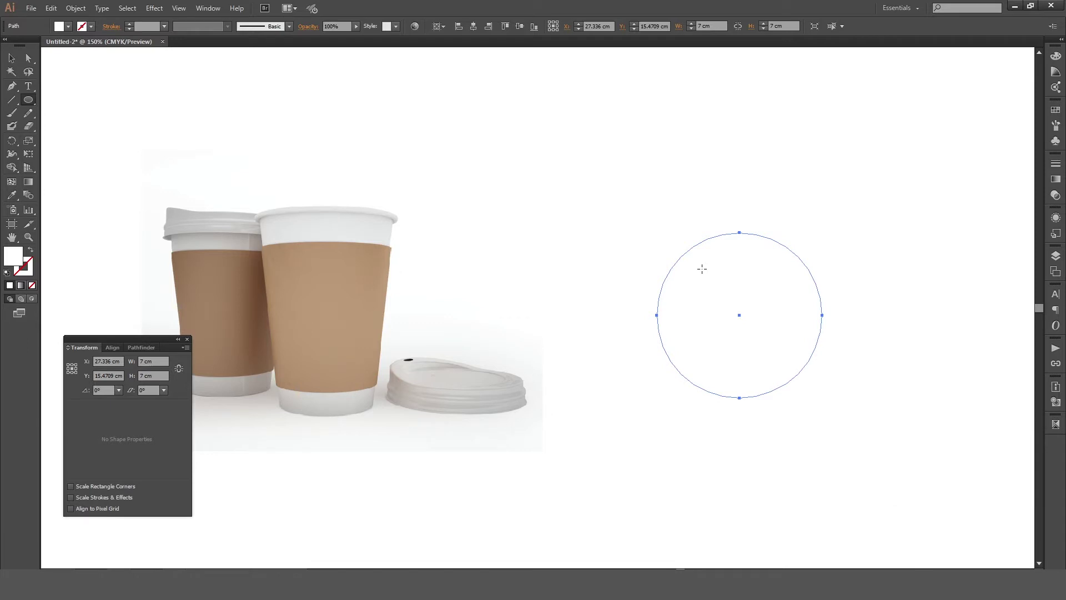
{"action": "left_click", "coordinate": [707, 320]}
{"action": "key", "text": "space"}
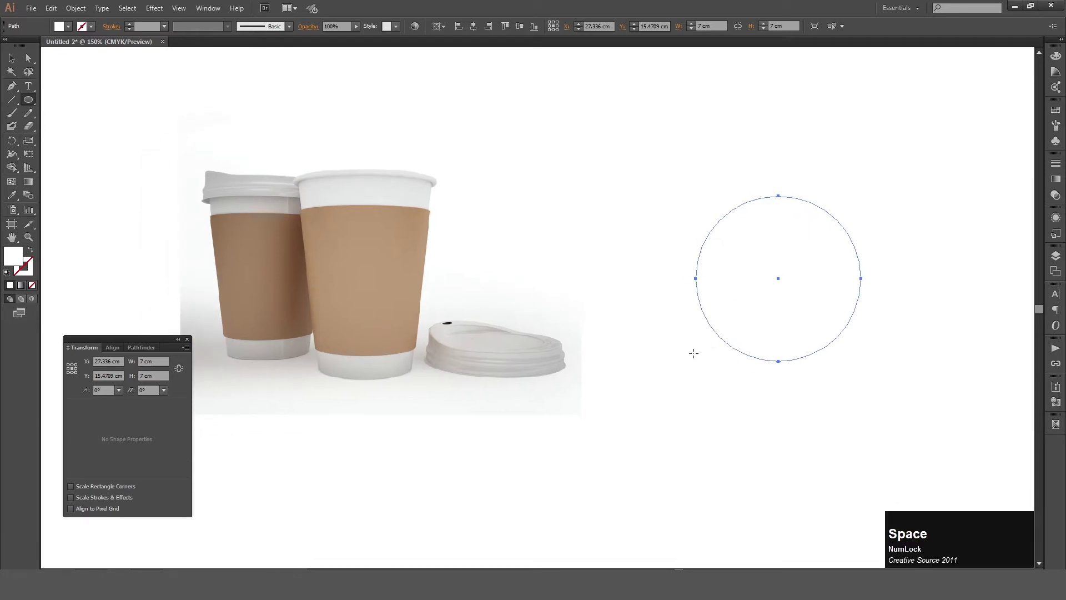
{"action": "left_click", "coordinate": [766, 336]}
{"action": "key", "text": "space"}
{"action": "key", "text": "v"}
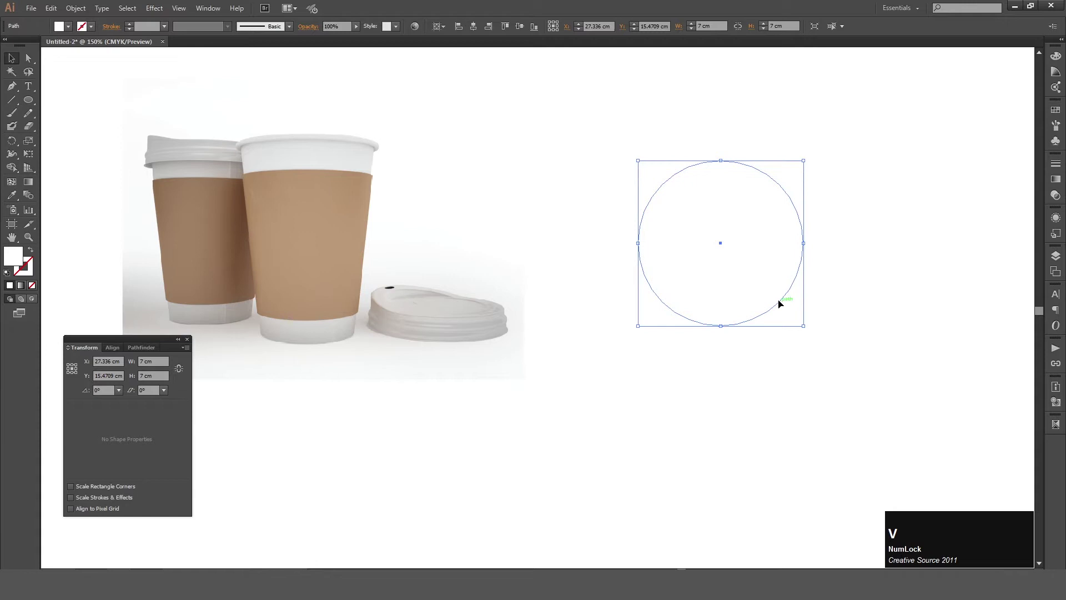
- Pick up the 7 cm circle with the Selection tool, ready to place a copy below
{"action": "left_click", "coordinate": [783, 302]}
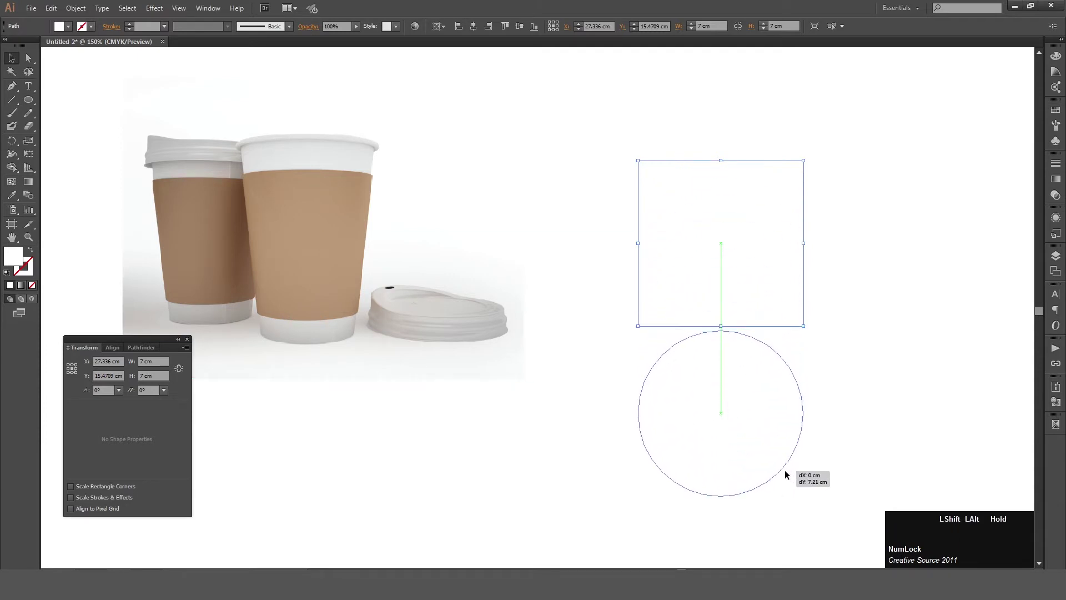
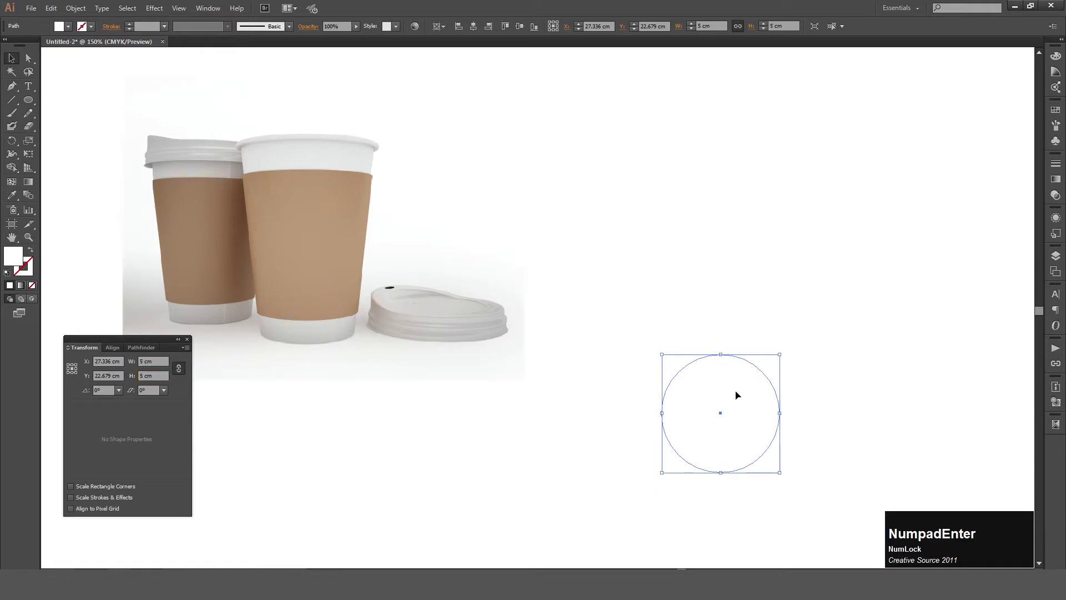
{"action": "key", "text": "space"}
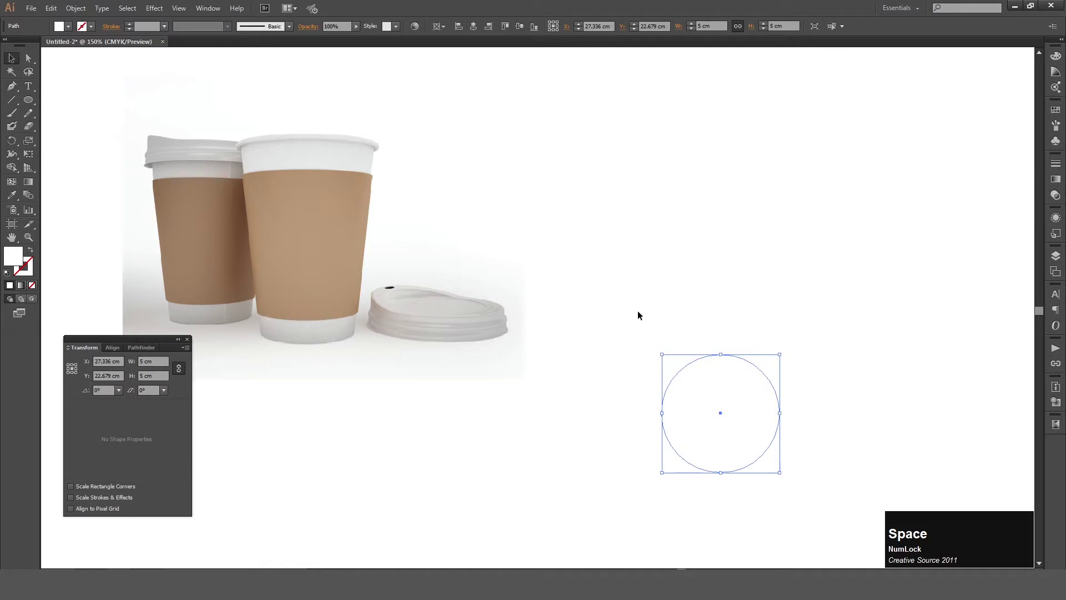
{"action": "left_click", "coordinate": [719, 305]}
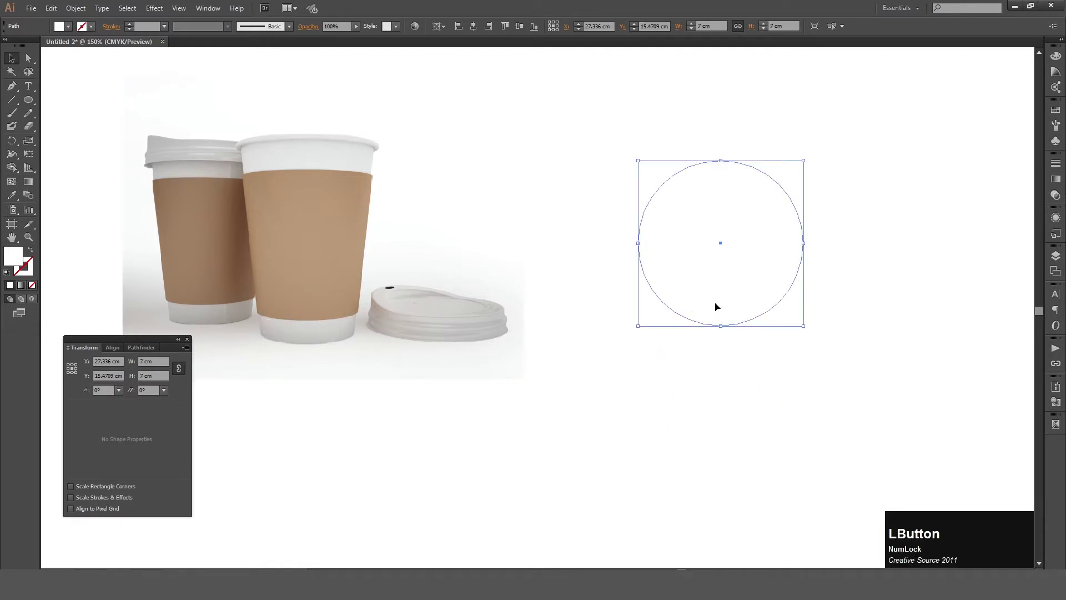
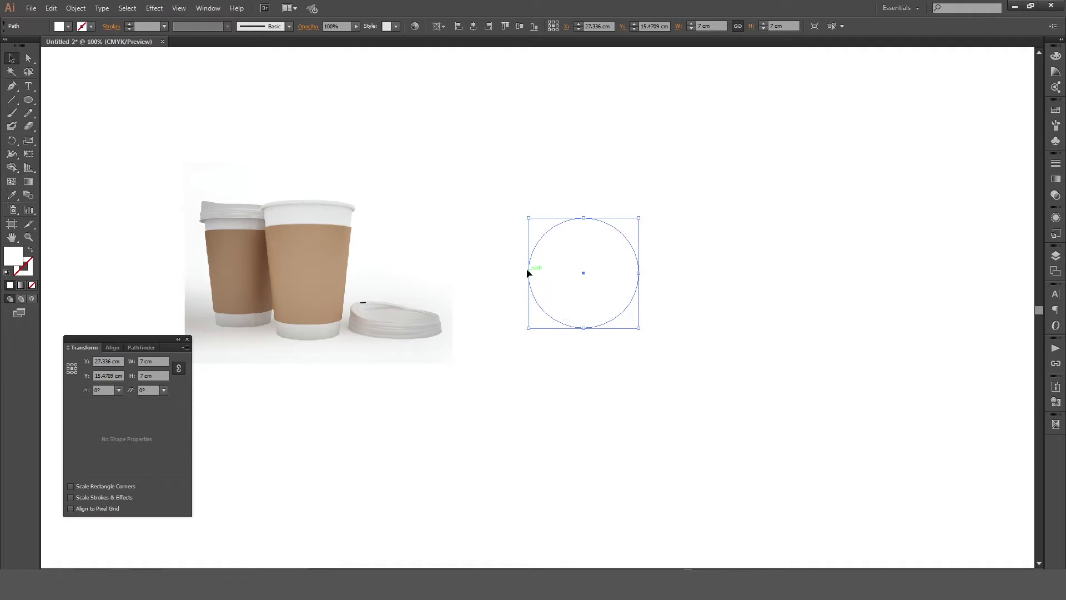
- Give both circles a black outline stroke and magnify the view around them
{"action": "left_click", "coordinate": [576, 376]}
{"action": "left_click", "coordinate": [1054, 62]}
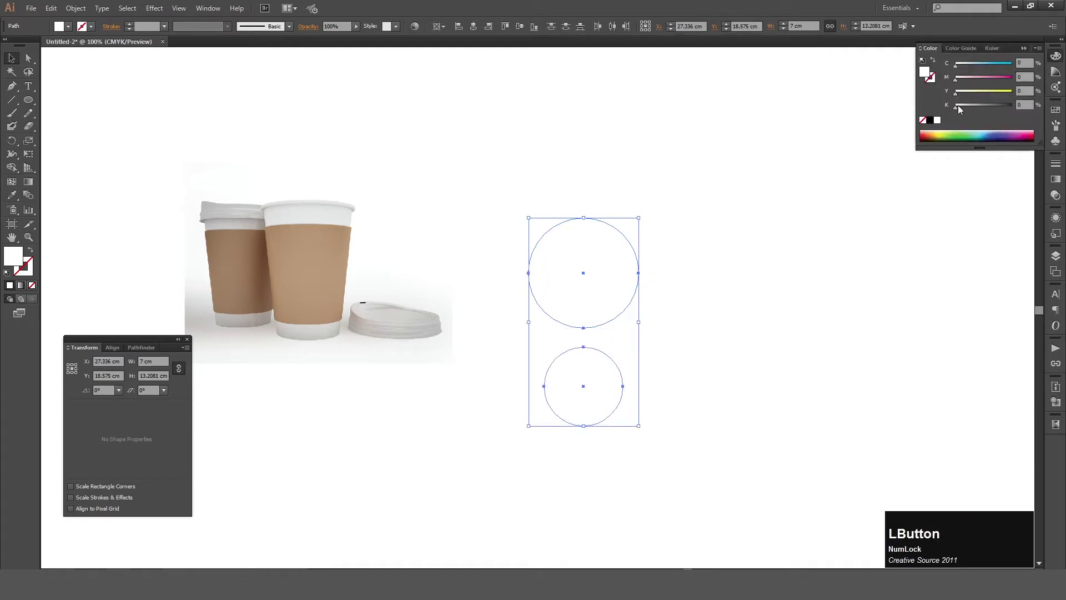
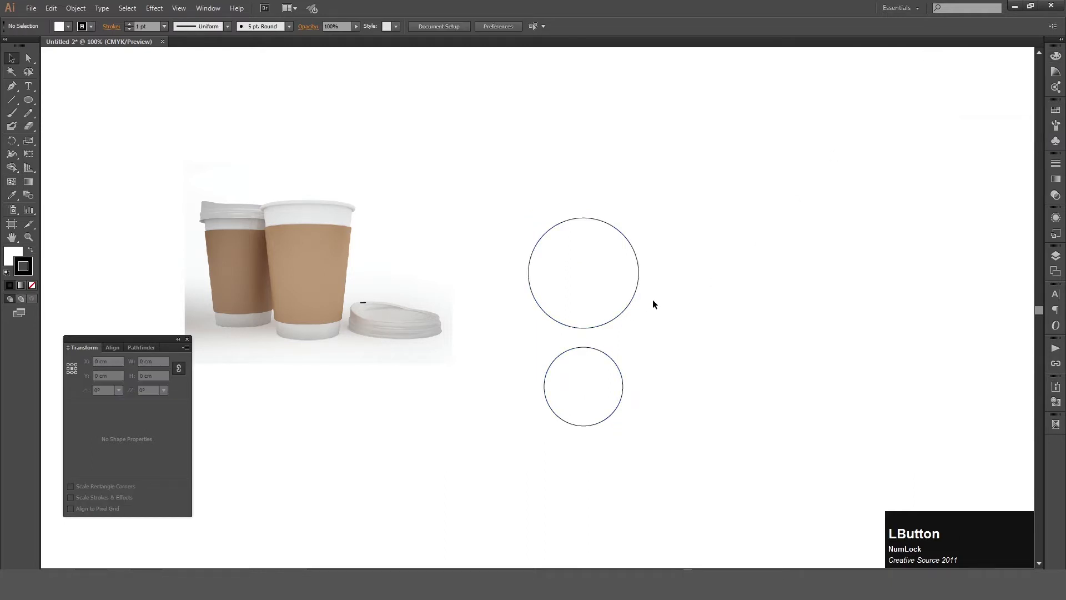
{"action": "key", "text": "space"}
{"action": "left_click", "coordinate": [584, 341]}
{"action": "key", "text": "space"}
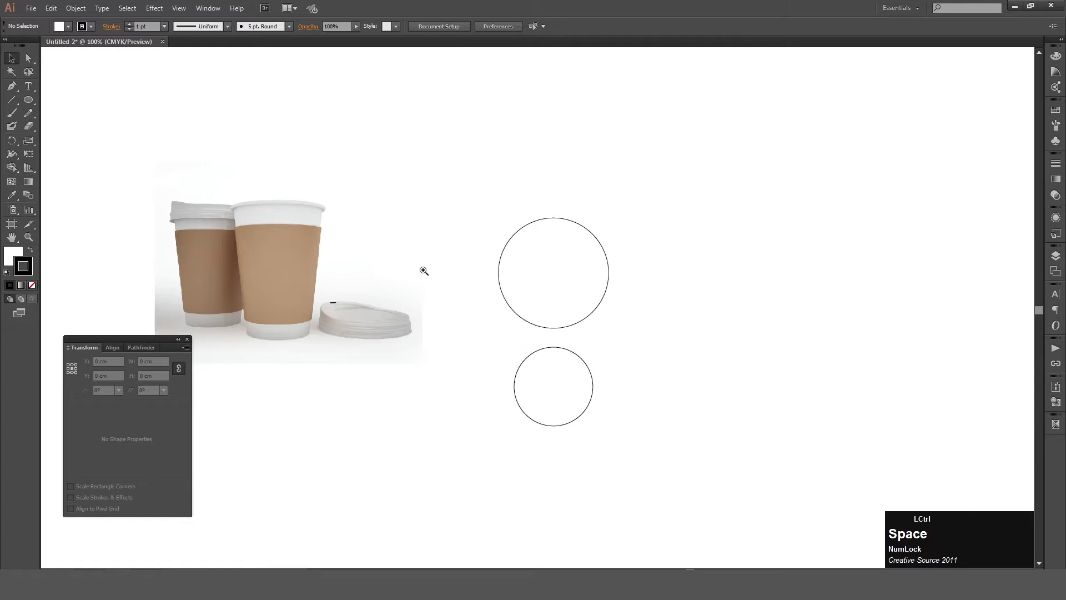
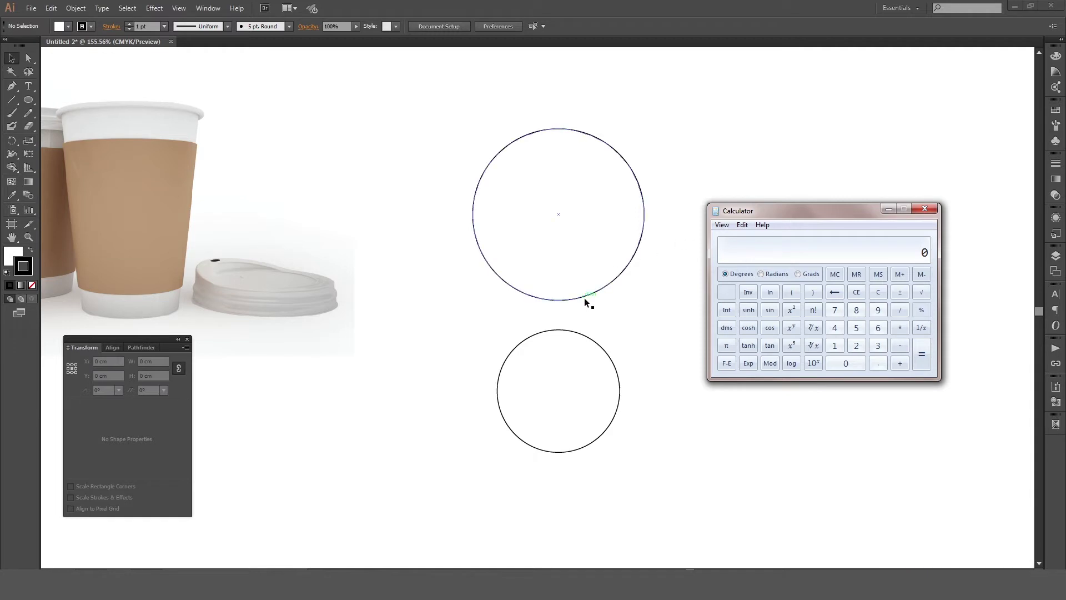
- Work out 360 ÷ 360 × π × 7 in Calculator, giving about 21.99 cm circumference
{"action": "left_click", "coordinate": [590, 299]}
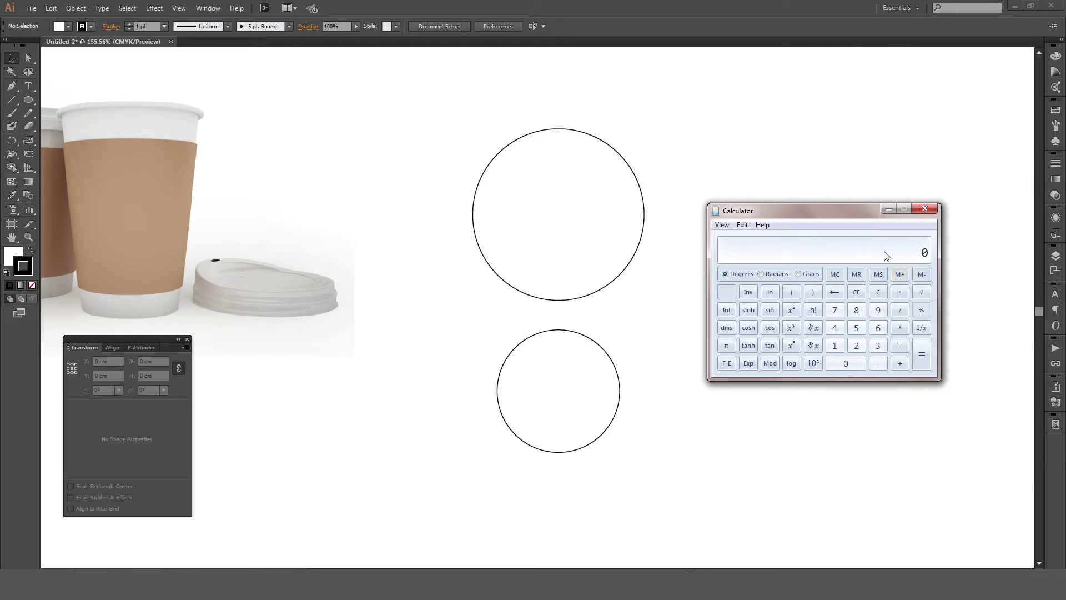
{"action": "key", "text": "KP_3"}
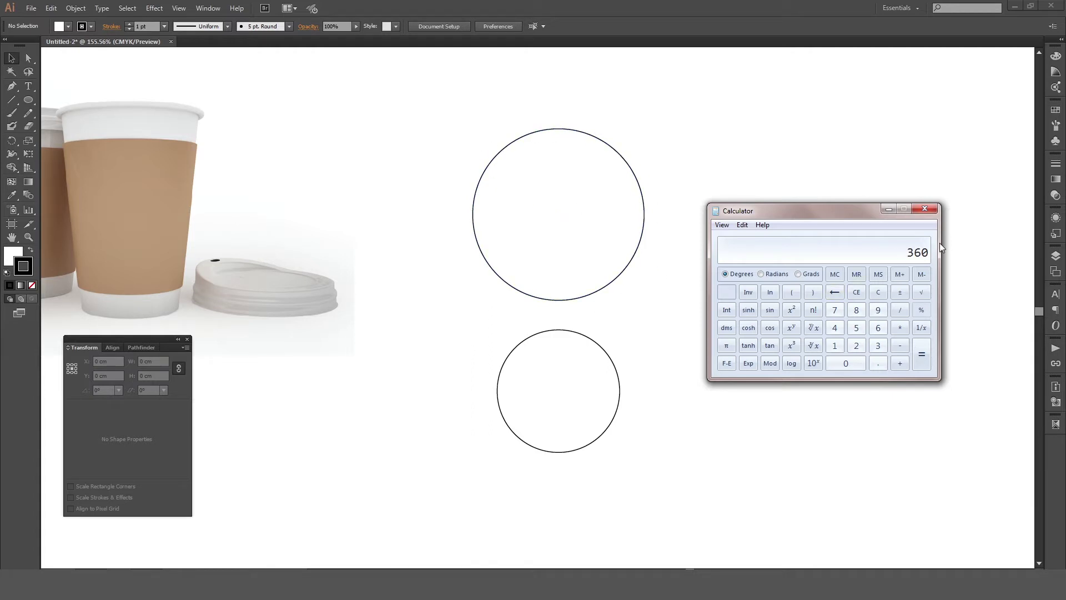
{"action": "key", "text": "KP_Divide"}
{"action": "key", "text": "KP_3"}
{"action": "key", "text": "KP_0"}
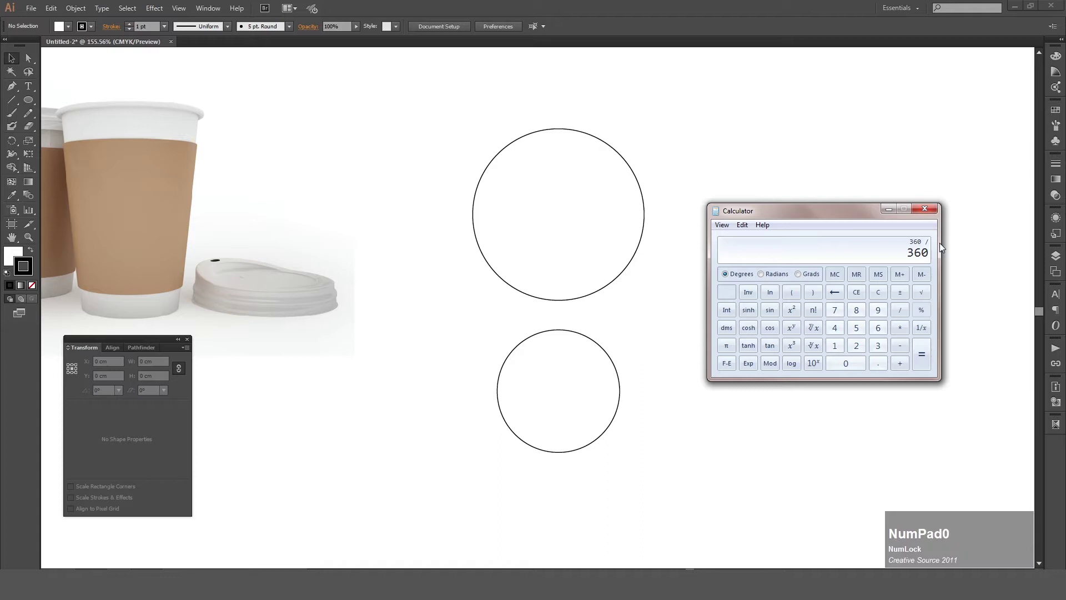
{"action": "key", "text": "KP_Multiply"}
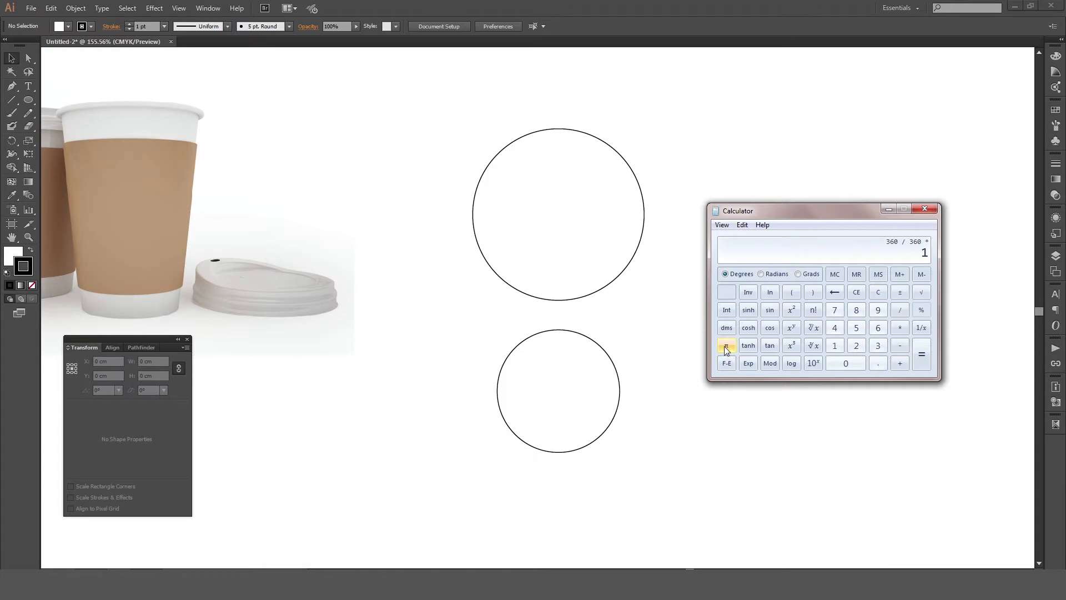
{"action": "left_click", "coordinate": [729, 351]}
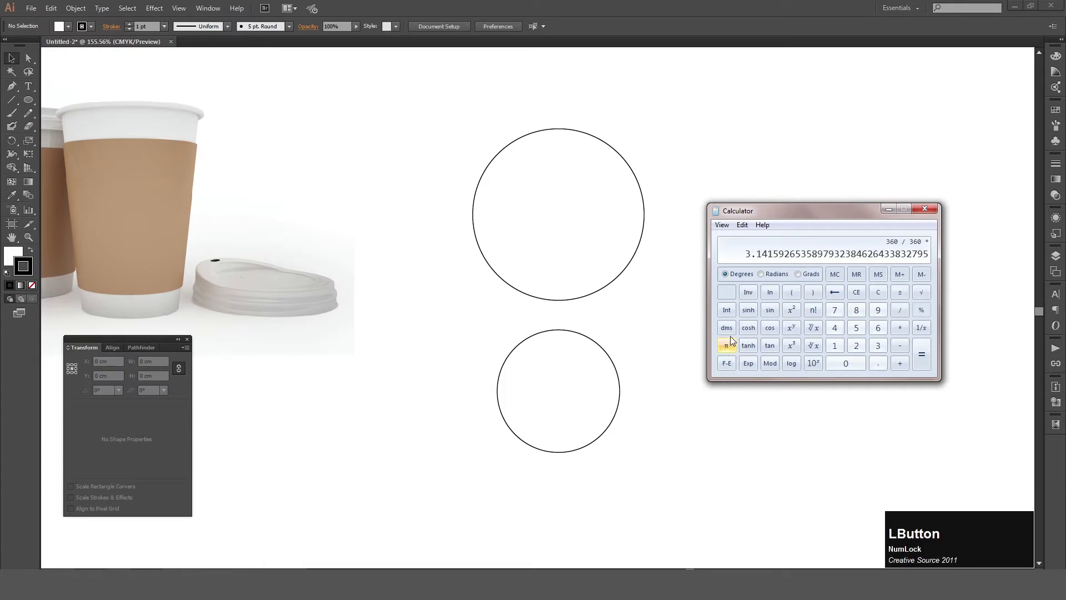
{"action": "key", "text": "KP_Multiply"}
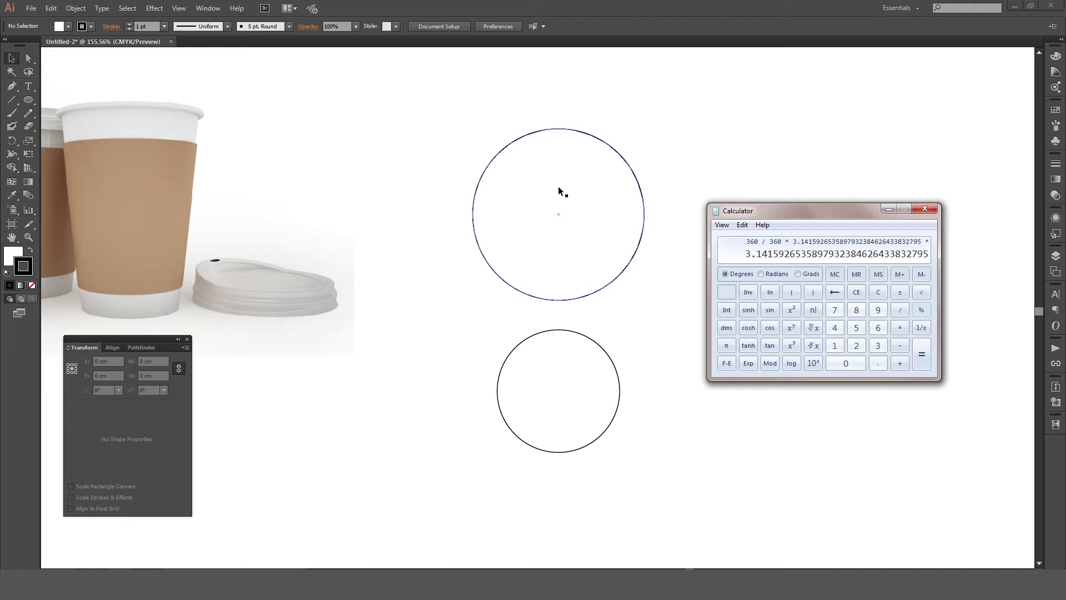
{"action": "key", "text": "KP_7"}
{"action": "key", "text": "KP_Enter"}
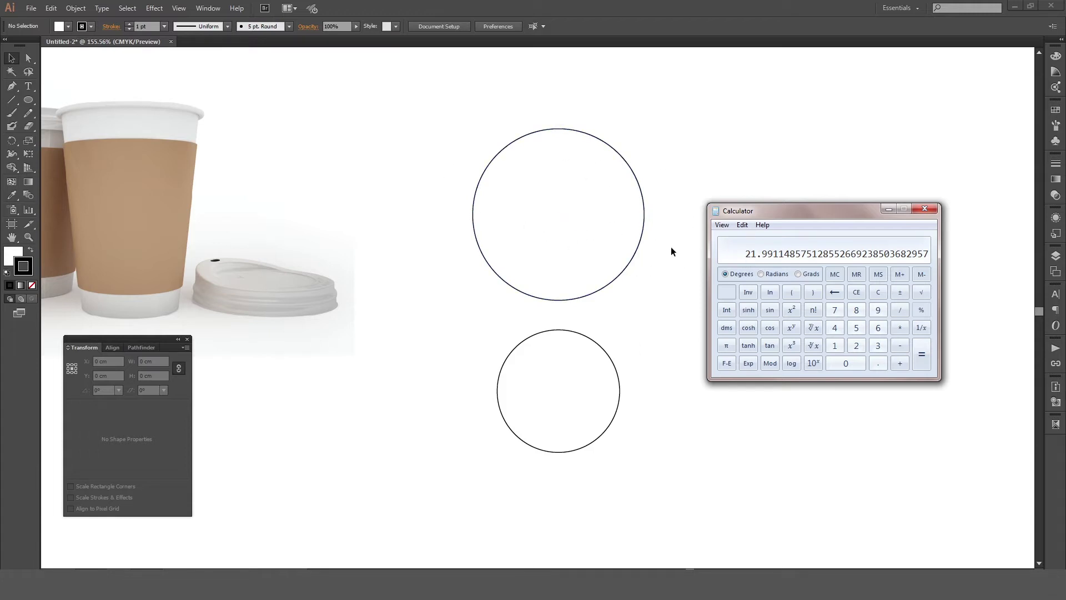
- Close Calculator and switch to the Rectangle tool
{"action": "left_click", "coordinate": [675, 246]}
{"action": "key", "text": "m"}
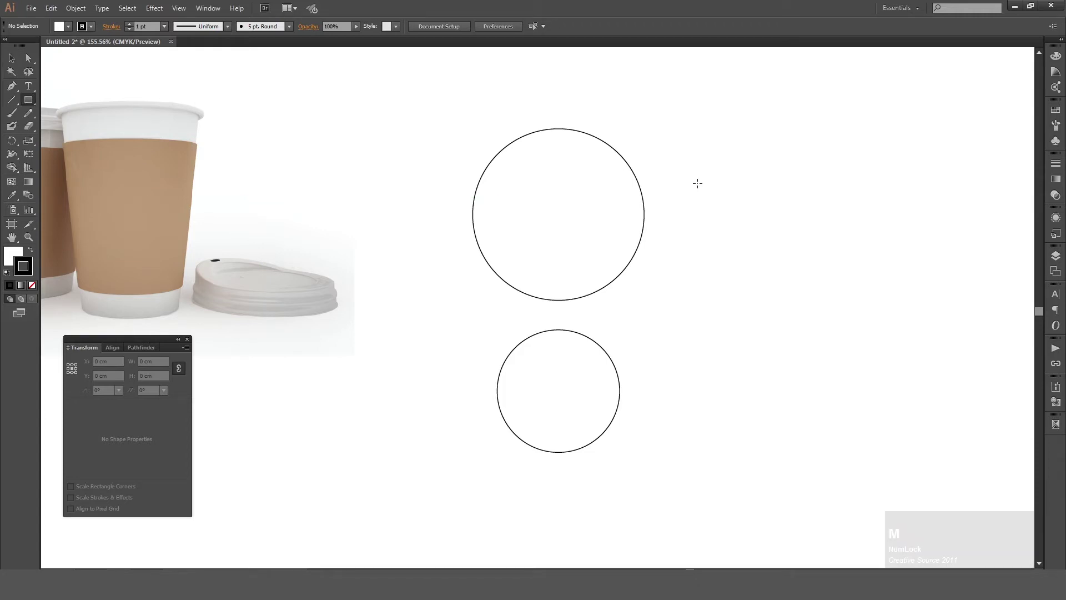
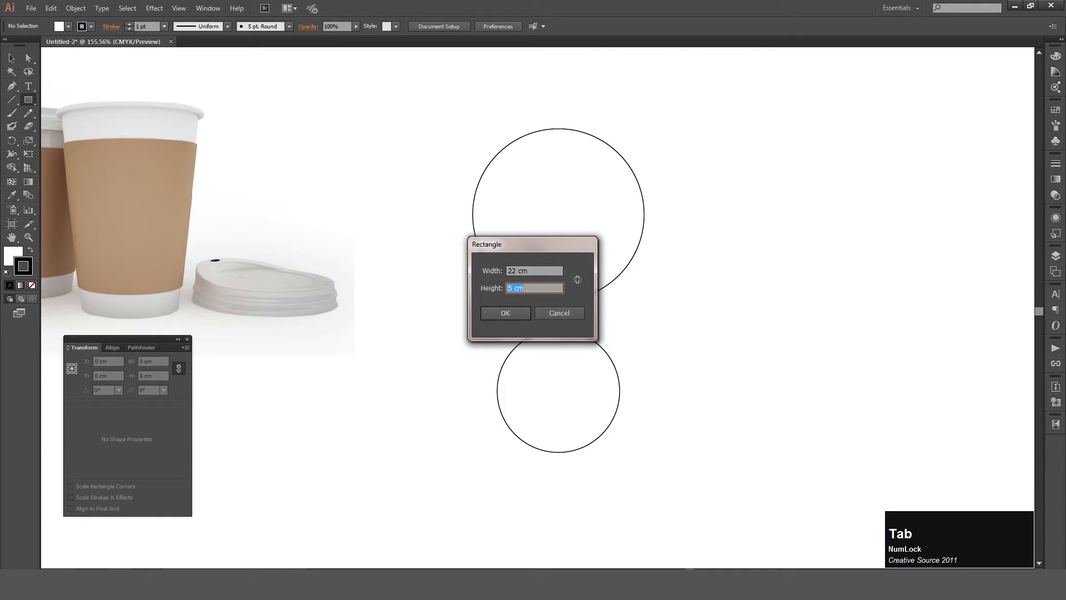
- Confirm the 22 cm by 5 cm rectangle beside the circles and check its dimensions
{"action": "key", "text": "KP_Enter"}
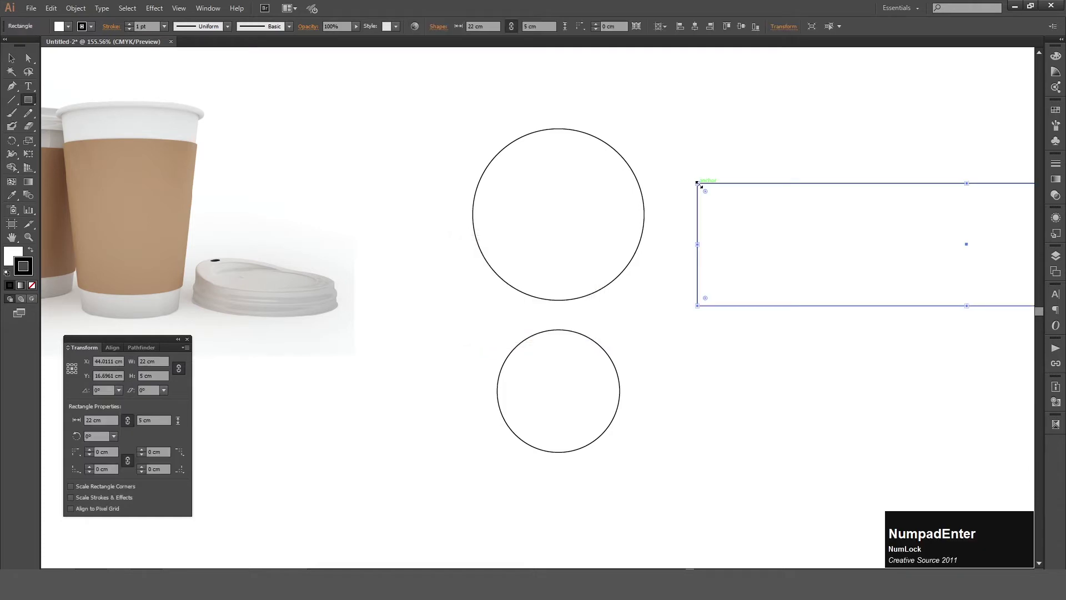
{"action": "key", "text": "v"}
{"action": "key", "text": "space"}
{"action": "left_click", "coordinate": [790, 227]}
{"action": "key", "text": "space"}
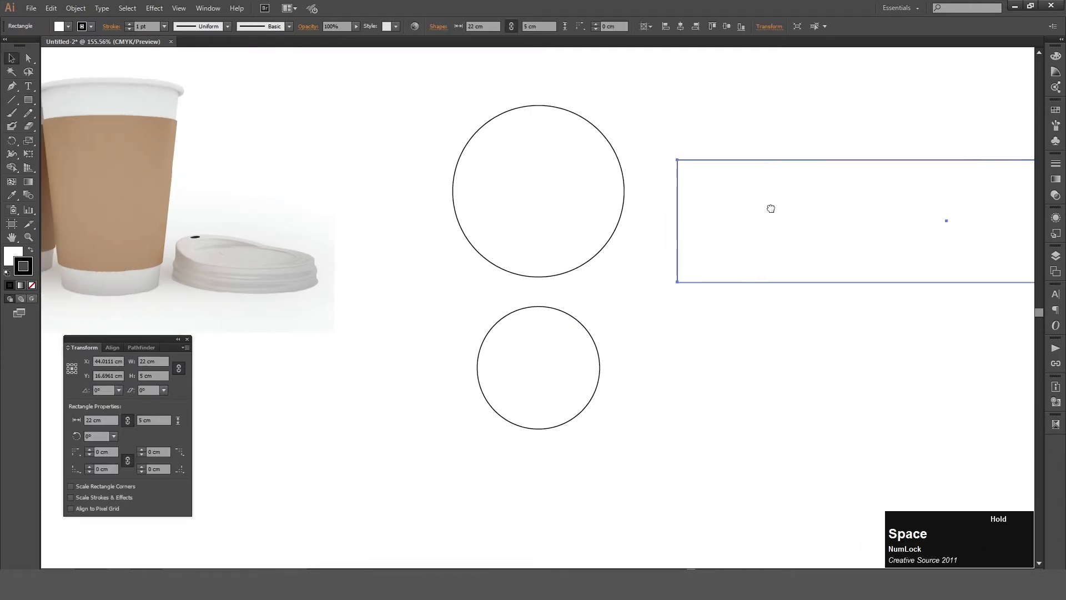
{"action": "left_click", "coordinate": [358, 213]}
{"action": "key", "text": "space"}
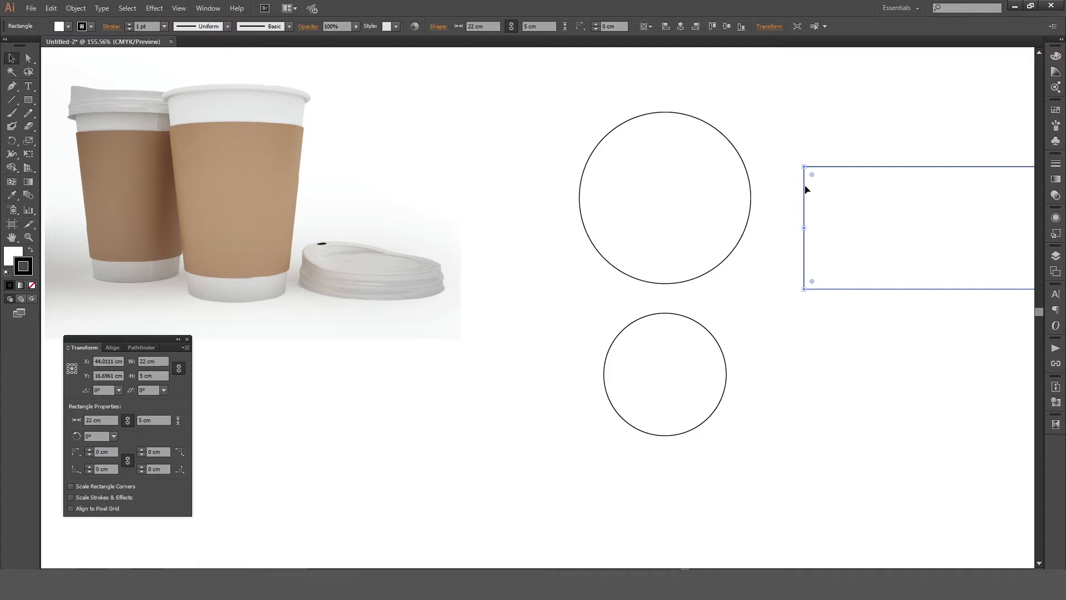
- Change the rectangle's height to 6 cm and undo its accidental move
{"action": "left_click", "coordinate": [183, 372]}
{"action": "key", "text": "KP_6"}
{"action": "key", "text": "KP_Enter"}
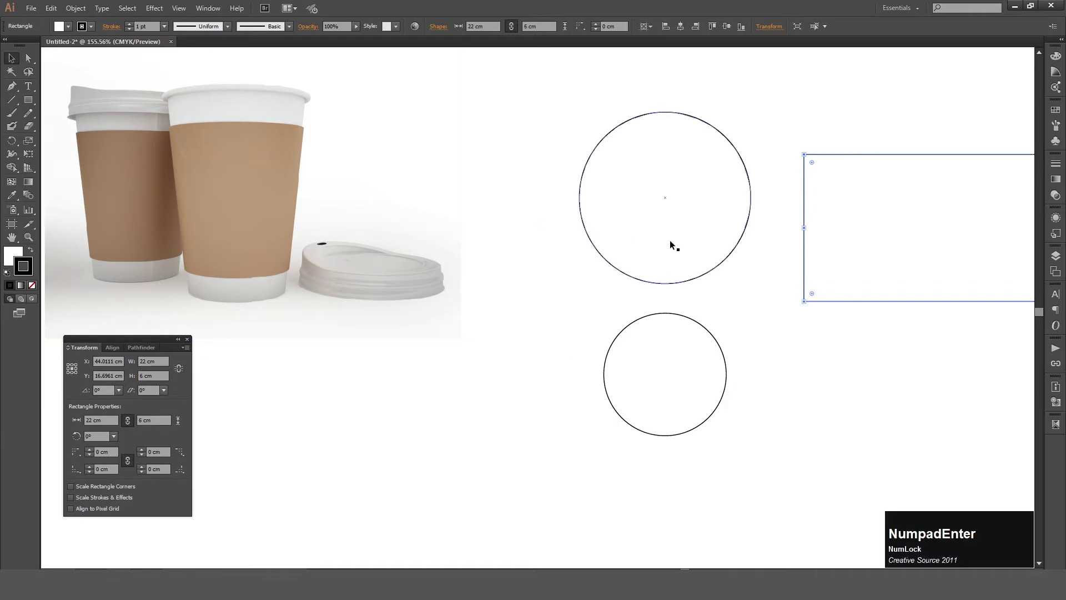
{"action": "left_click", "coordinate": [898, 302]}
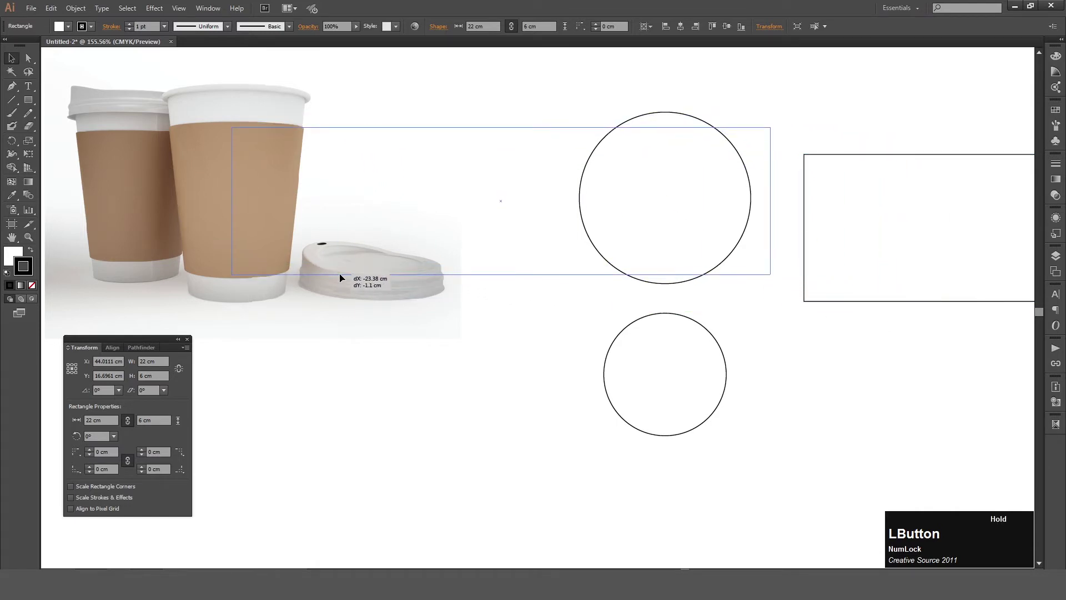
{"action": "key", "text": "ctrl+z"}
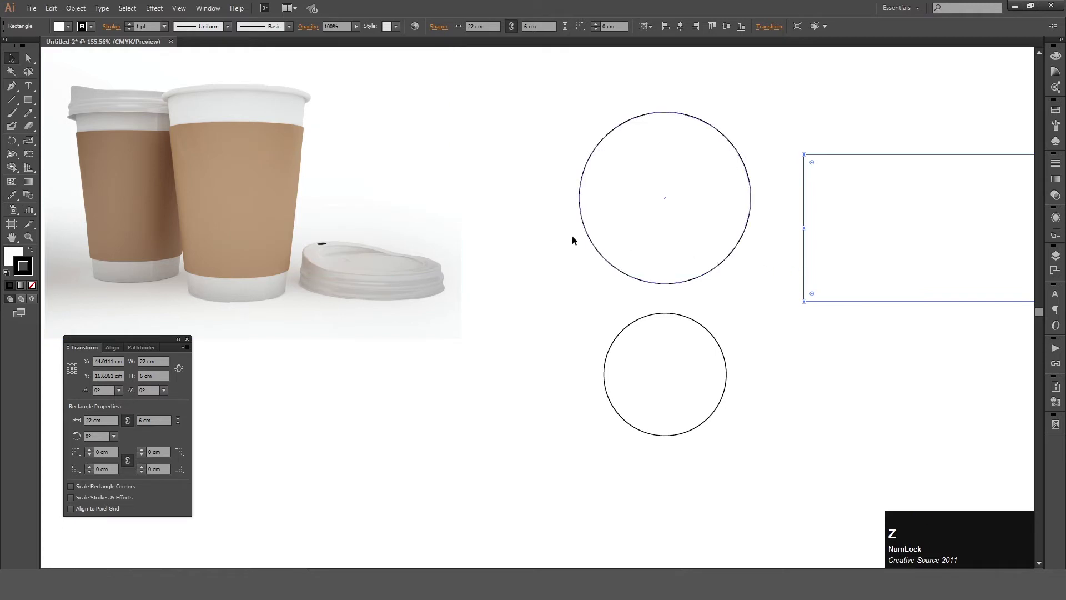
- Reframe the view and select the smaller 5 cm circle
{"action": "key", "text": "space"}
{"action": "left_click", "coordinate": [752, 221]}
{"action": "key", "text": "space"}
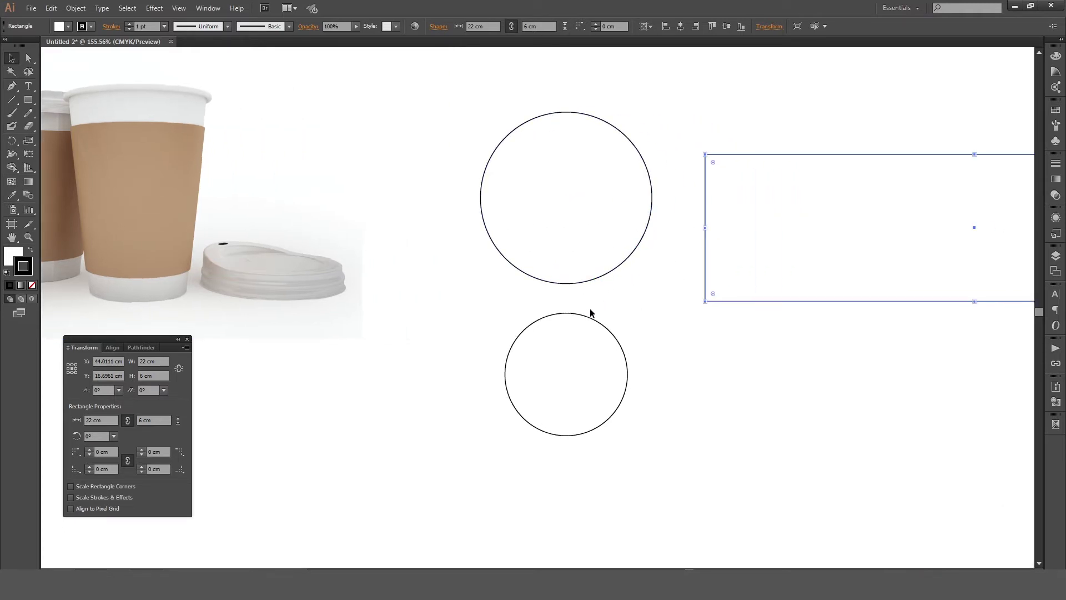
{"action": "left_click", "coordinate": [596, 318]}
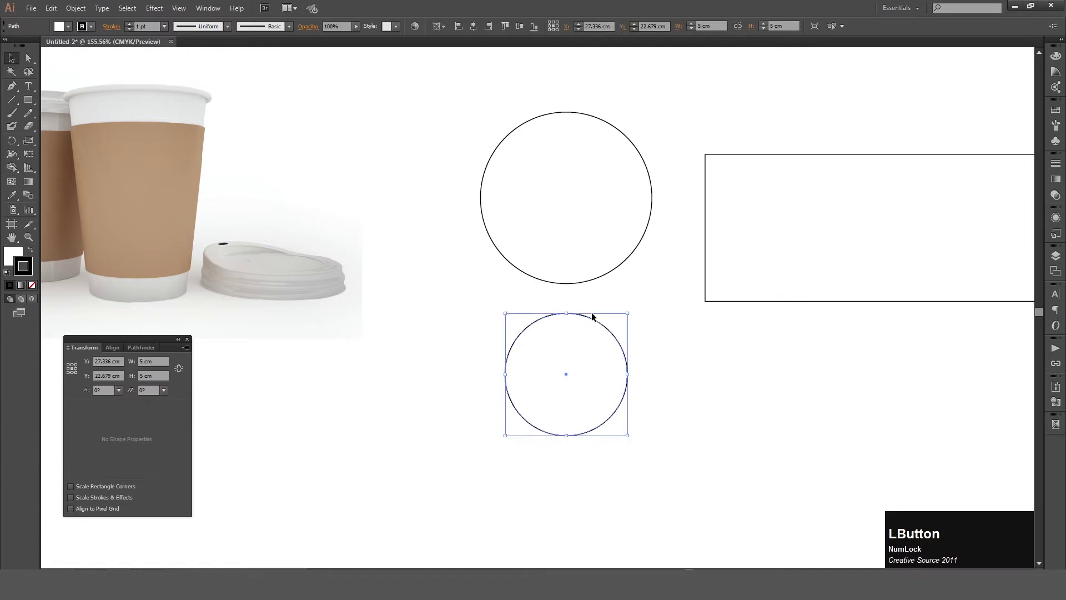
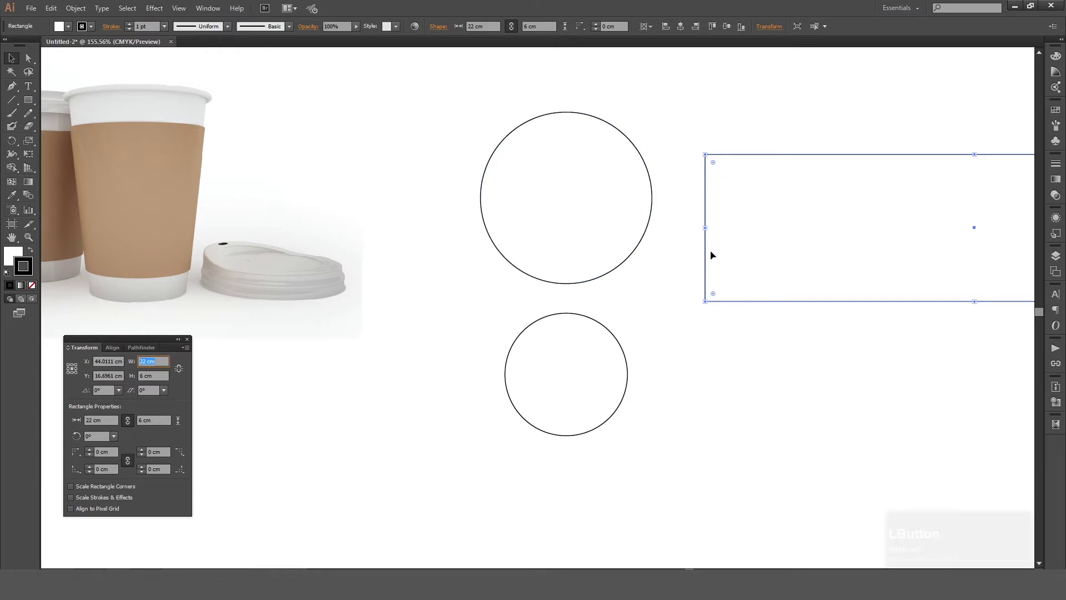
{"action": "left_click", "coordinate": [762, 241]}
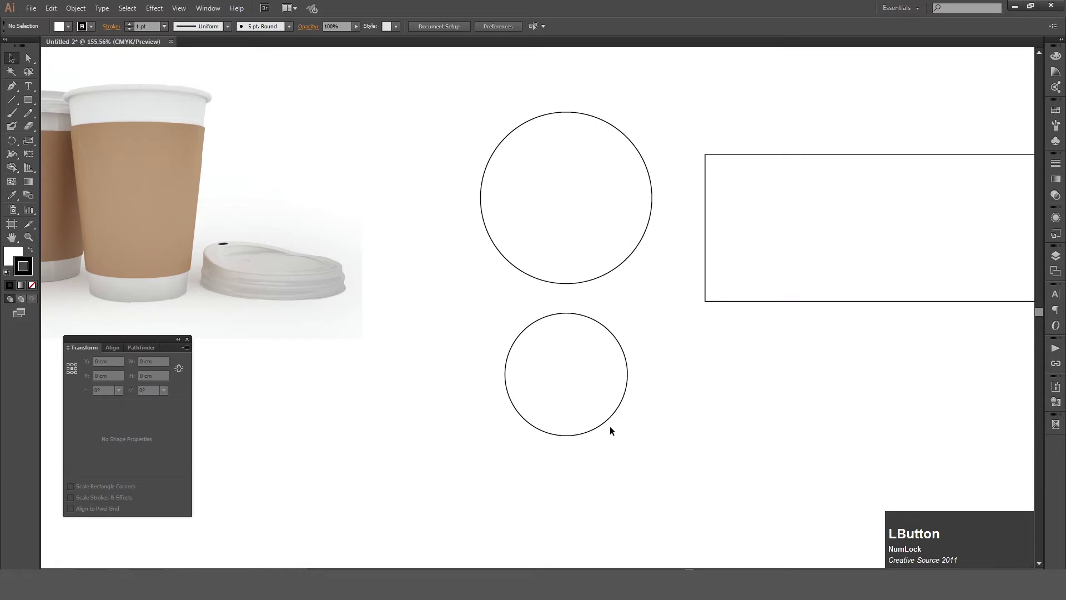
{"action": "left_click", "coordinate": [592, 369]}
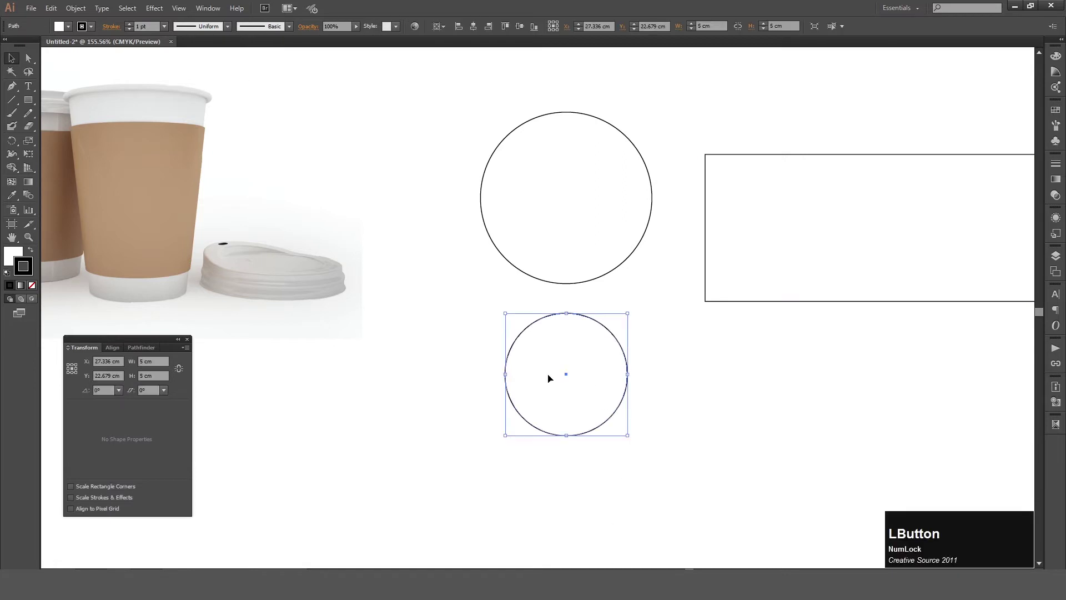
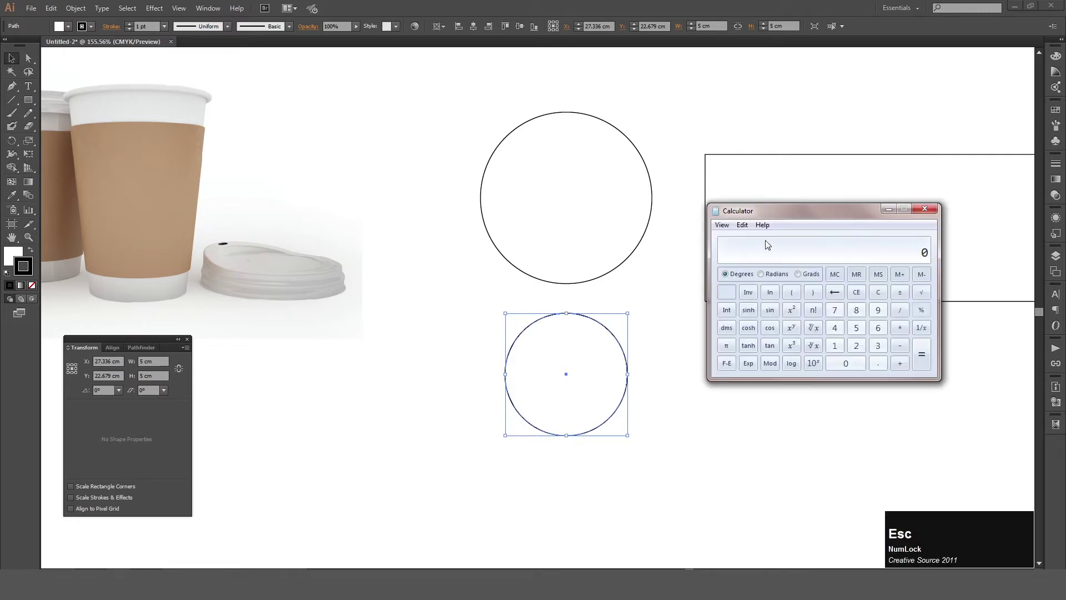
- Start entering 360 in Calculator, clearing two mistyped attempts
{"action": "key", "text": "KP_3"}
{"action": "key", "text": "KP_6"}
{"action": "key", "text": "KP_0"}
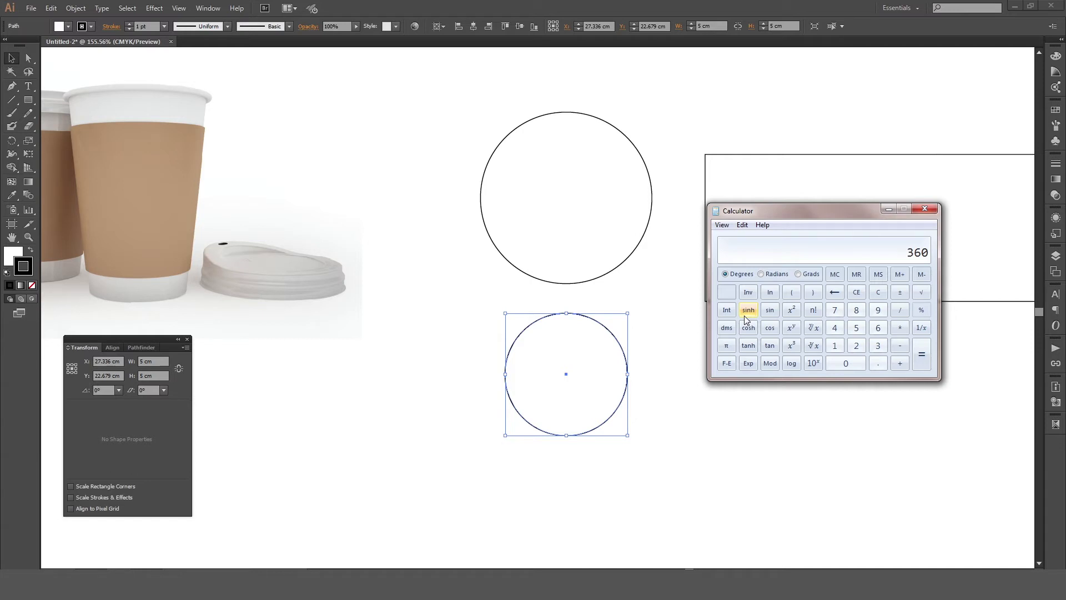
{"action": "key", "text": "Escape"}
{"action": "key", "text": "KP_1"}
{"action": "key", "text": "KP_8"}
{"action": "key", "text": "KP_Divide"}
{"action": "key", "text": "KP_3"}
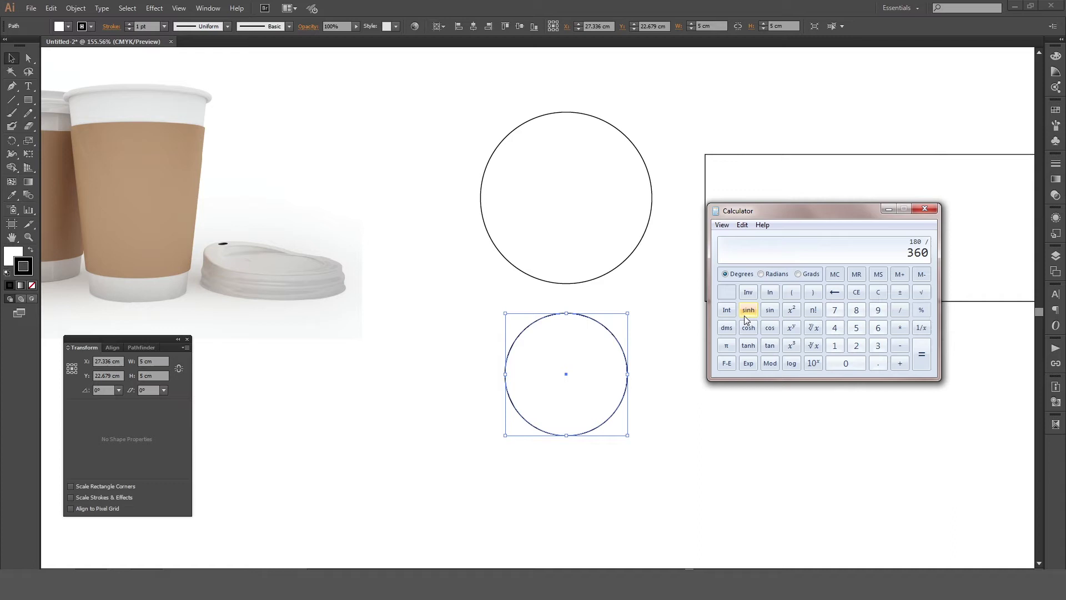
{"action": "key", "text": "Escape"}
{"action": "key", "text": "KP_3"}
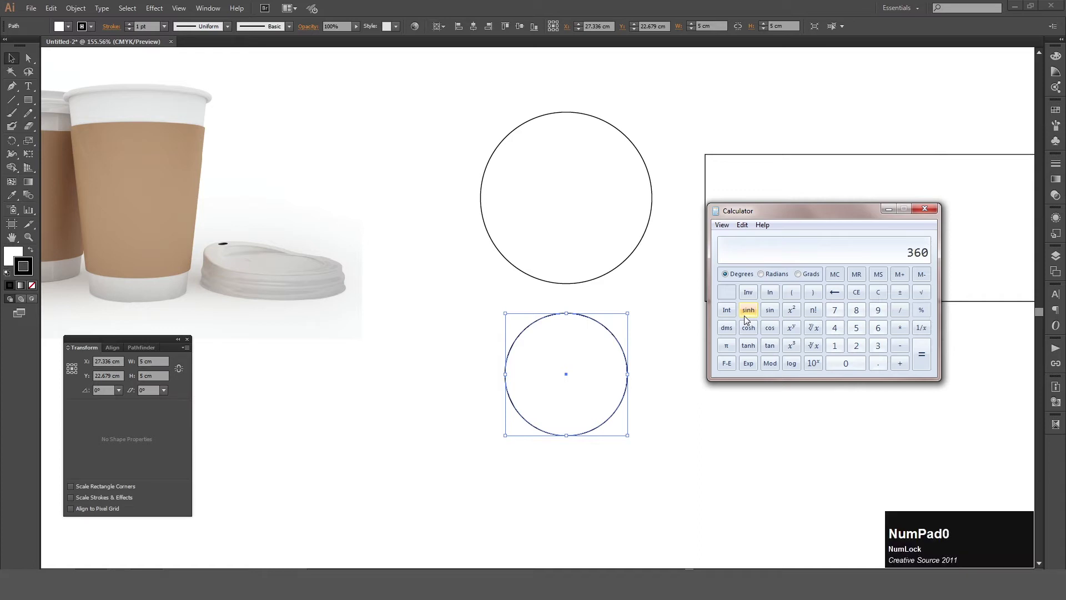
- Compute 360 ÷ 360 × π × 5, about 15.71 cm, and return to the artwork
{"action": "key", "text": "KP_Divide"}
{"action": "key", "text": "KP_3"}
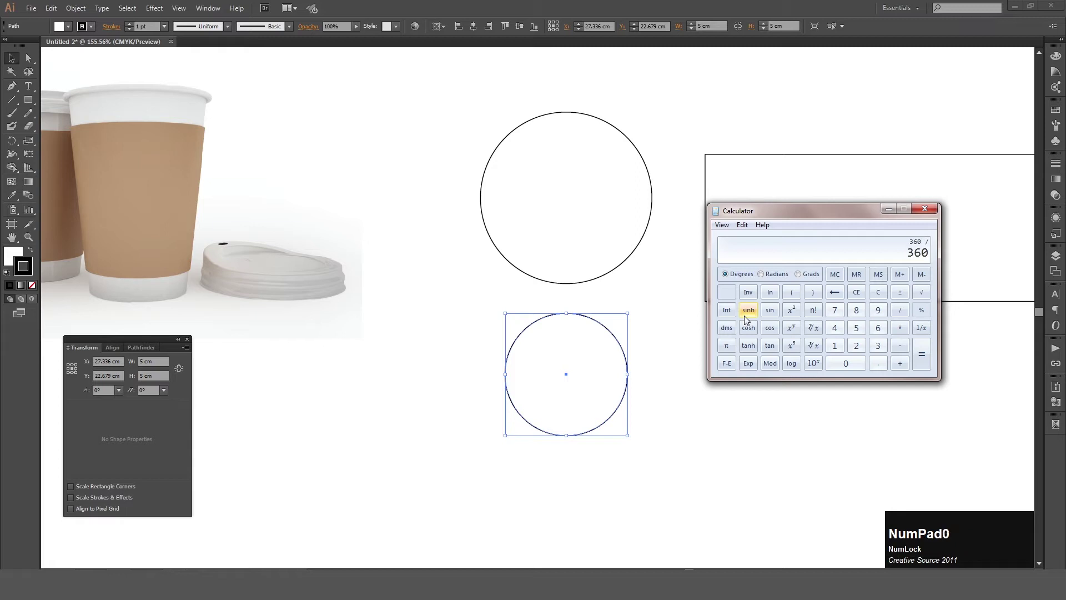
{"action": "key", "text": "KP_Multiply"}
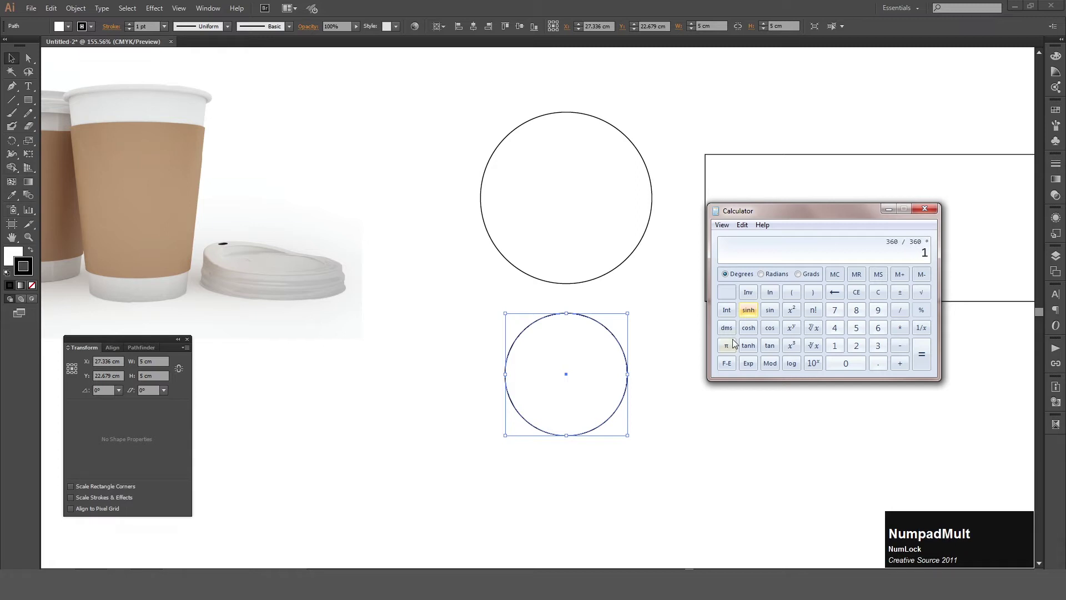
{"action": "left_click", "coordinate": [735, 349]}
{"action": "key", "text": "KP_Multiply"}
{"action": "key", "text": "KP_5"}
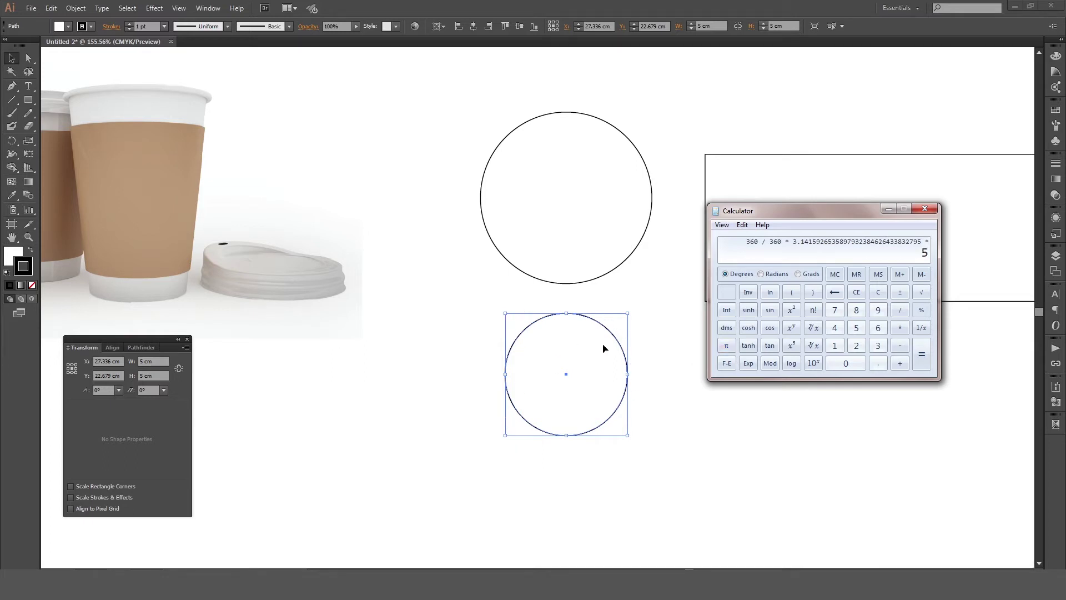
{"action": "key", "text": "KP_Enter"}
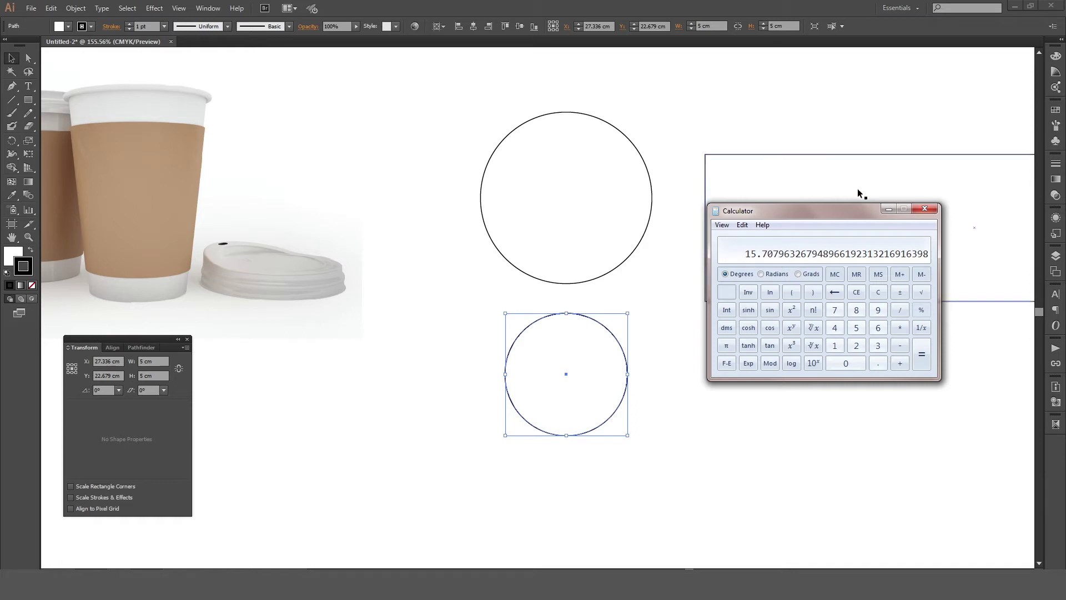
{"action": "left_click", "coordinate": [680, 379]}
{"action": "key", "text": "space"}
- Duplicate the 22 cm rectangle in place with Copy and Paste in Front
{"action": "left_click", "coordinate": [825, 303]}
{"action": "key", "text": "space"}
{"action": "left_click", "coordinate": [491, 352]}
{"action": "key", "text": "ctrl+c"}
{"action": "key", "text": "ctrl+f"}
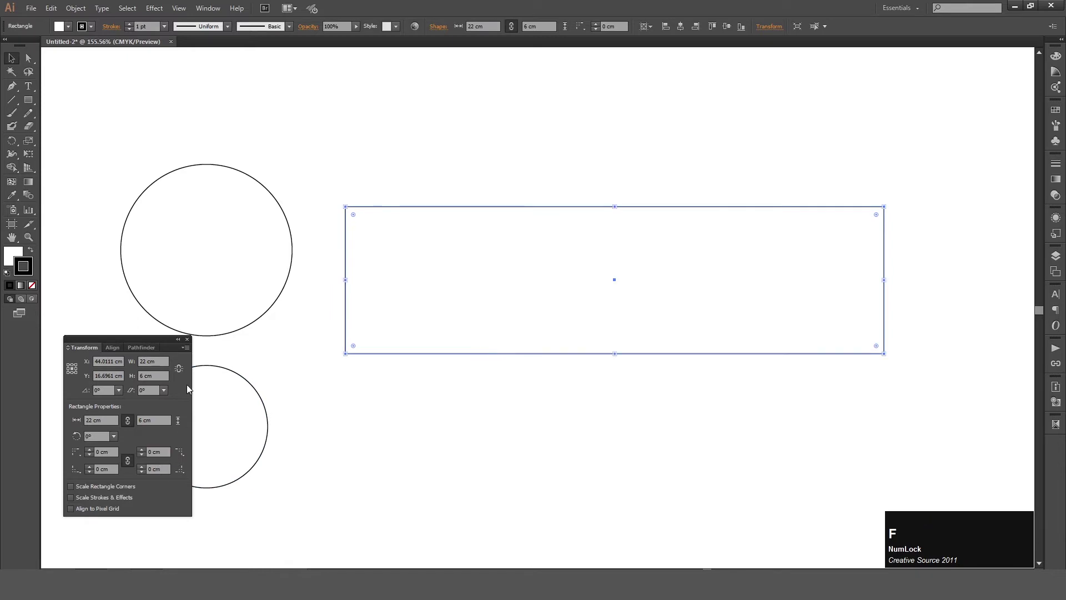
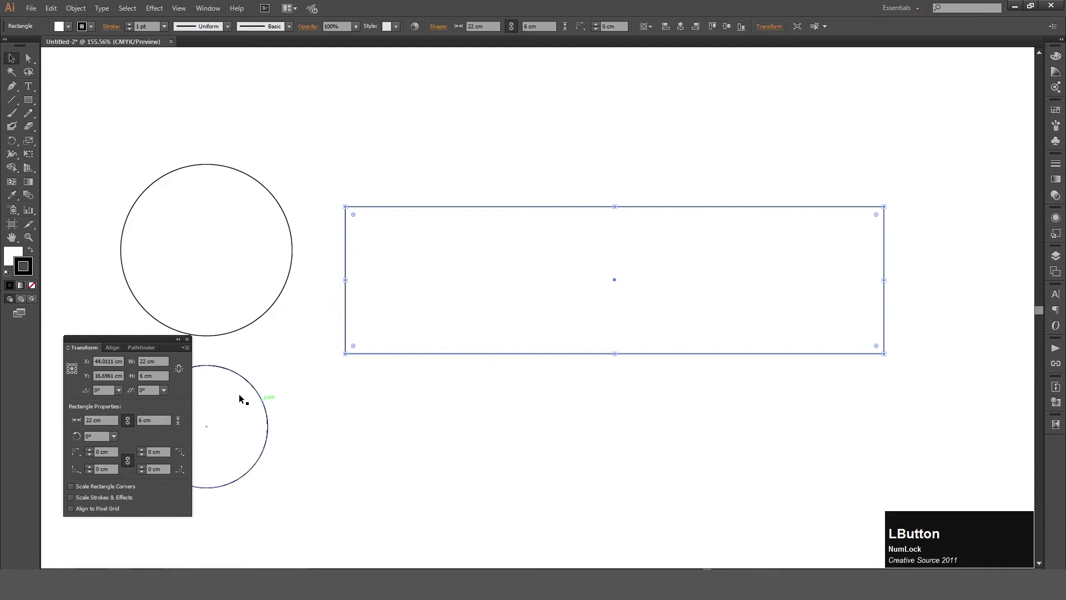
- Set the copy's width to 15.7 cm so it sits centred inside, then deselect
{"action": "key", "text": "KP_1"}
{"action": "key", "text": "KP_5"}
{"action": "key", "text": "KP_Decimal"}
{"action": "key", "text": "KP_7"}
{"action": "key", "text": "KP_Enter"}
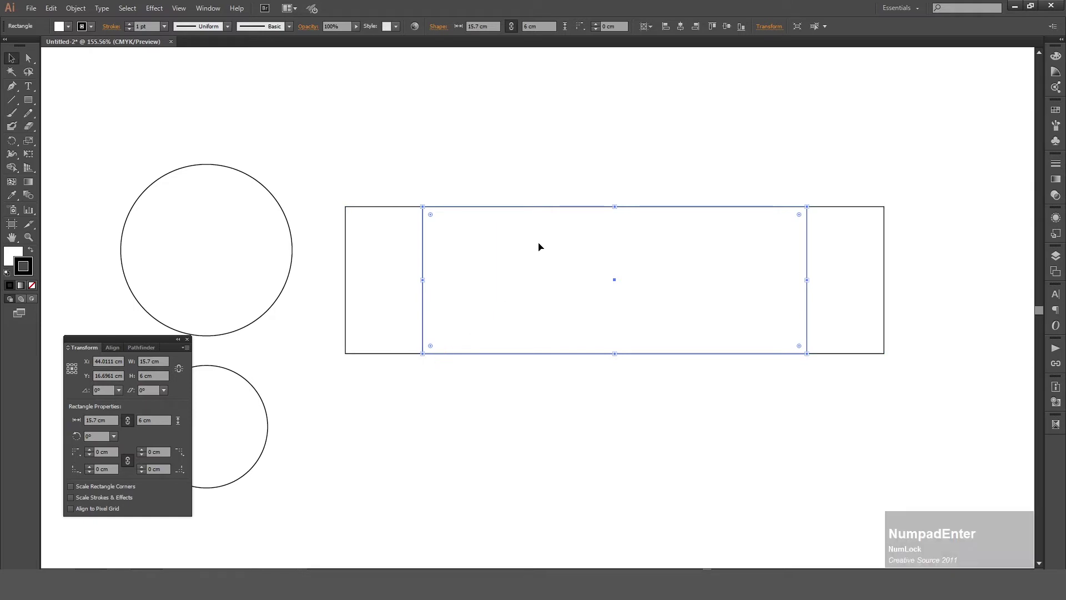
{"action": "key", "text": "space"}
{"action": "left_click", "coordinate": [458, 349]}
{"action": "key", "text": "space"}
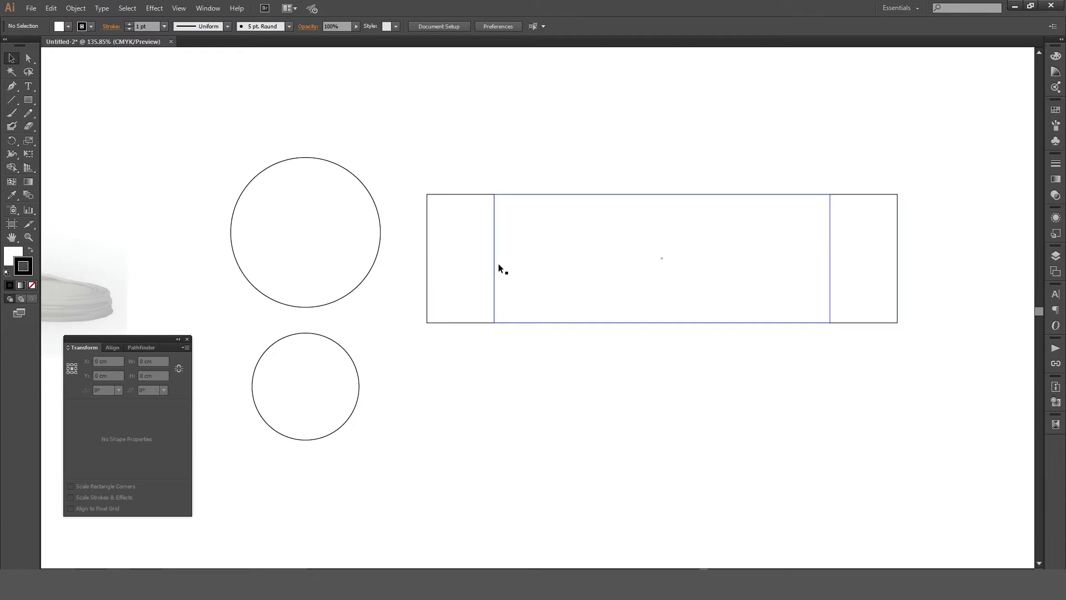
- Slant the outer rectangle's left edge inward with the Direct Selection tool and add a vertical line from its top-left corner
{"action": "left_click", "coordinate": [457, 325]}
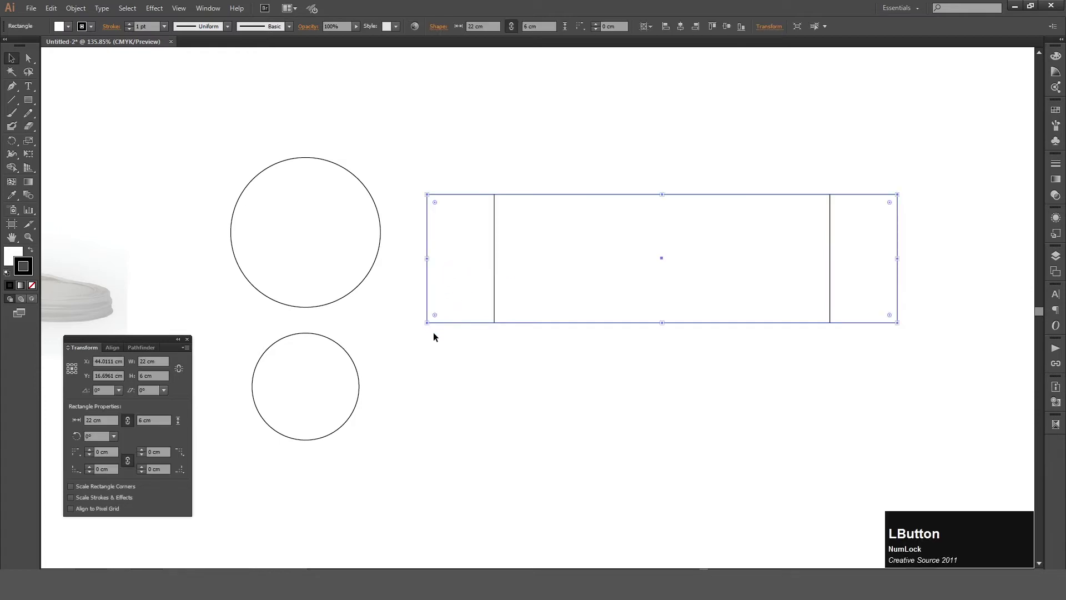
{"action": "key", "text": "a"}
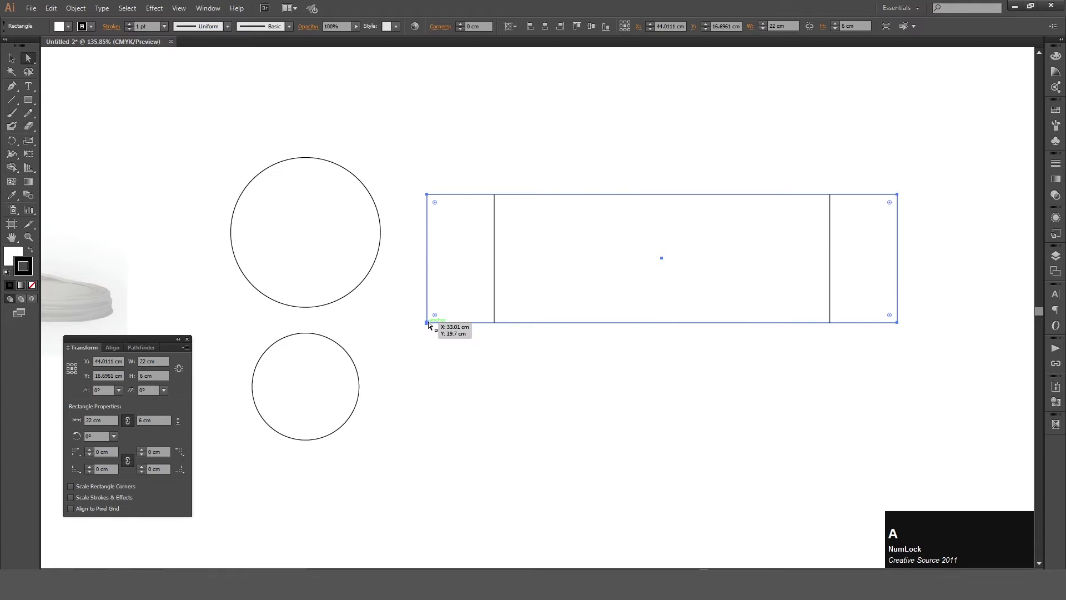
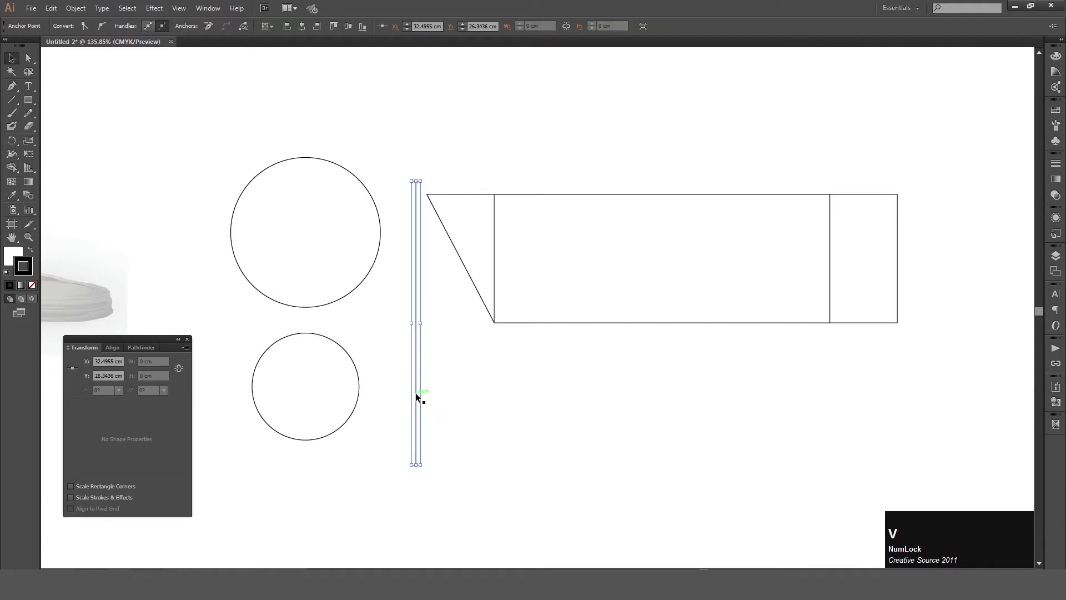
{"action": "left_click", "coordinate": [419, 396]}
{"action": "left_click", "coordinate": [469, 268]}
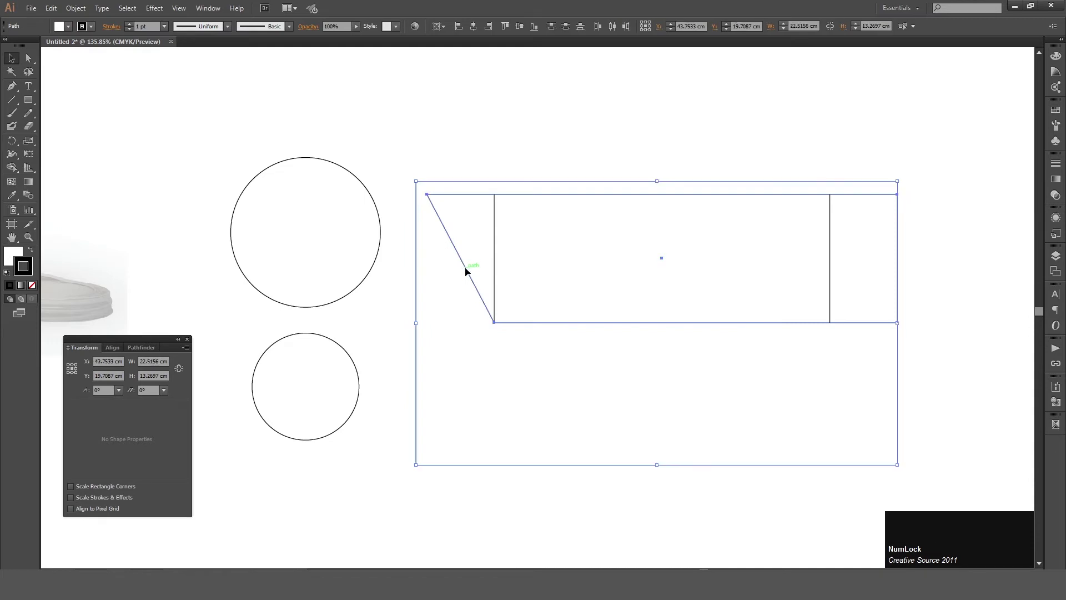
{"action": "left_click", "coordinate": [470, 272]}
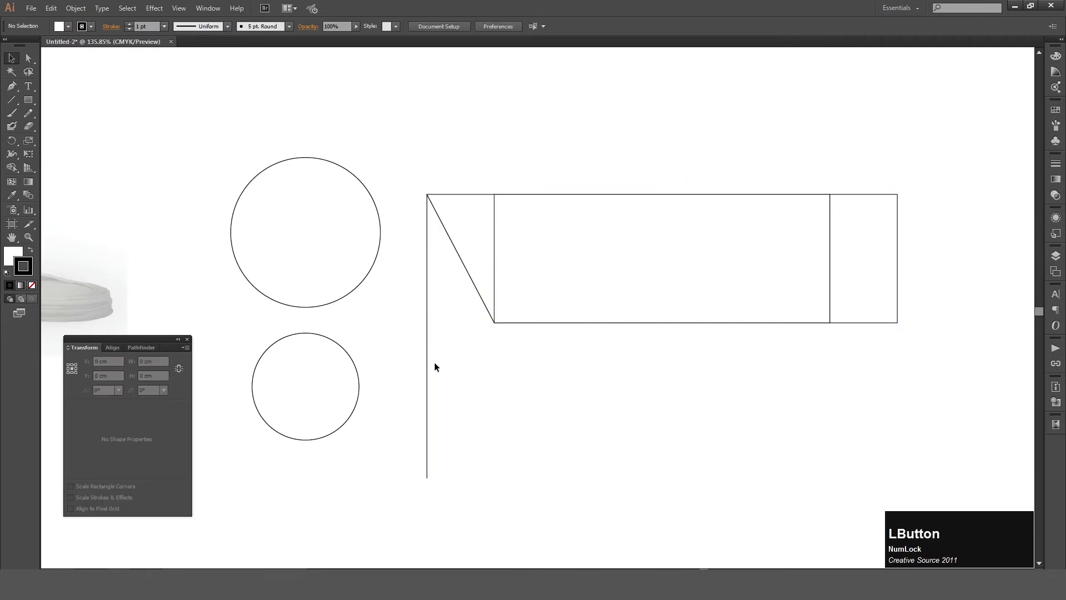
- Rotate the vertical line about 27.7° onto the slanted edge and zoom out to see the shape
{"action": "key", "text": "r"}
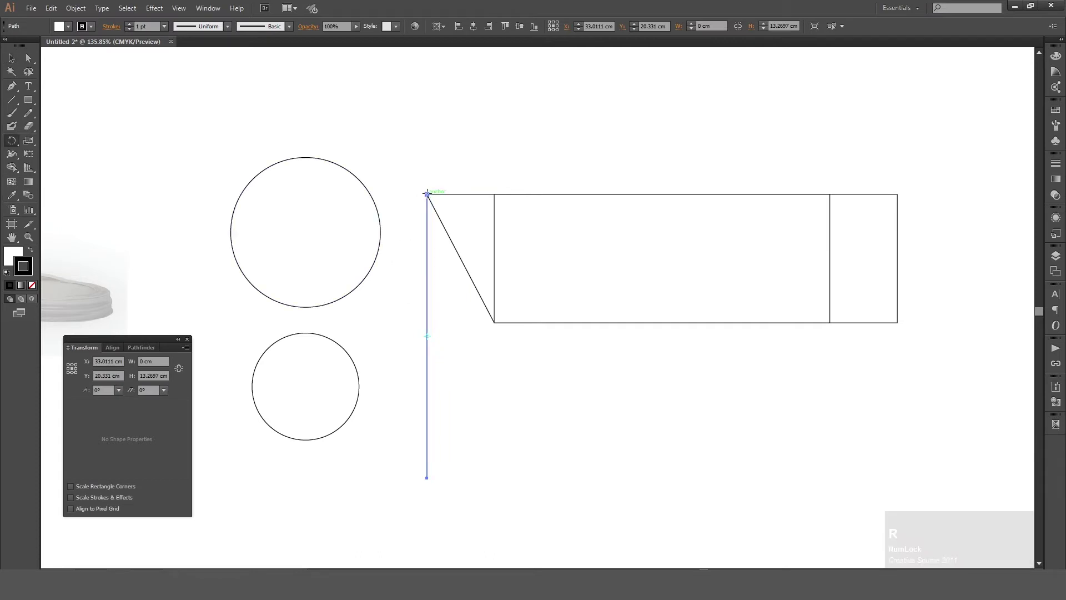
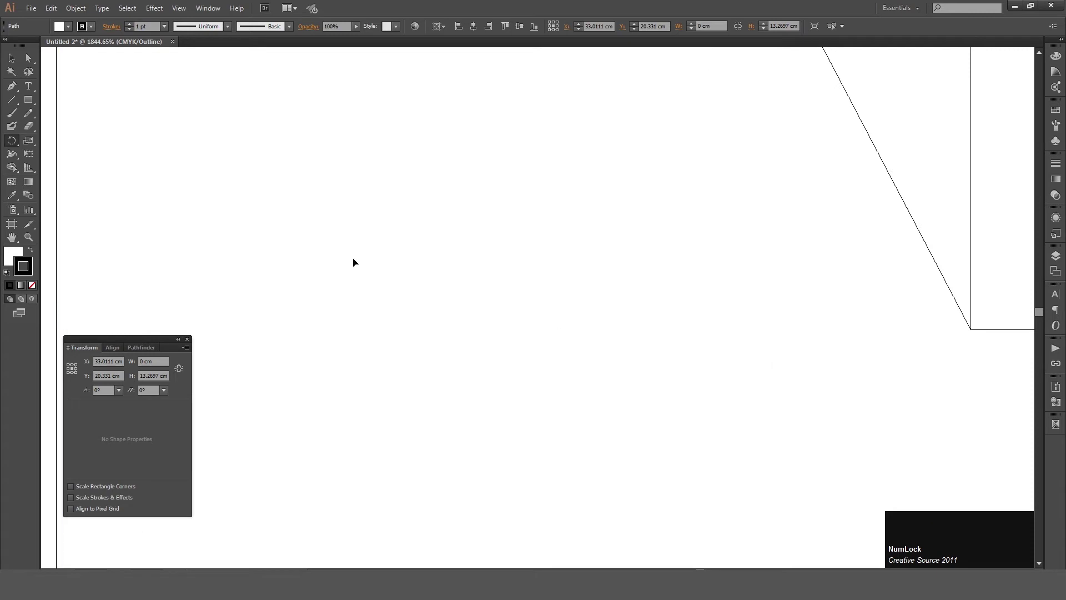
{"action": "left_click", "coordinate": [82, 284]}
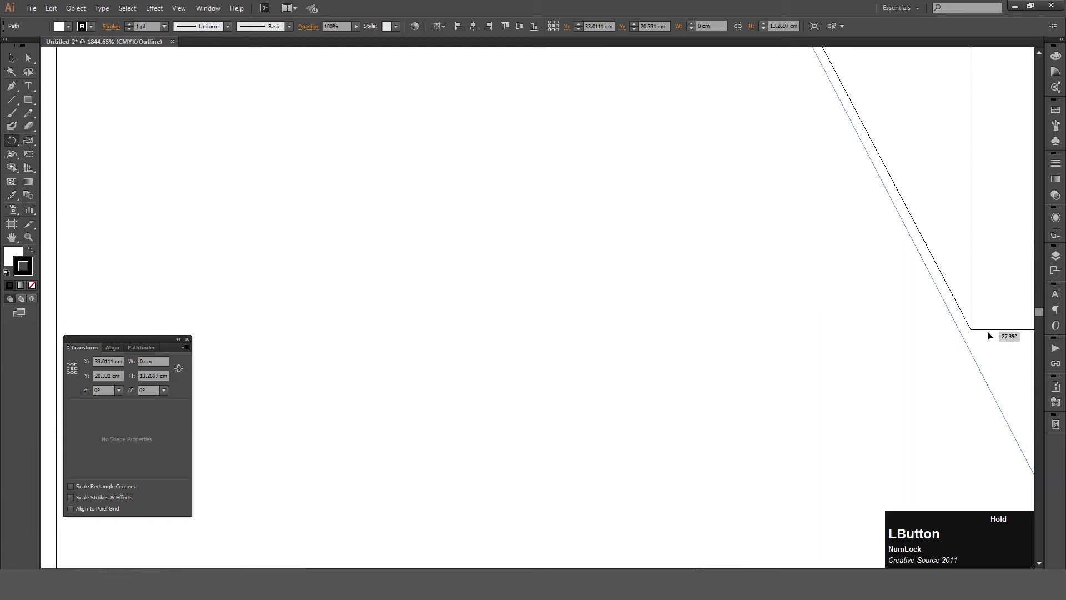
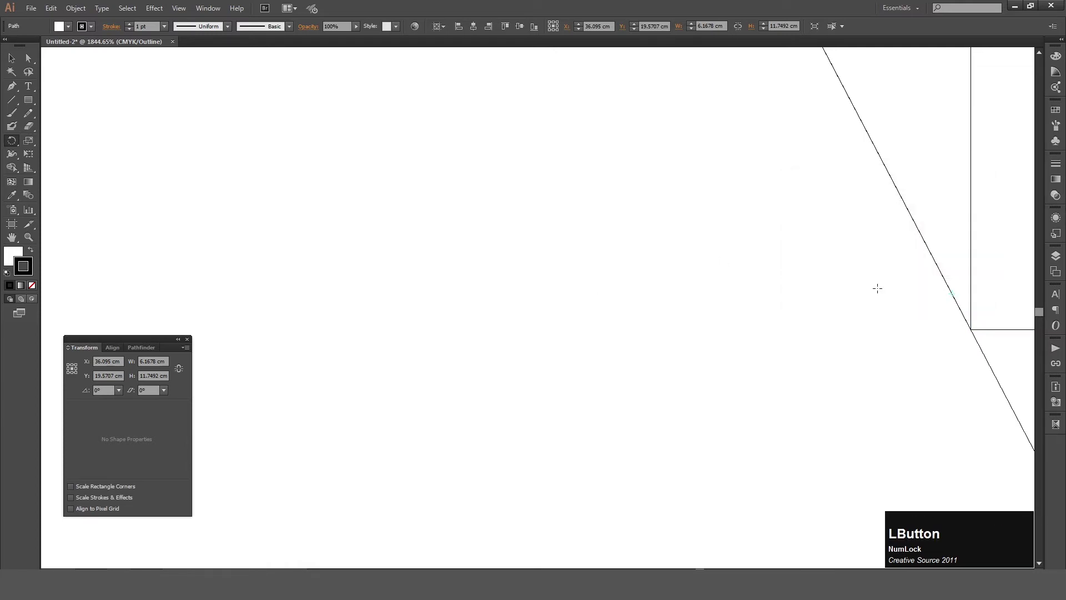
{"action": "key", "text": "ctrl+z"}
{"action": "key", "text": "ctrl+KP_Subtract"}
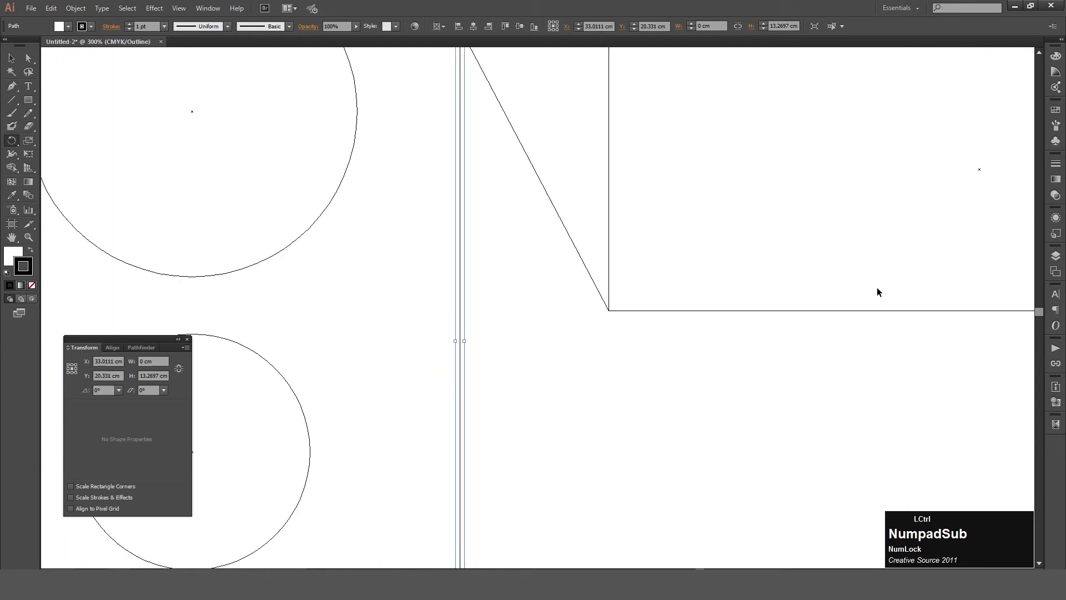
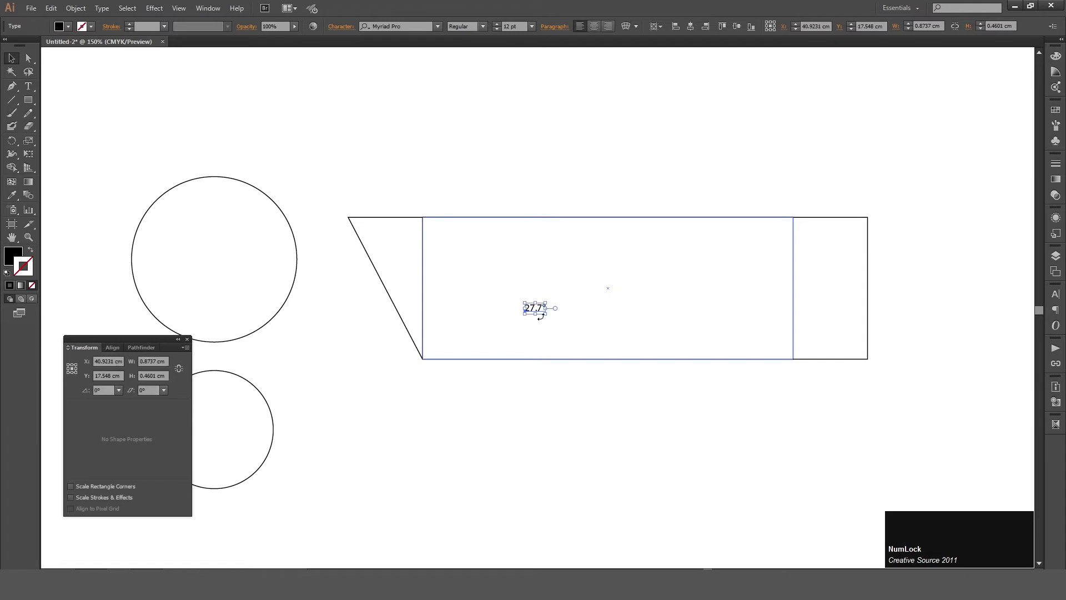
- Select the inner 15.7 cm panel and open the Object menu
{"action": "left_click", "coordinate": [534, 309]}
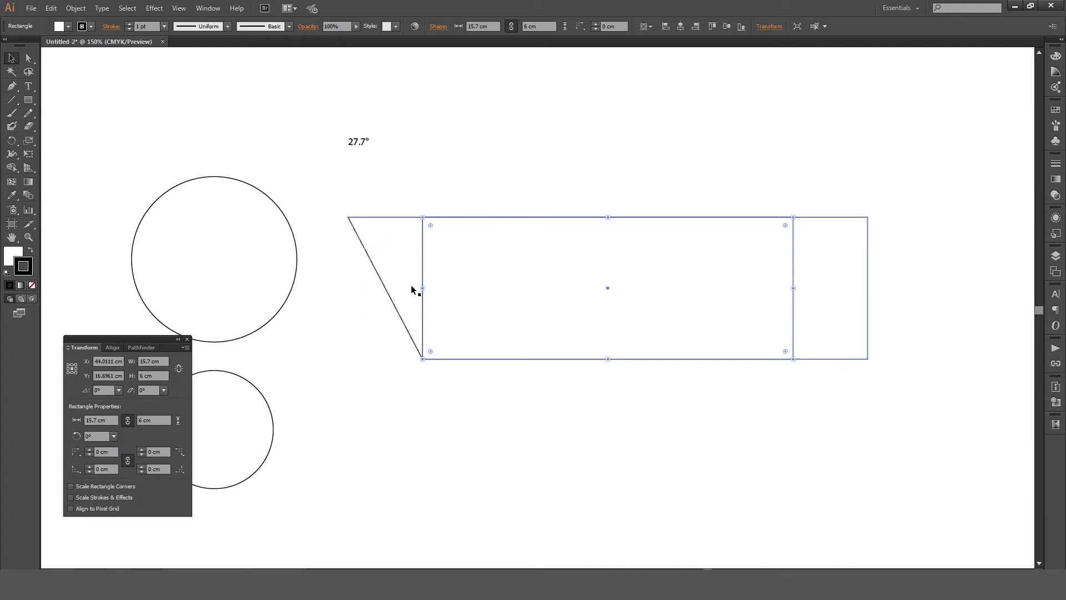
{"action": "left_click", "coordinate": [85, 13]}
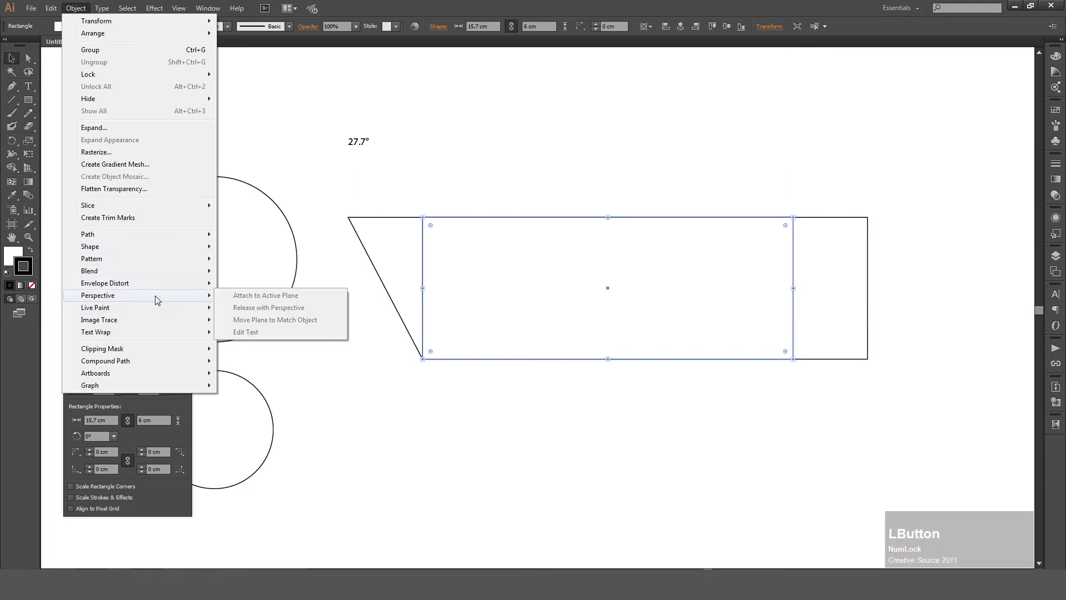
- Bend the rectangle with an Arc-style envelope warp, nudging the Bend up, then deselect
{"action": "left_click", "coordinate": [160, 289]}
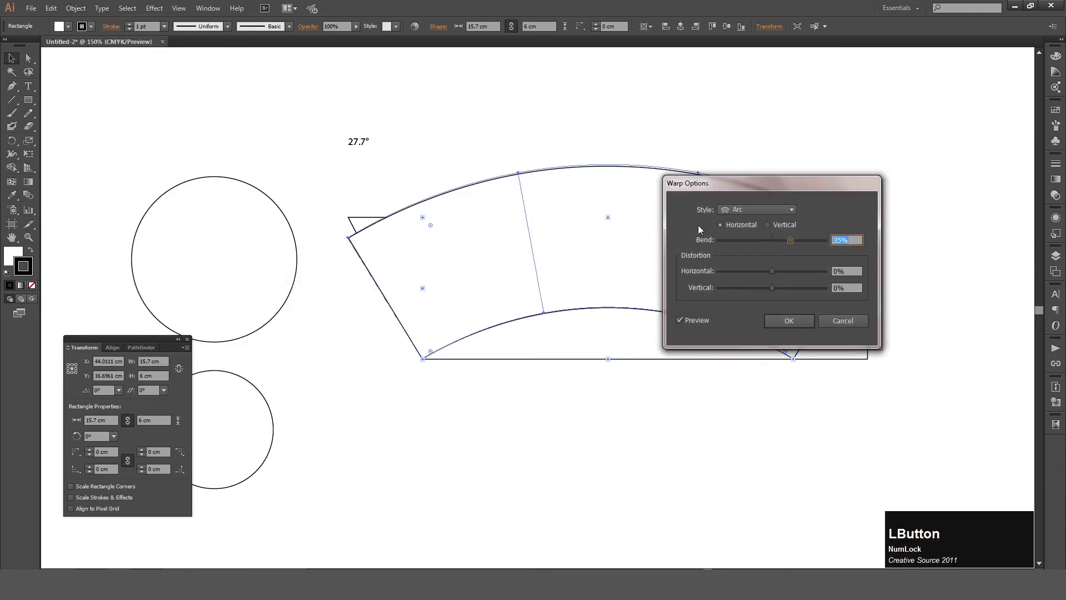
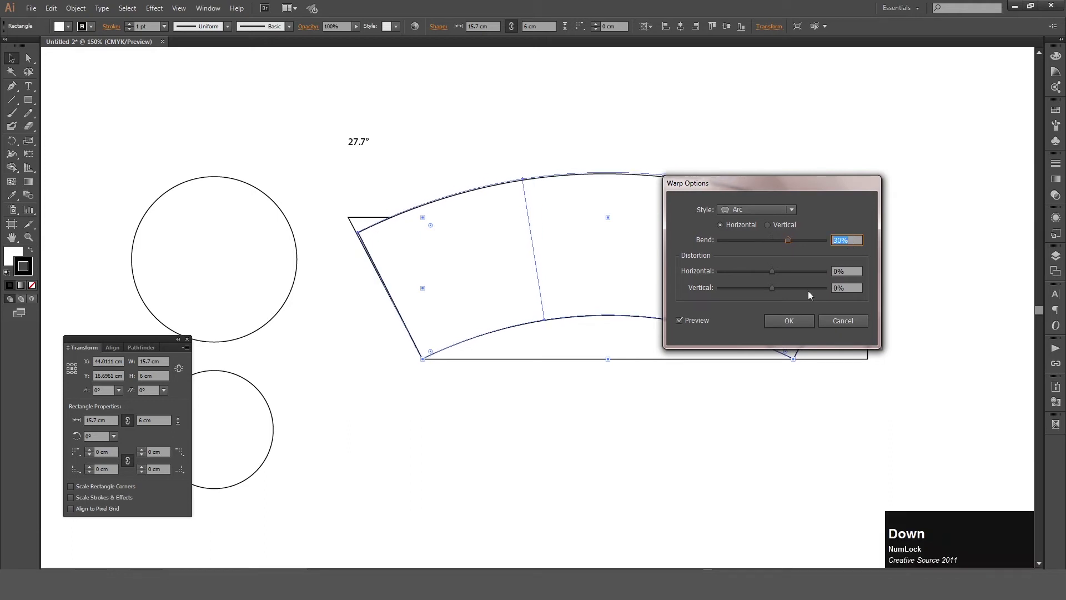
{"action": "key", "text": "Up"}
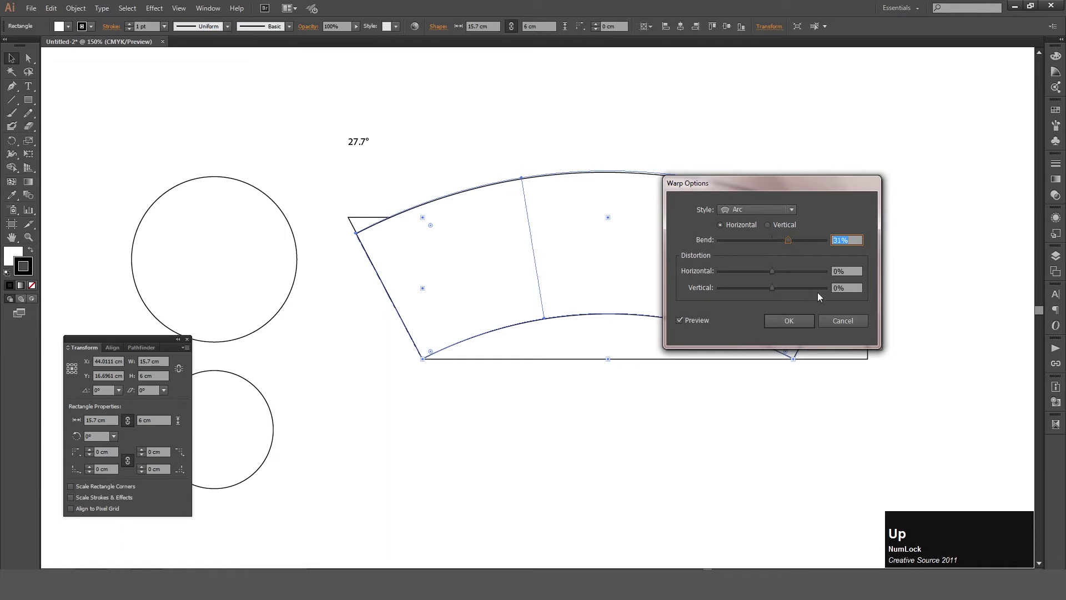
{"action": "left_click", "coordinate": [805, 328]}
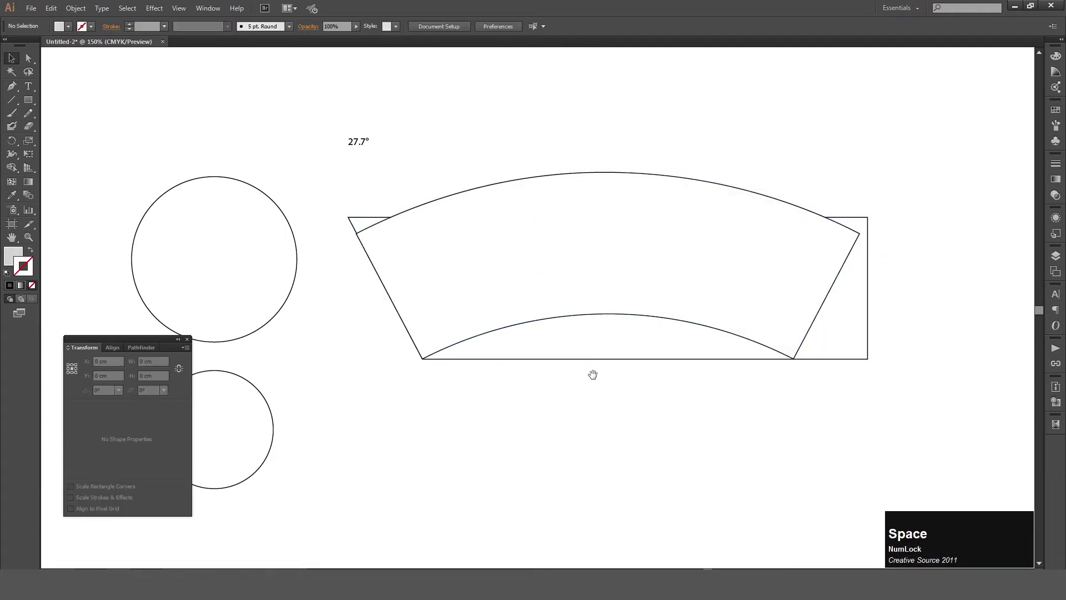
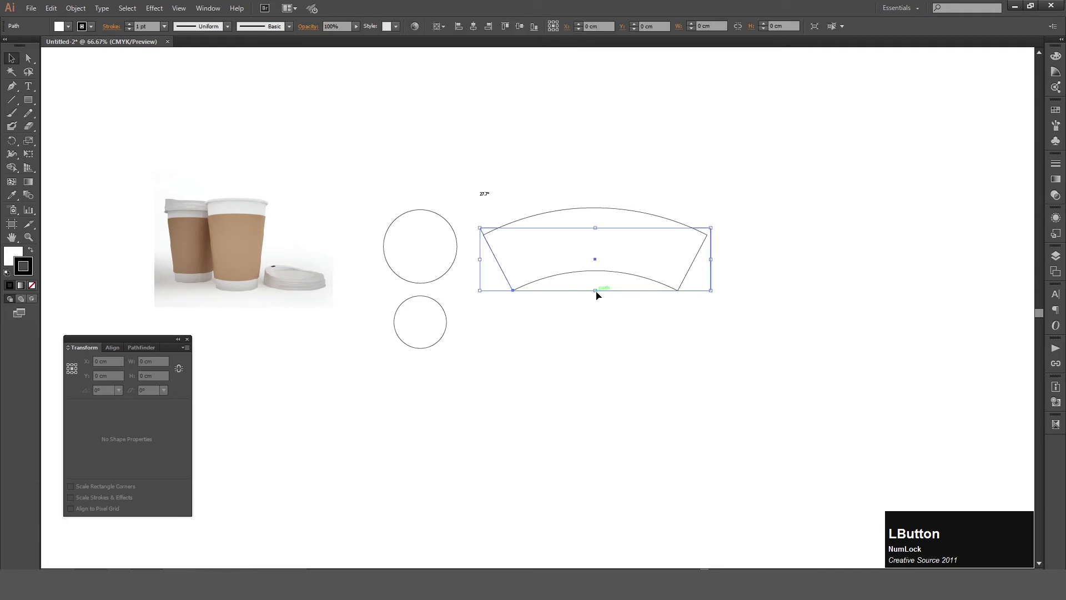
{"action": "key", "text": "Delete"}
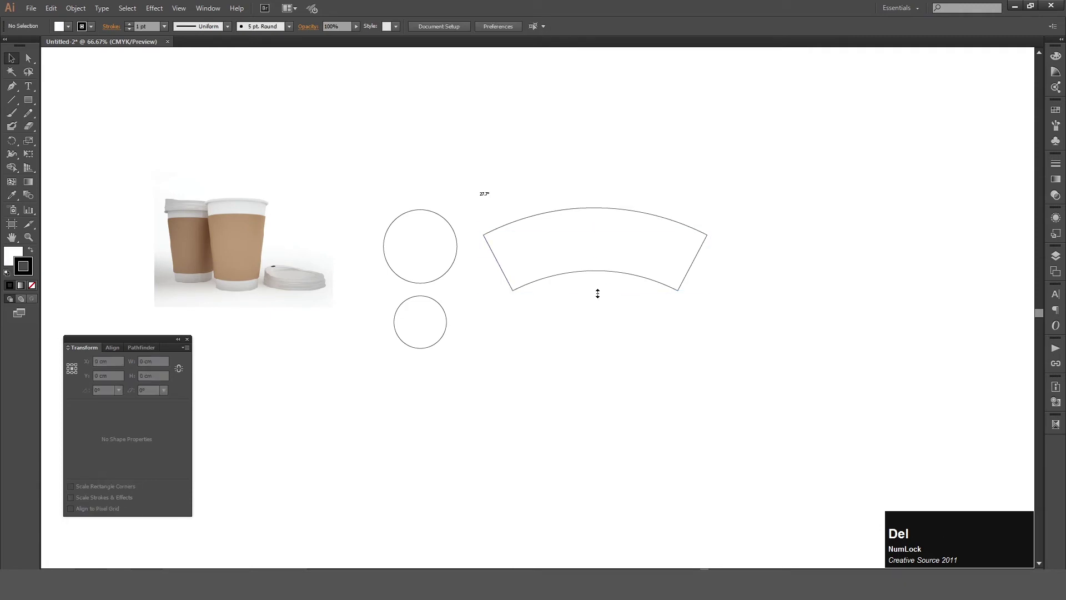
- Expand the warped sleeve's envelope into an ordinary curved path outline
{"action": "left_click", "coordinate": [584, 275]}
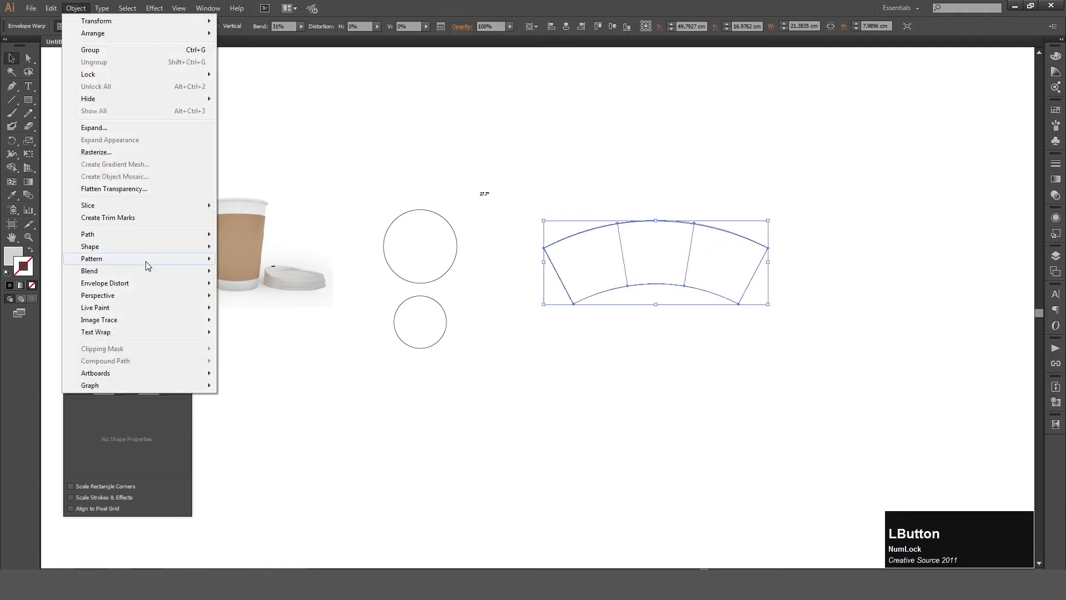
{"action": "left_click", "coordinate": [290, 363]}
{"action": "key", "text": "space"}
{"action": "left_click", "coordinate": [679, 294]}
{"action": "key", "text": "space"}
- Reselect the expanded sleeve and ready the Ellipse tool (L) for a large circle
{"action": "left_click", "coordinate": [650, 274]}
{"action": "key", "text": "space"}
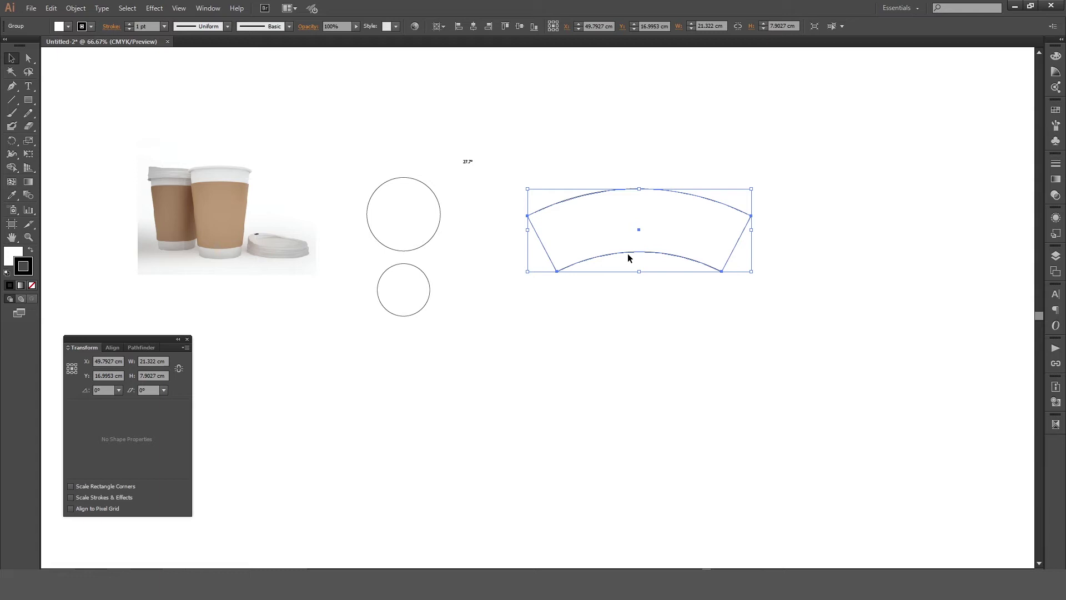
{"action": "key", "text": "l"}
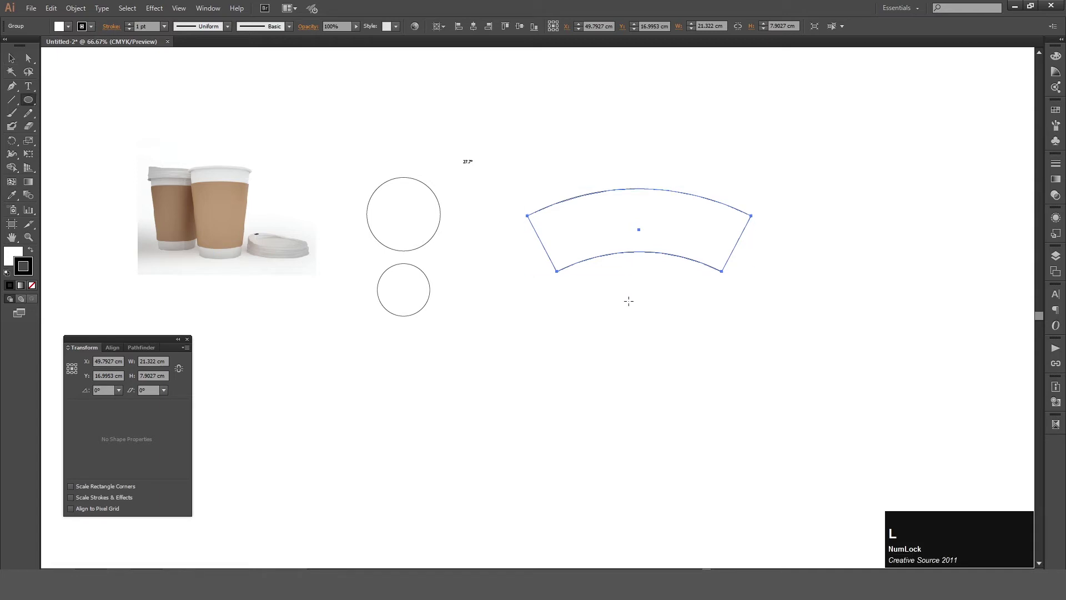
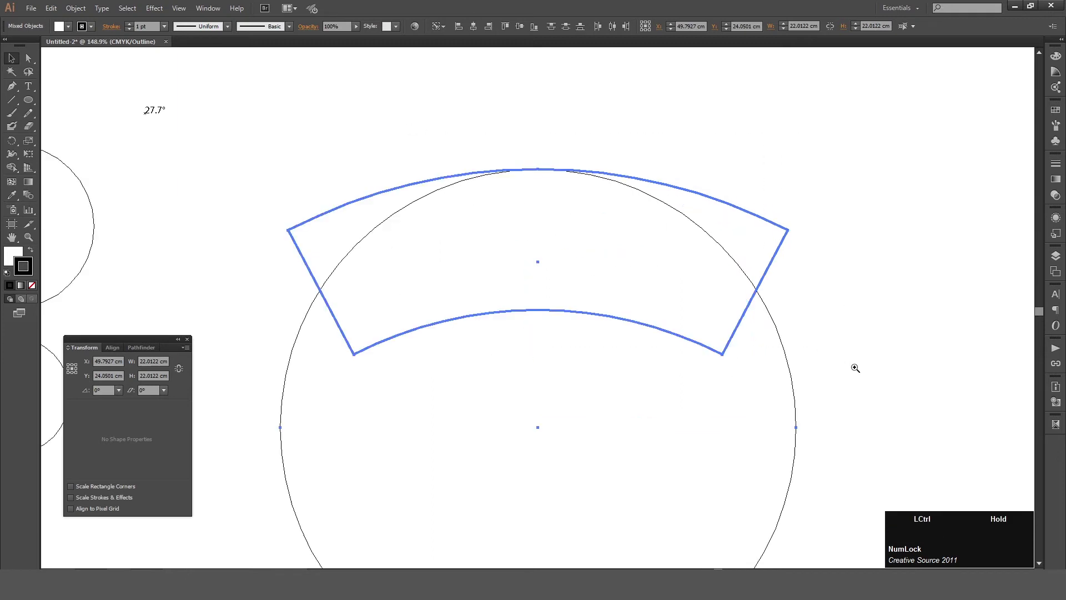
- Reference the circle from its top edge, link proportions, and zoom to the sleeve's upper-left corner
{"action": "left_click", "coordinate": [839, 338]}
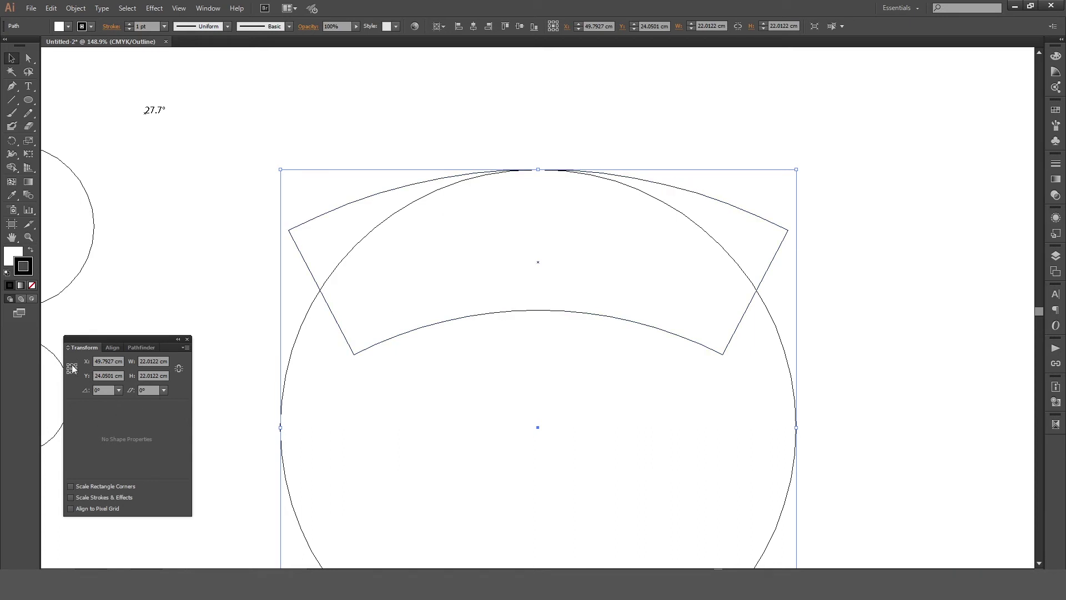
{"action": "left_click", "coordinate": [76, 370]}
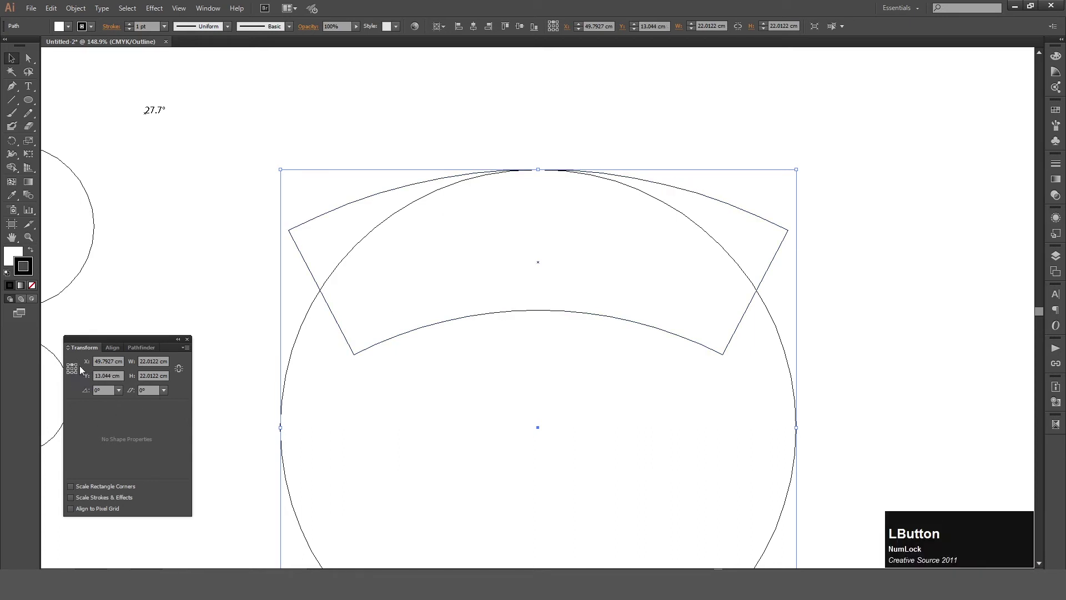
{"action": "left_click", "coordinate": [180, 377]}
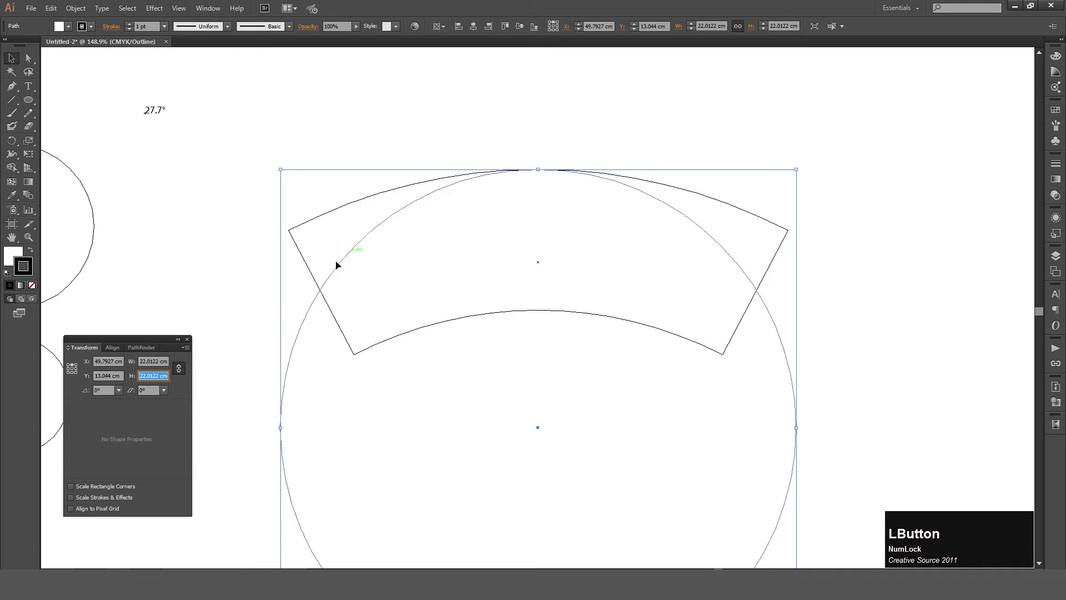
{"action": "key", "text": "space"}
{"action": "left_click", "coordinate": [256, 199]}
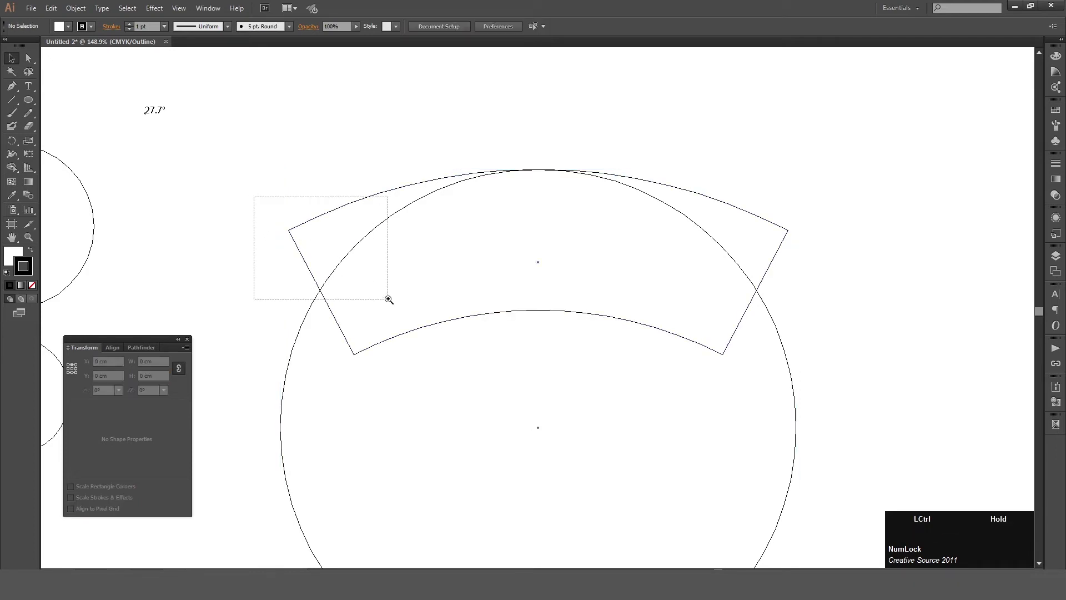
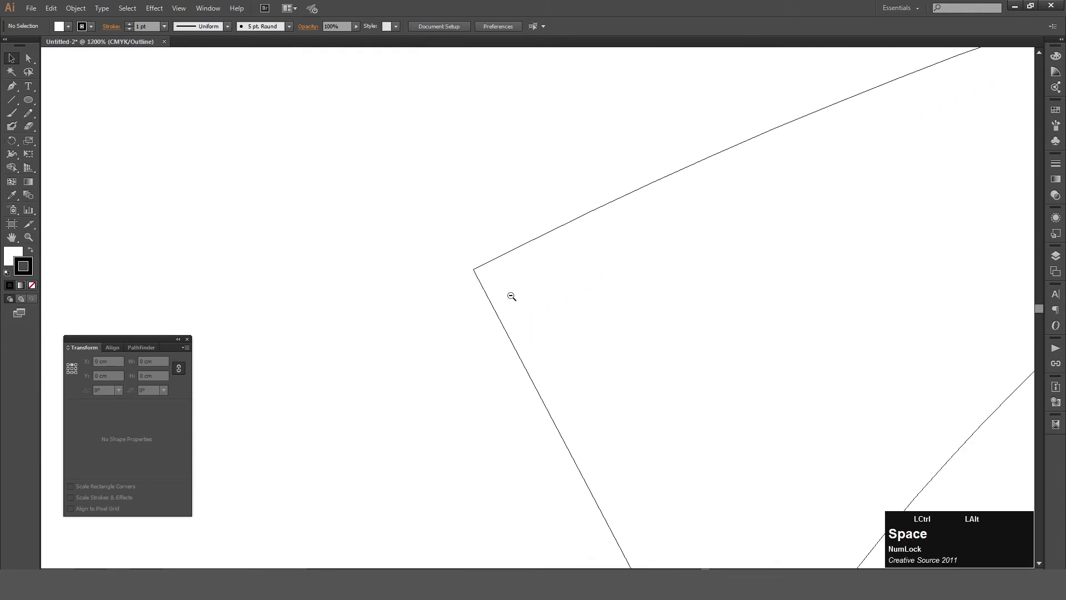
- Resize the circle to 46.3 cm so its top follows the sleeve's upper arc
{"action": "left_click", "coordinate": [640, 377]}
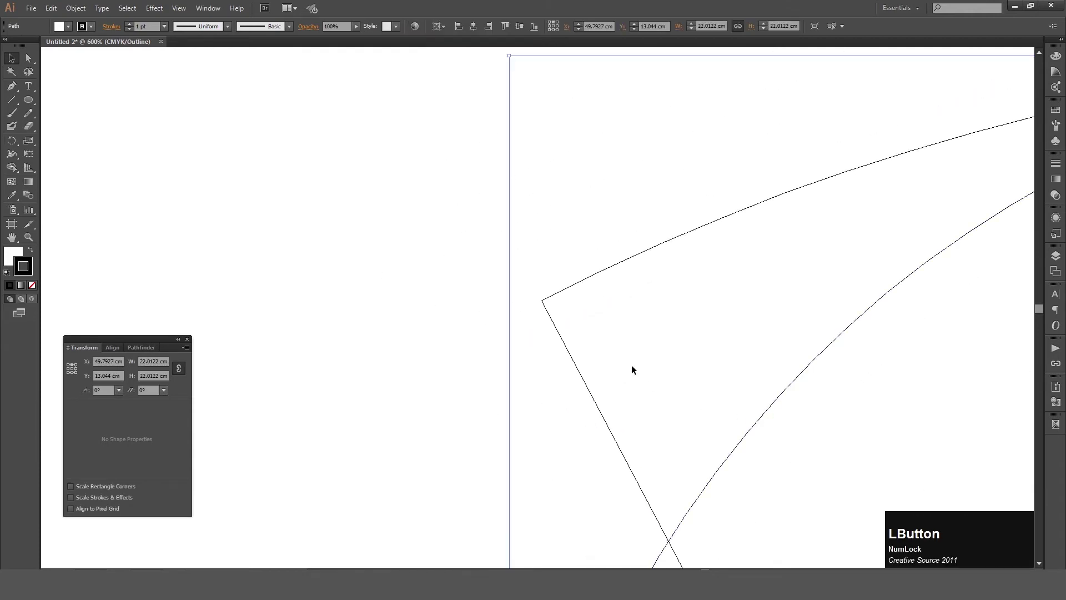
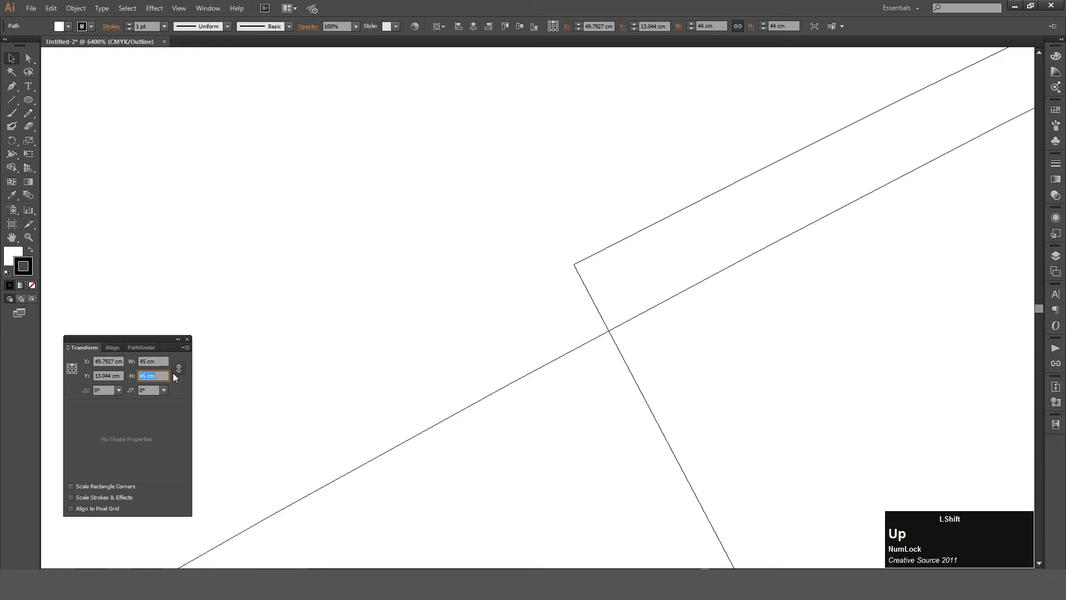
{"action": "key", "text": "Down"}
{"action": "key", "text": "Up"}
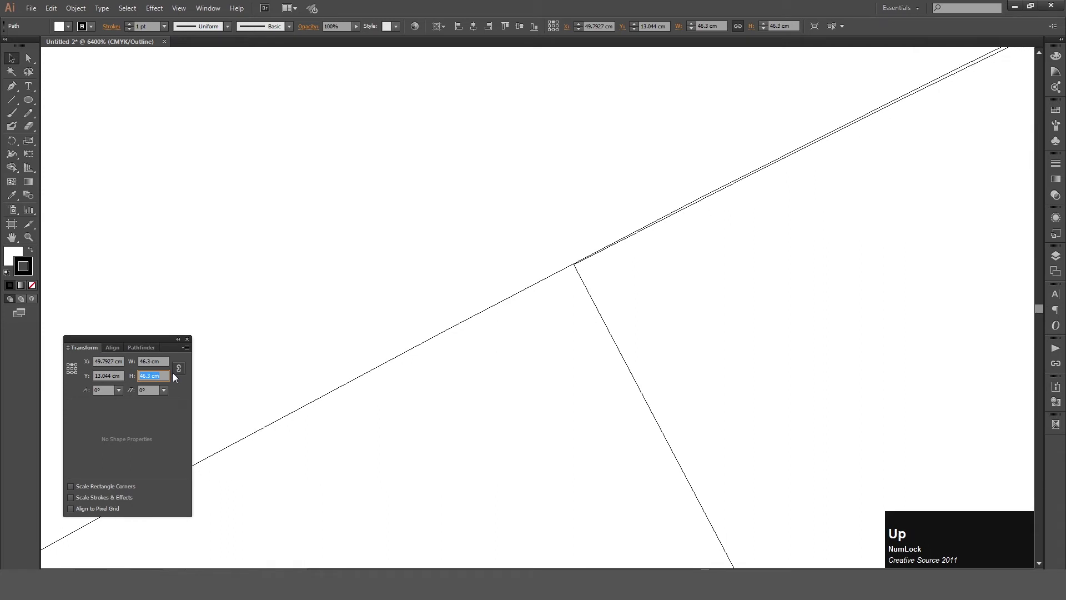
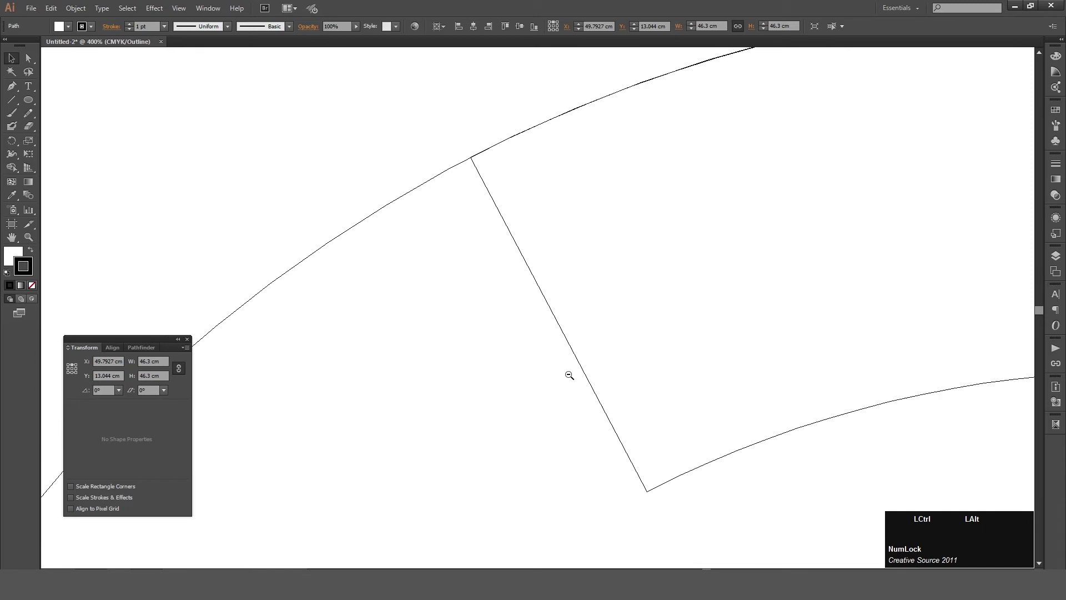
- Zoom in closely on the sleeve edge to check how the circle meets it
{"action": "left_click", "coordinate": [565, 372]}
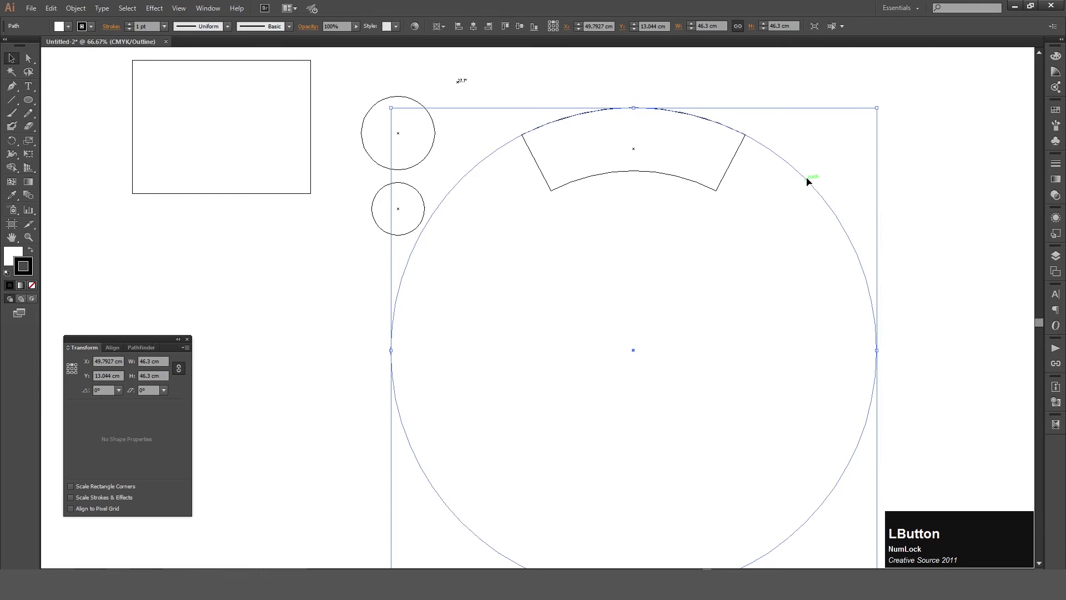
{"action": "left_click", "coordinate": [811, 181]}
{"action": "key", "text": "ctrl+c"}
{"action": "key", "text": "ctrl+f"}
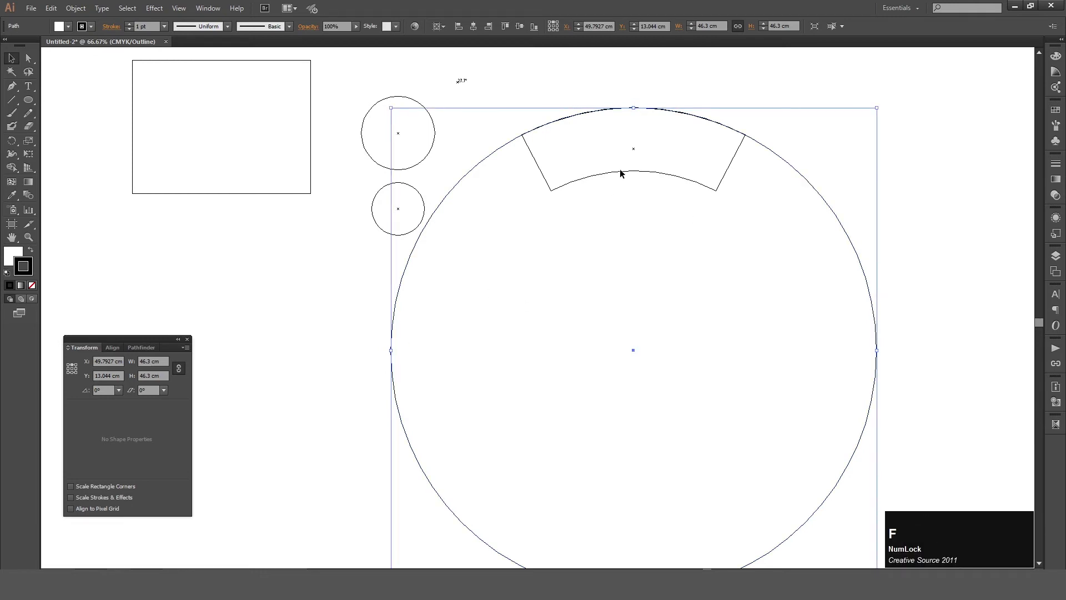
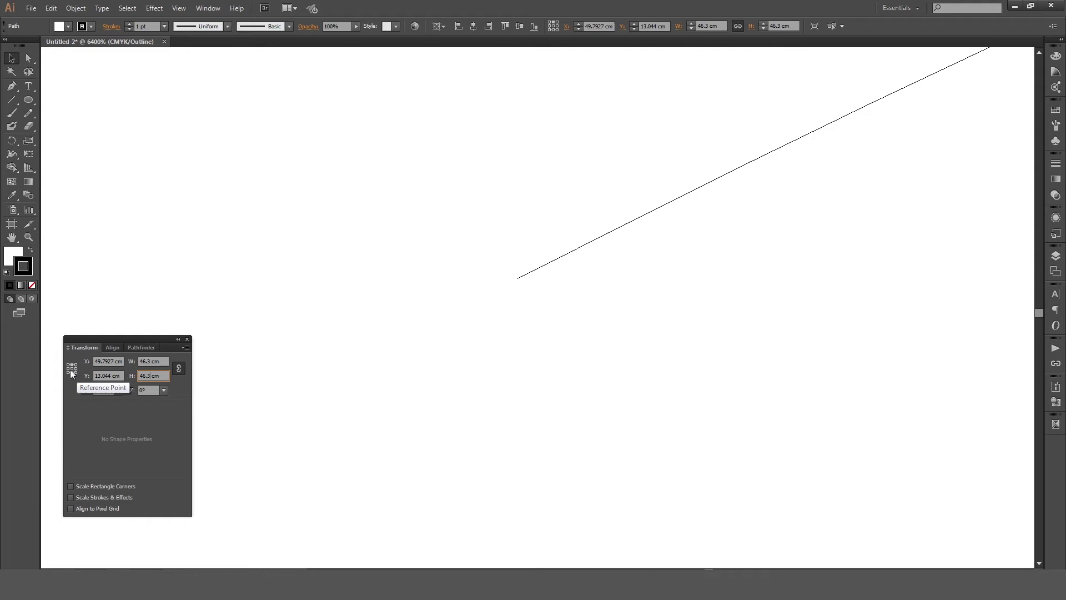
- Size the inner circle to 34.3 cm from its bottom edge and select the band's inner arc
{"action": "left_click", "coordinate": [76, 375]}
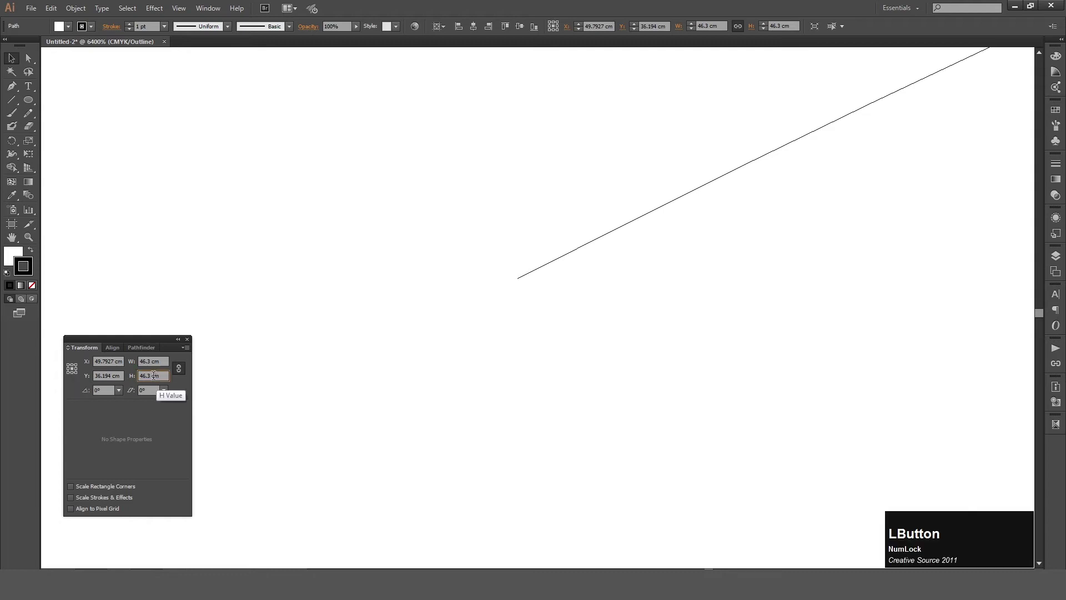
{"action": "key", "text": "shift+Down"}
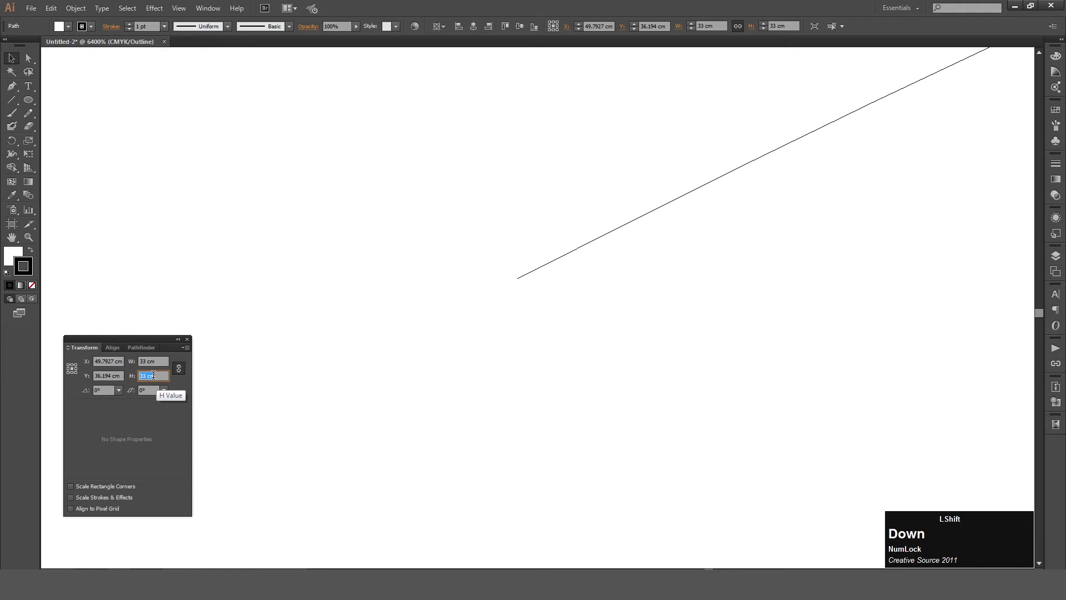
{"action": "key", "text": "shift+Up"}
{"action": "key", "text": "shift+Down"}
{"action": "key", "text": "Up"}
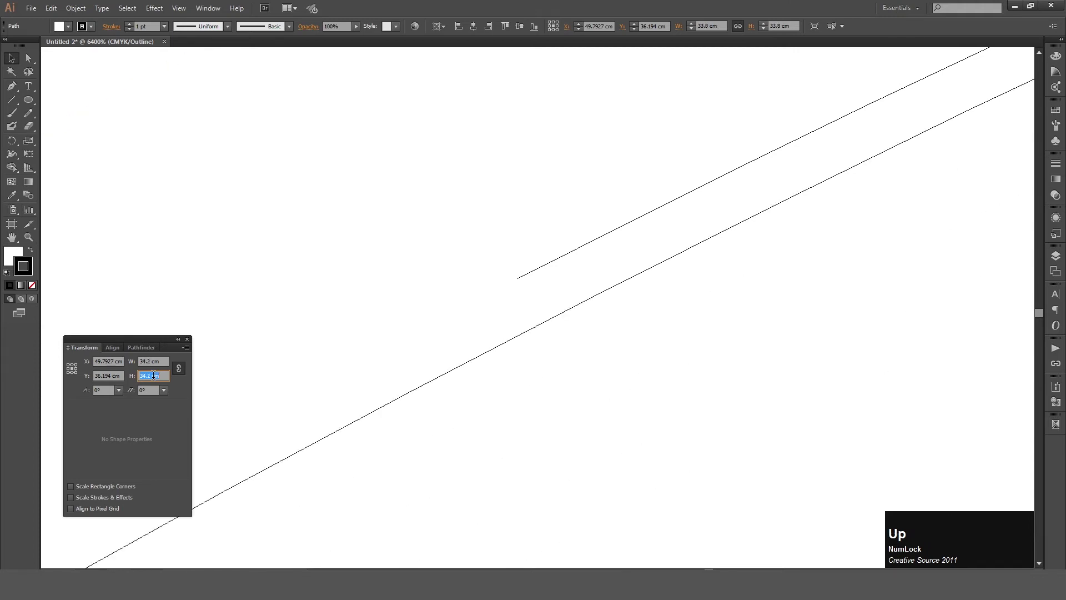
{"action": "key", "text": "ctrl+KP_Subtract"}
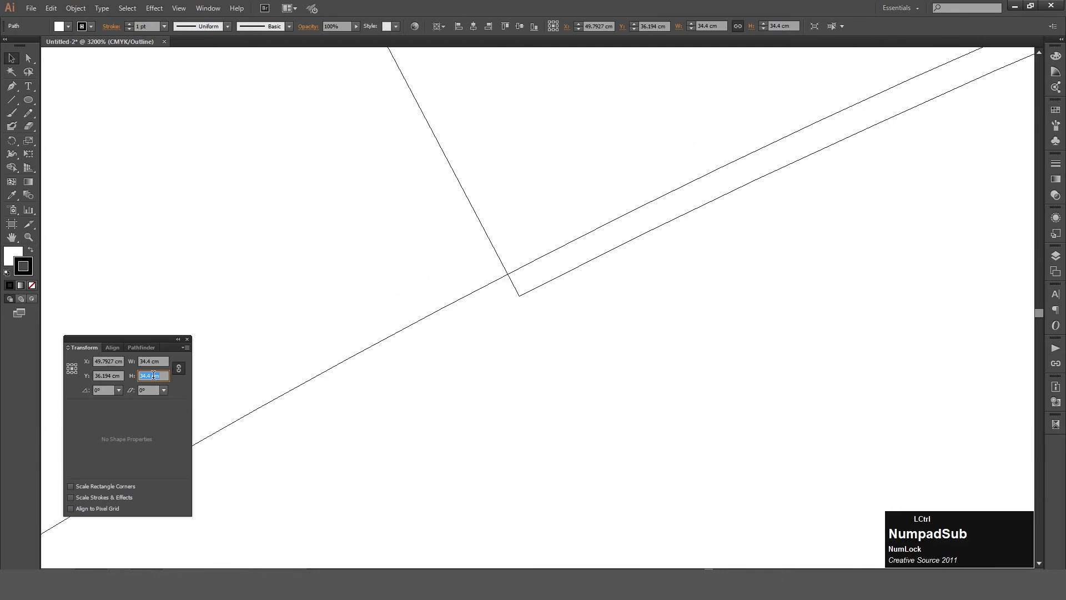
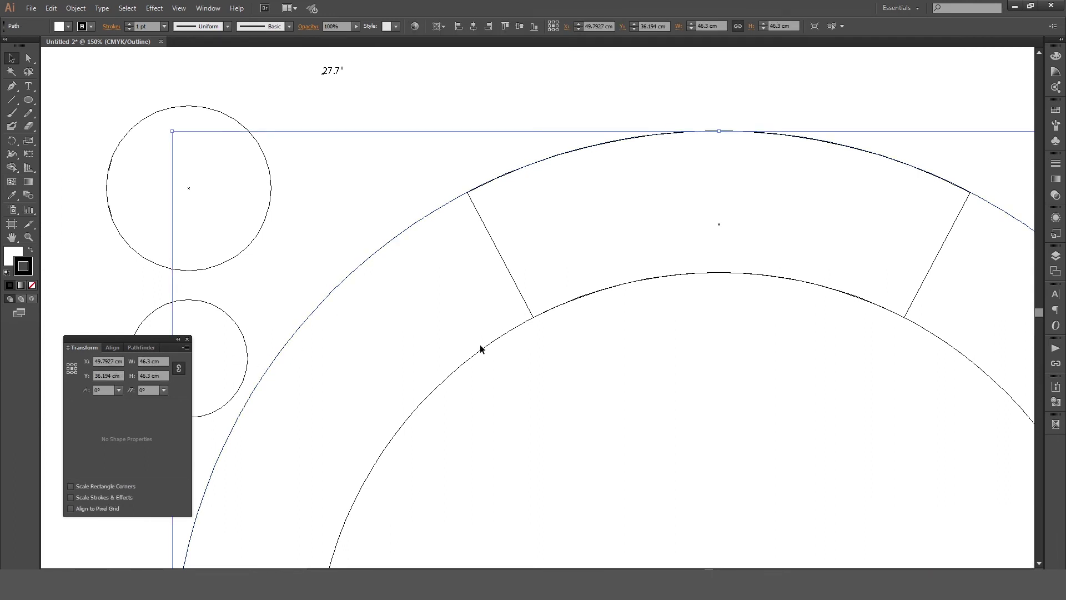
{"action": "left_click", "coordinate": [485, 350]}
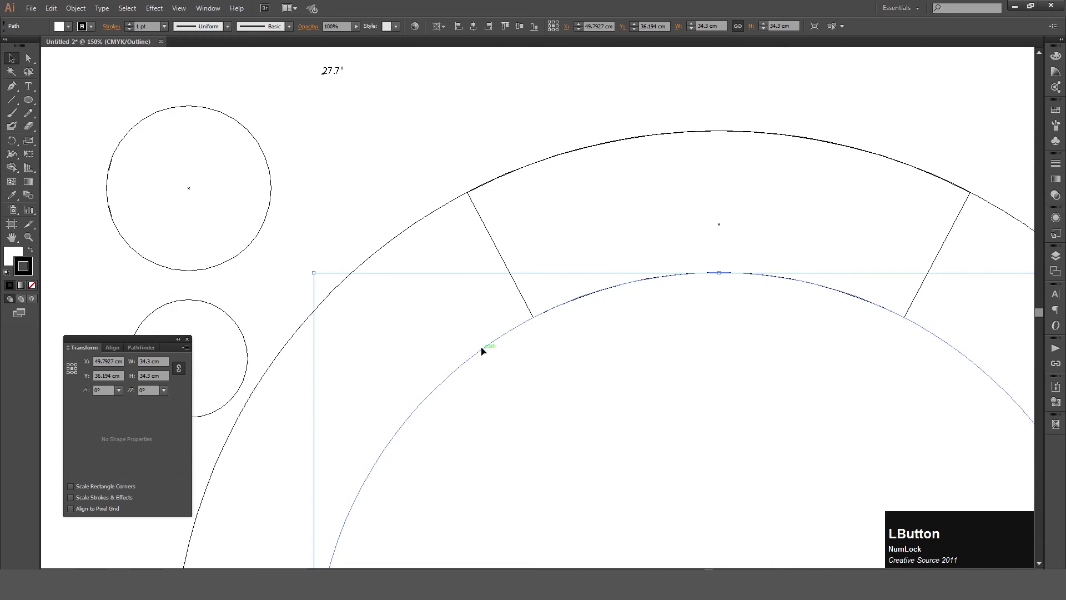
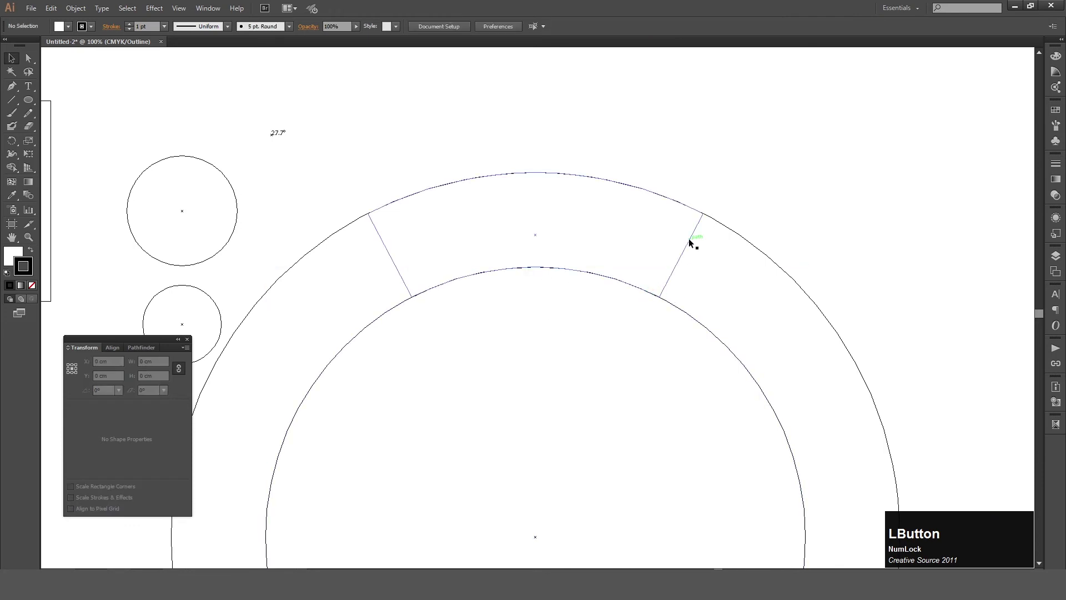
{"action": "key", "text": "space"}
{"action": "left_click", "coordinate": [555, 292]}
{"action": "key", "text": "space"}
{"action": "key", "text": "m"}
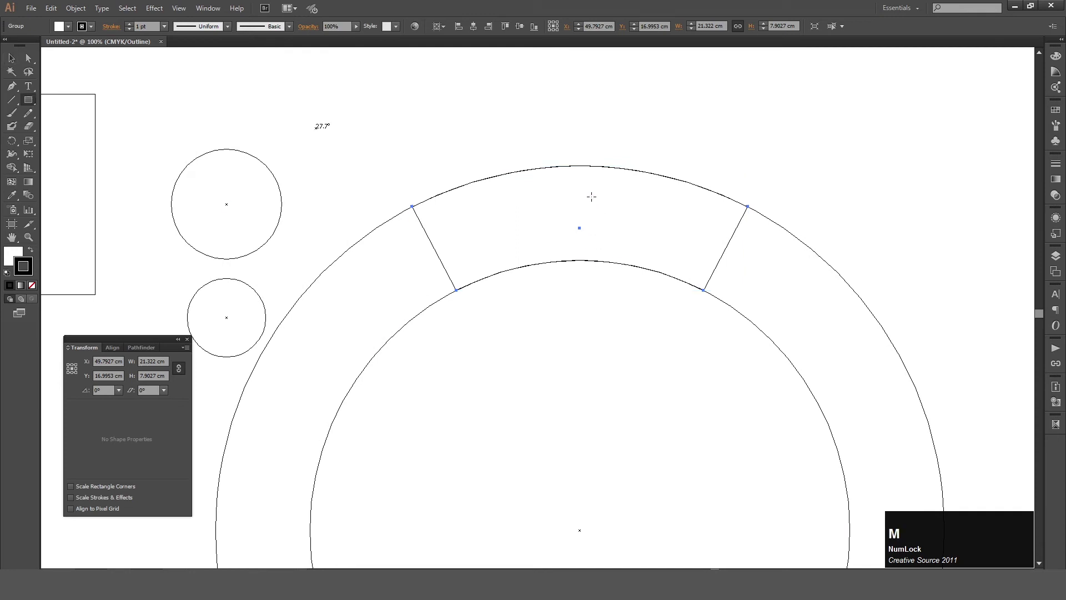
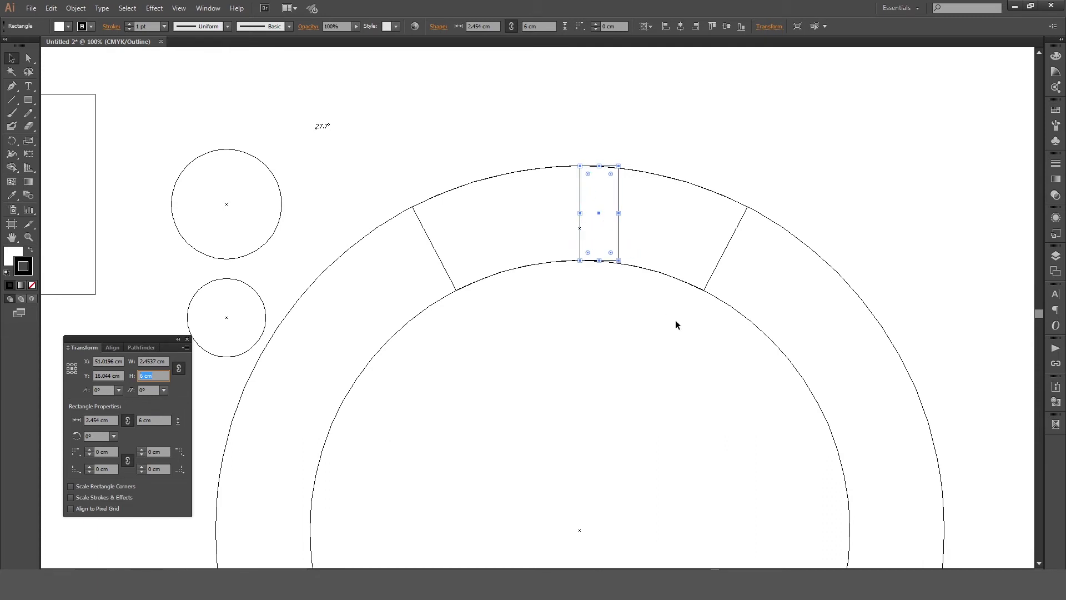
{"action": "left_click", "coordinate": [746, 315]}
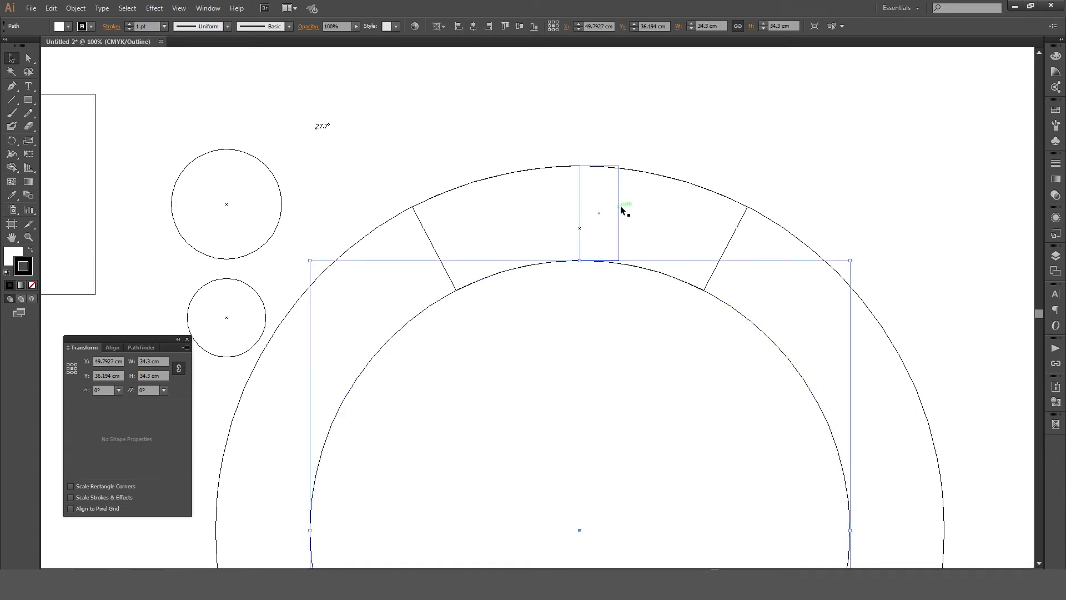
{"action": "left_click", "coordinate": [623, 209]}
{"action": "key", "text": "Delete"}
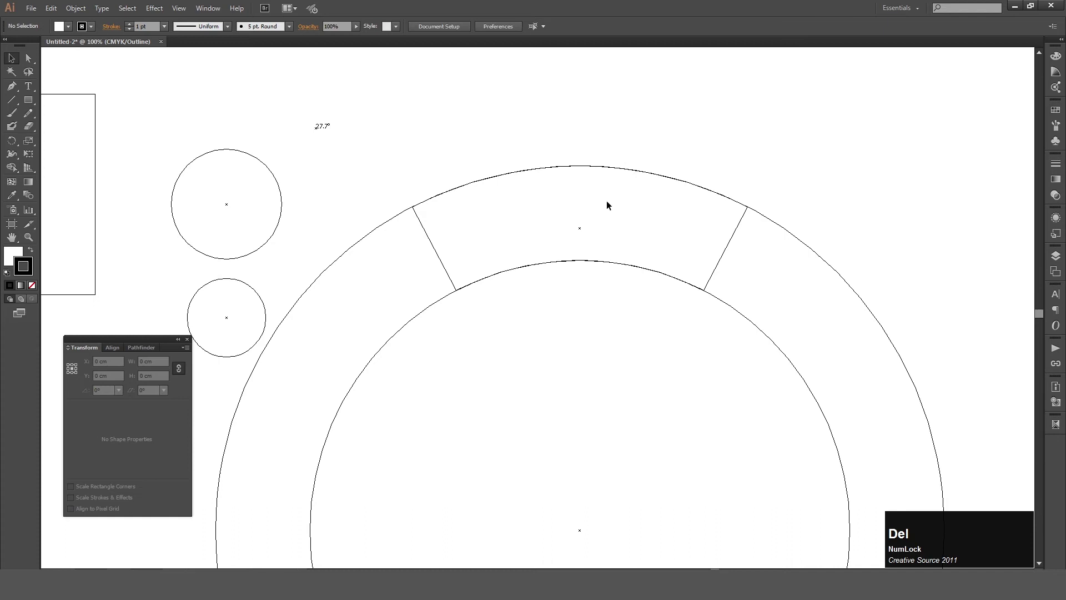
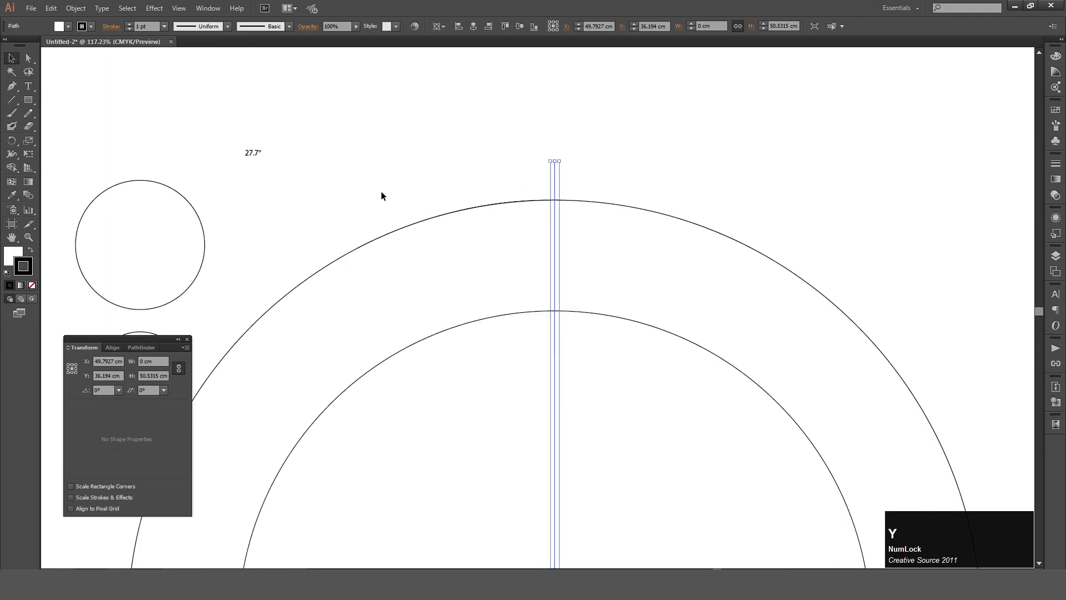
- Select the vertical centre line alone with no fill, ready for rotation
{"action": "left_click", "coordinate": [390, 131]}
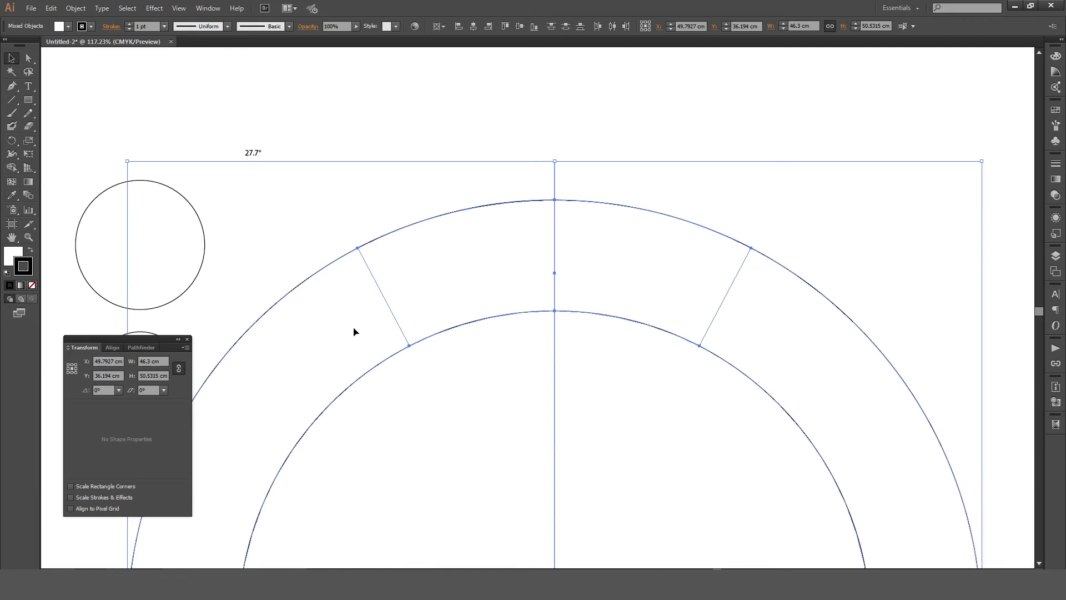
{"action": "key", "text": "x"}
{"action": "left_click", "coordinate": [36, 290]}
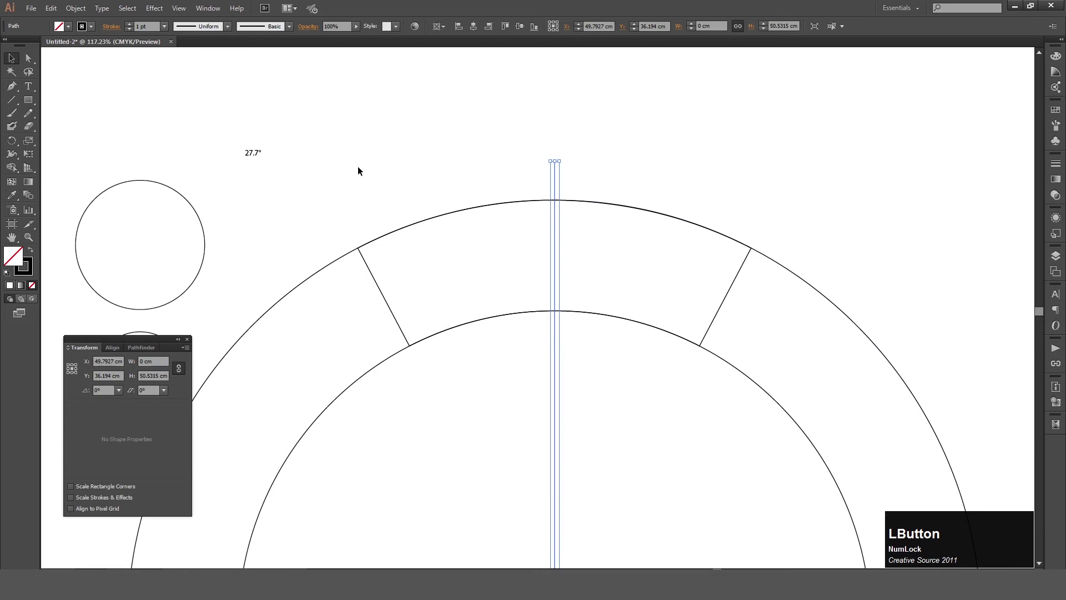
- Make a copy of the centre line rotated 27.7° about the arc centre
{"action": "key", "text": "r"}
{"action": "key", "text": "KP_Enter"}
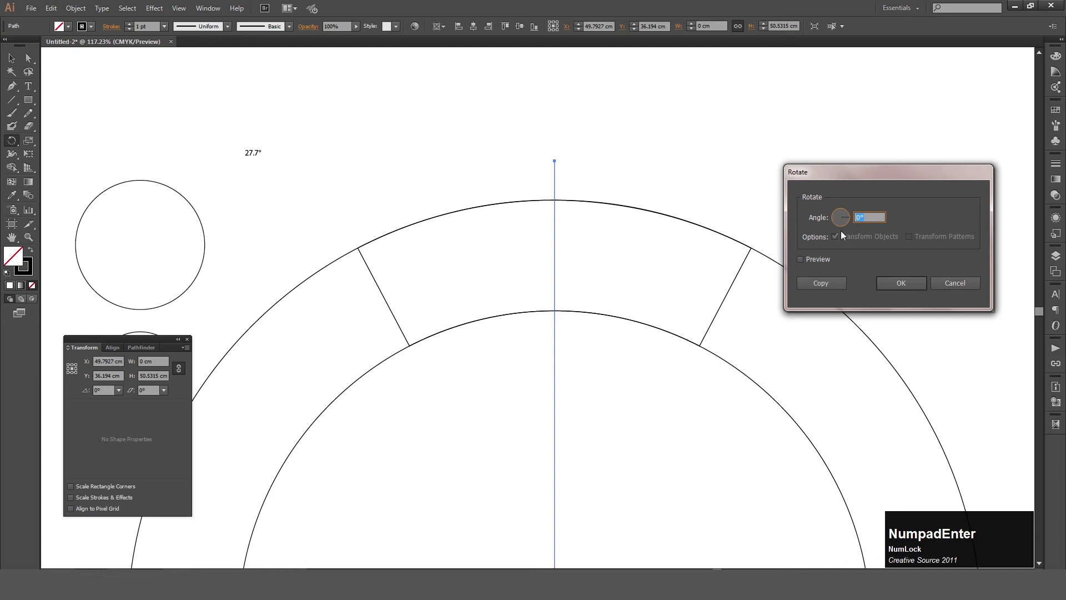
{"action": "key", "text": "KP_2"}
{"action": "key", "text": "KP_7"}
{"action": "key", "text": "KP_Decimal"}
{"action": "key", "text": "KP_7"}
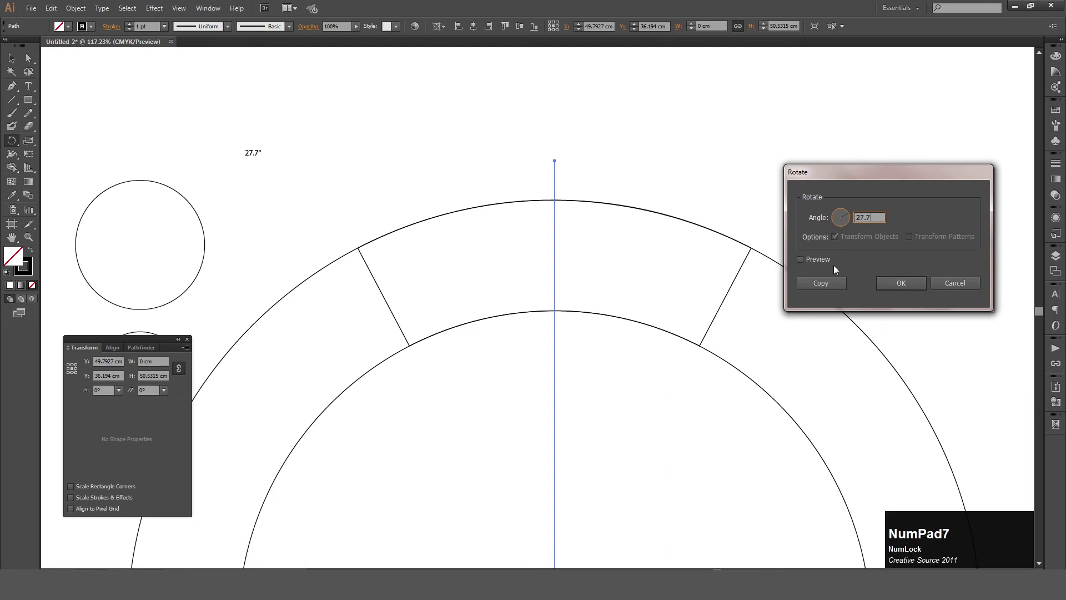
{"action": "left_click", "coordinate": [821, 262]}
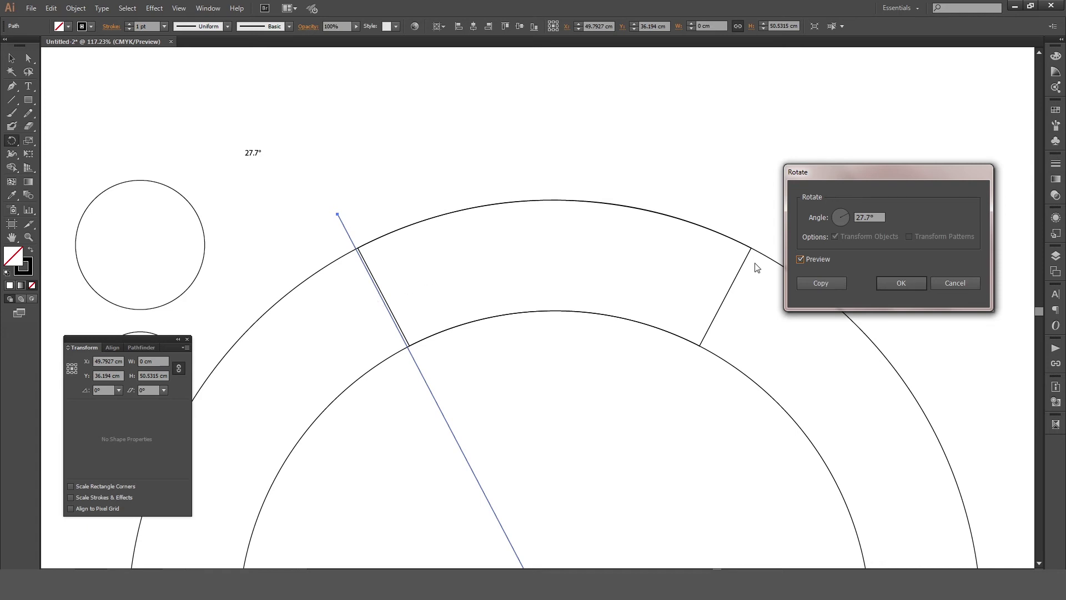
{"action": "left_click", "coordinate": [820, 288]}
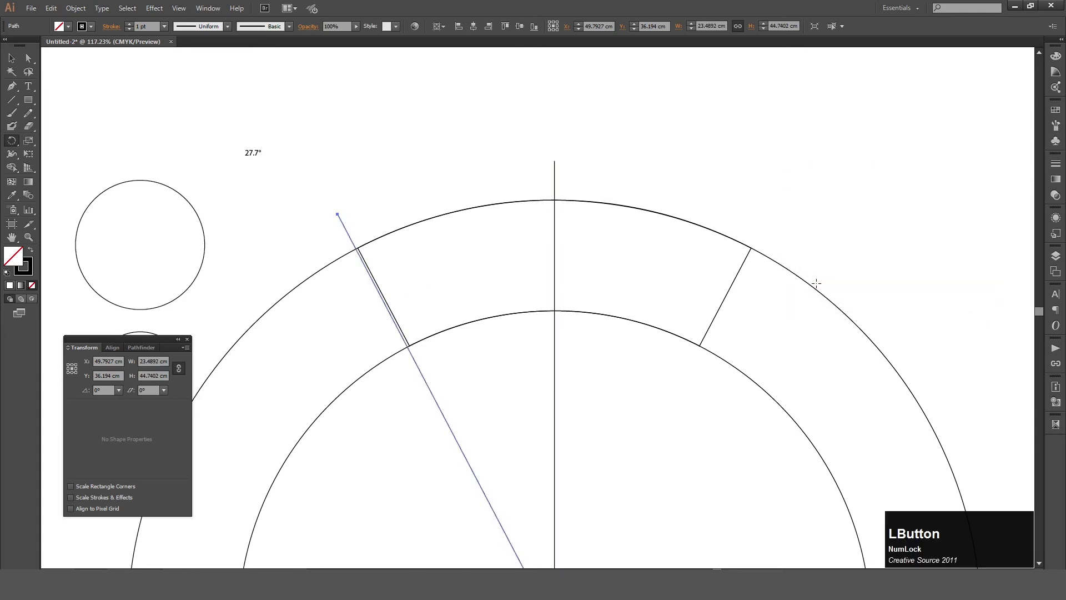
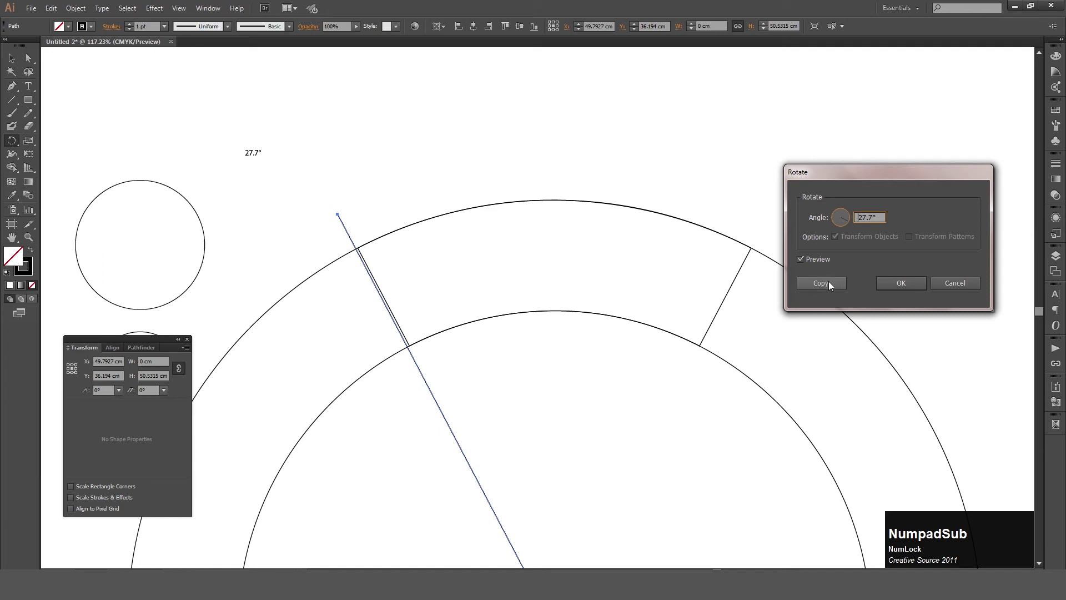
- Make a copy rotated the opposite way and reselect the centre line
{"action": "left_click", "coordinate": [832, 286]}
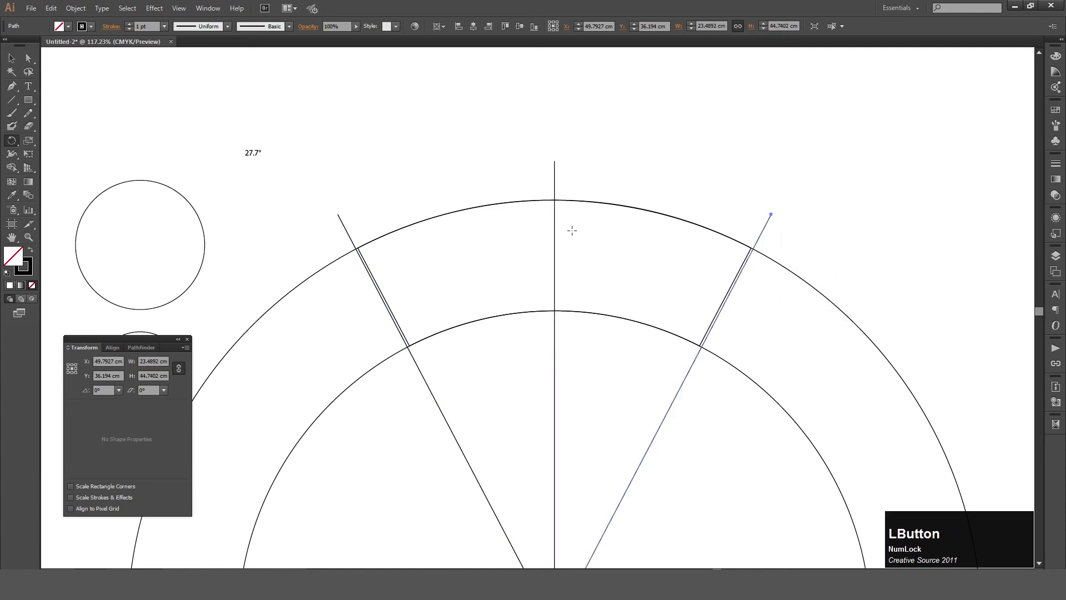
{"action": "key", "text": "v"}
{"action": "key", "text": "space"}
{"action": "left_click", "coordinate": [544, 370]}
{"action": "key", "text": "space"}
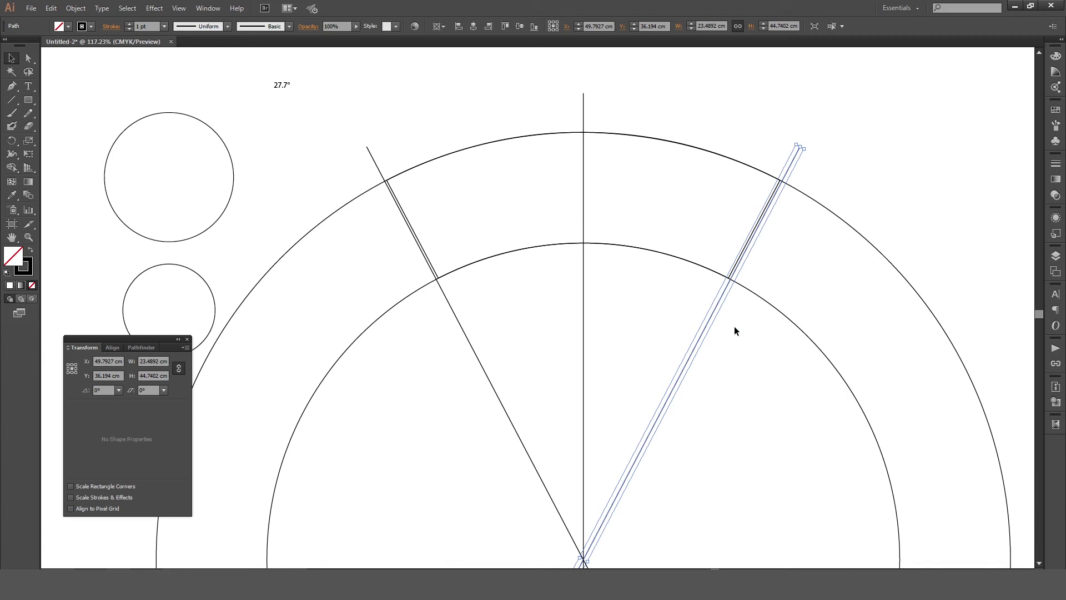
{"action": "left_click", "coordinate": [736, 327]}
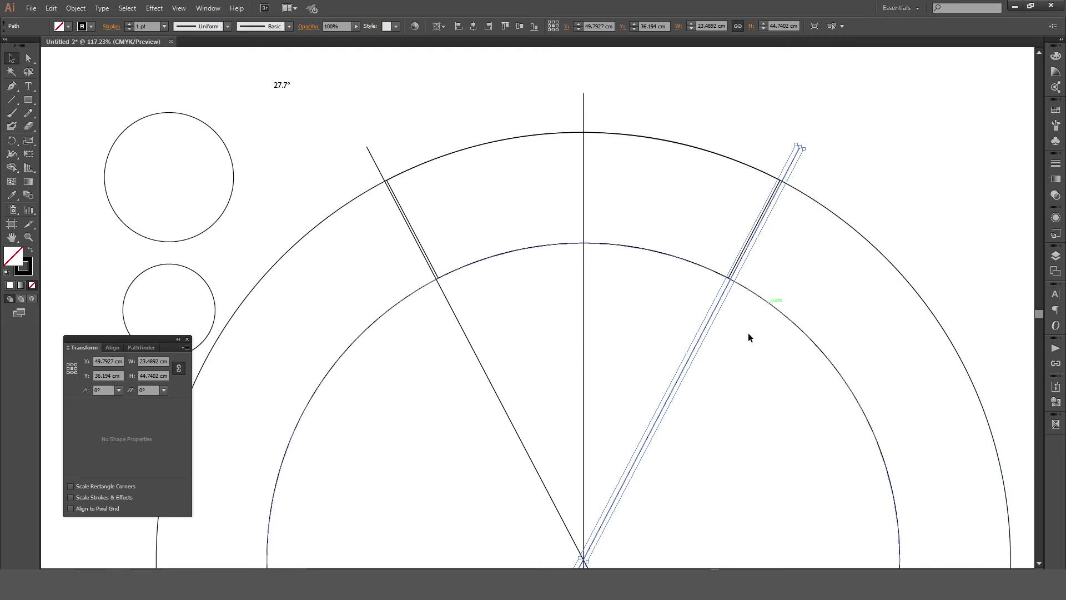
- Make another rotated copy of the line with an adjusted negative angle
{"action": "key", "text": "r"}
{"action": "key", "text": "Return"}
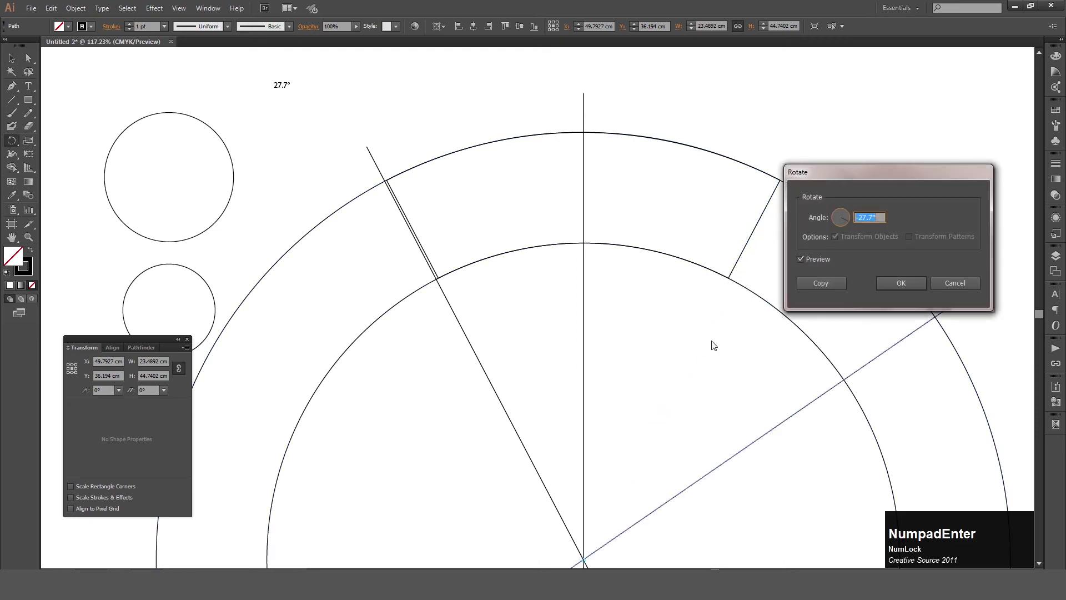
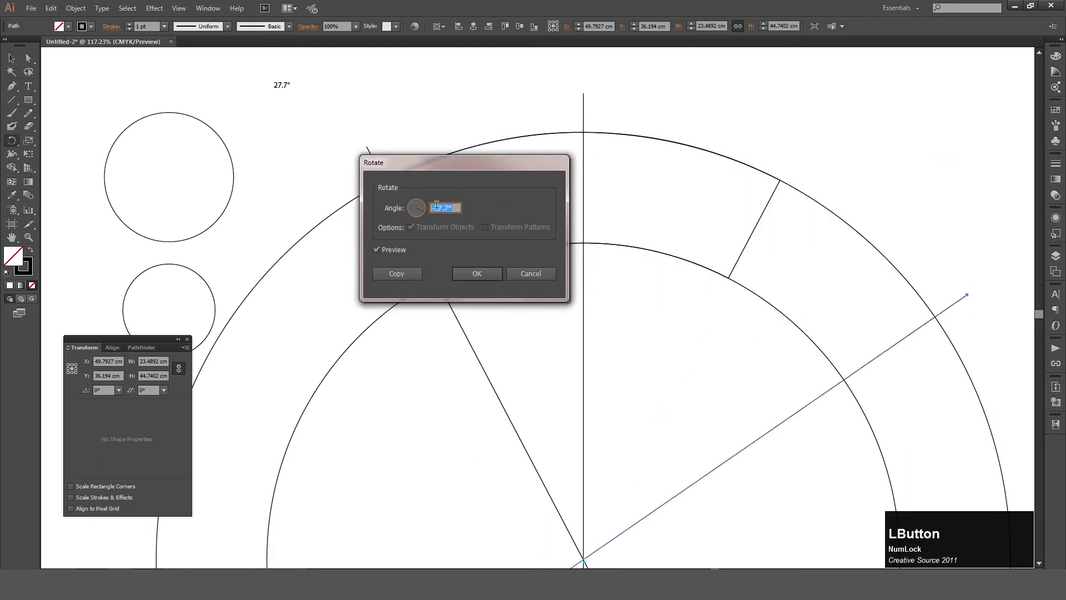
{"action": "key", "text": "Down"}
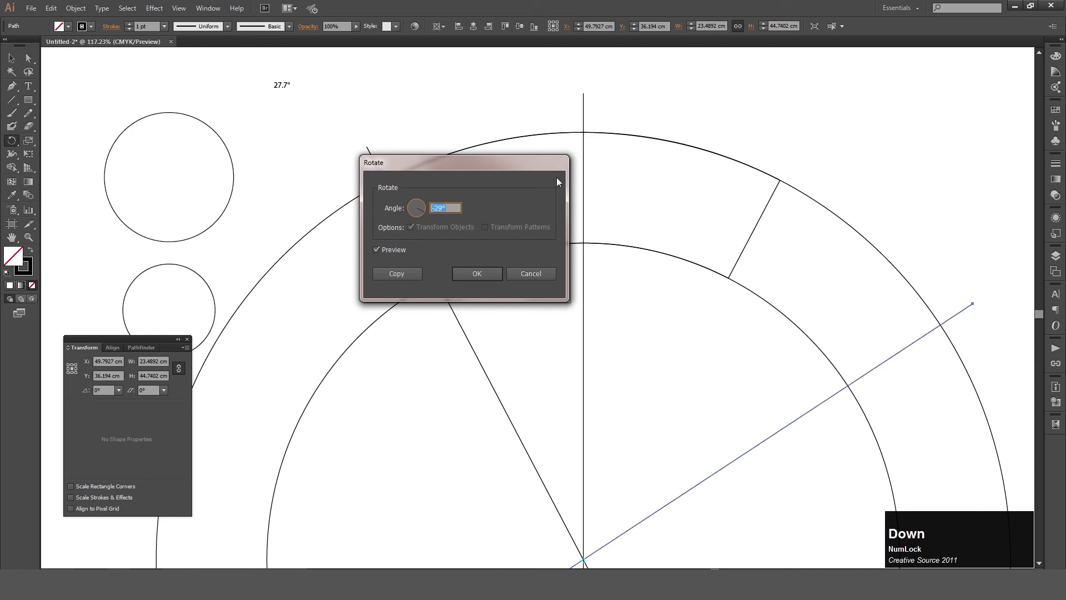
{"action": "key", "text": "Up"}
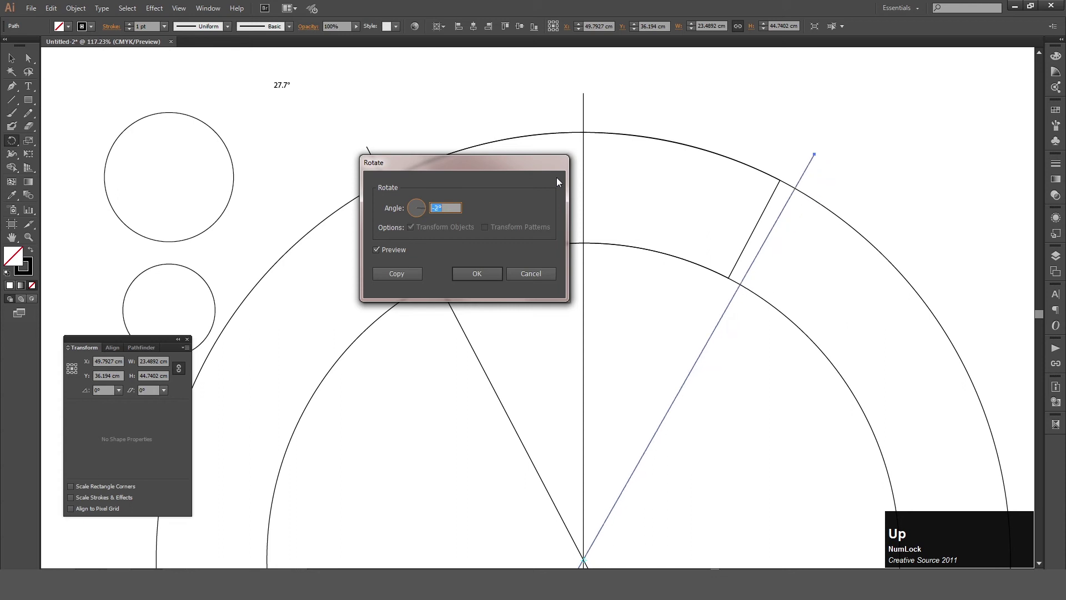
{"action": "key", "text": "Down"}
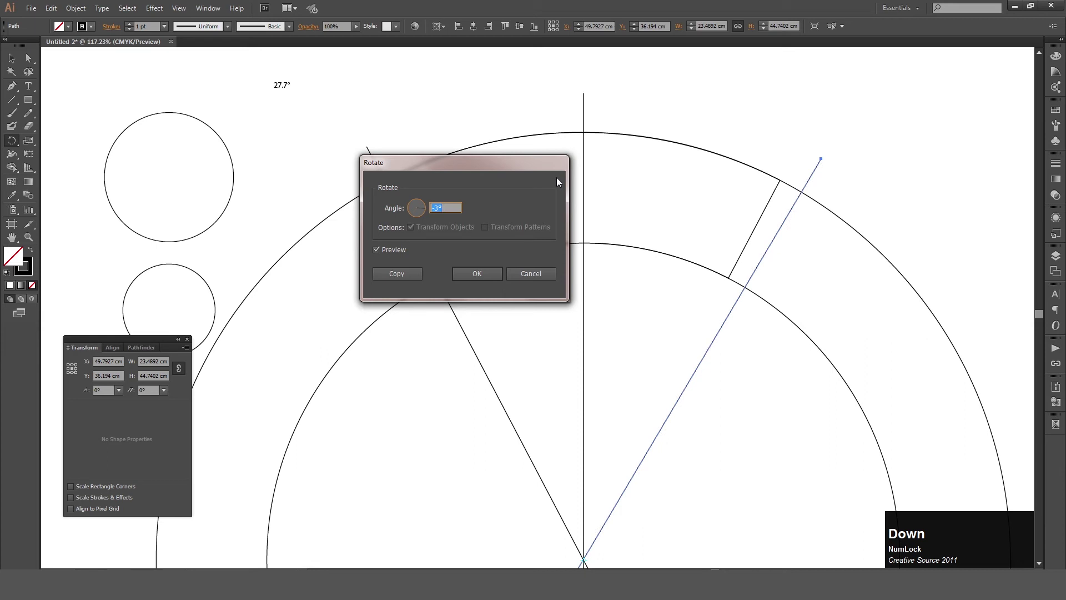
{"action": "left_click", "coordinate": [411, 282]}
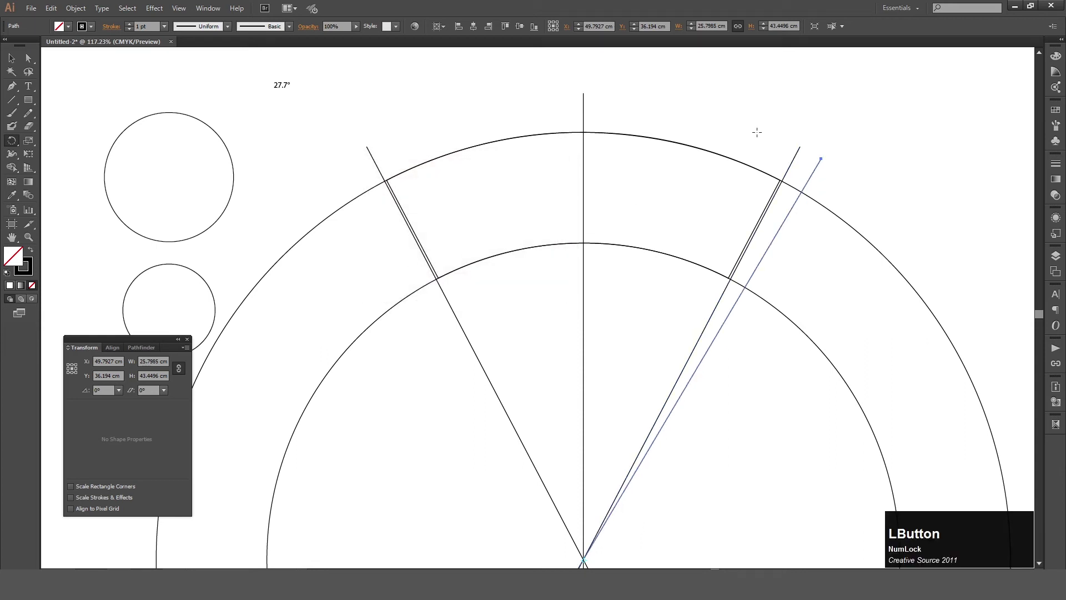
- Select the vertical centre line and then the 27.7° angle label
{"action": "key", "text": "v"}
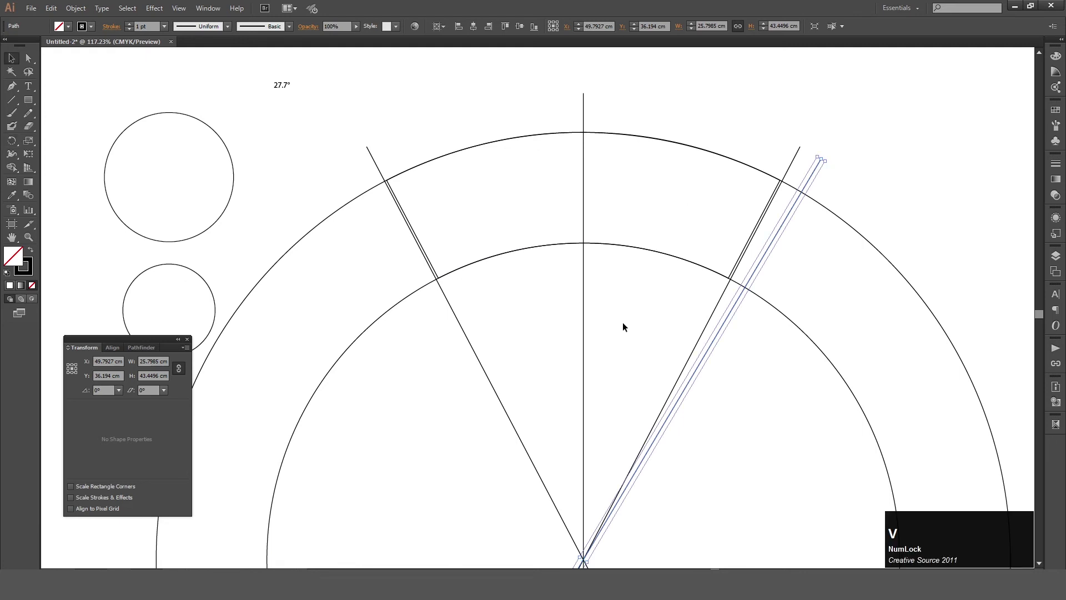
{"action": "left_click", "coordinate": [633, 321]}
{"action": "key", "text": "space"}
{"action": "left_click", "coordinate": [608, 327]}
{"action": "key", "text": "space"}
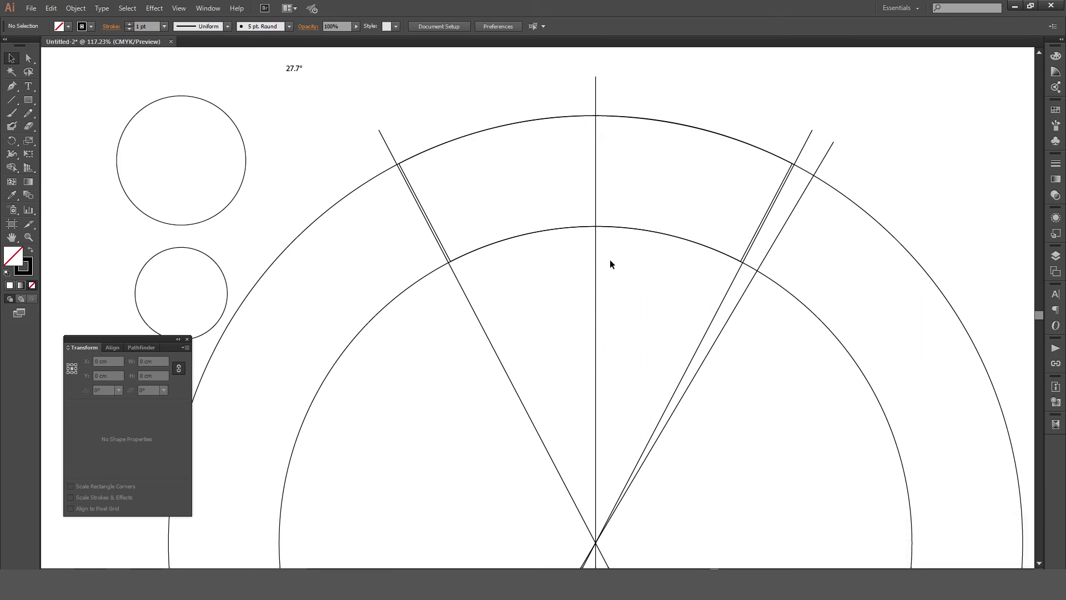
{"action": "left_click", "coordinate": [600, 251]}
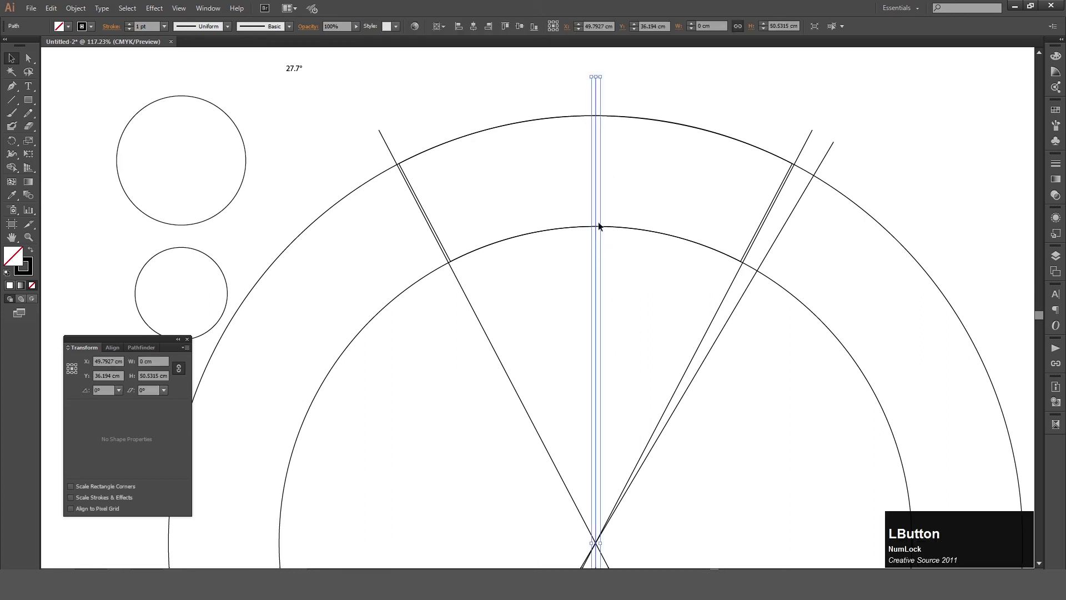
{"action": "key", "text": "space"}
{"action": "left_click", "coordinate": [529, 238]}
{"action": "key", "text": "space"}
- Work out 27.7 ÷ 2 in Calculator to get 13.85
{"action": "left_click", "coordinate": [323, 130]}
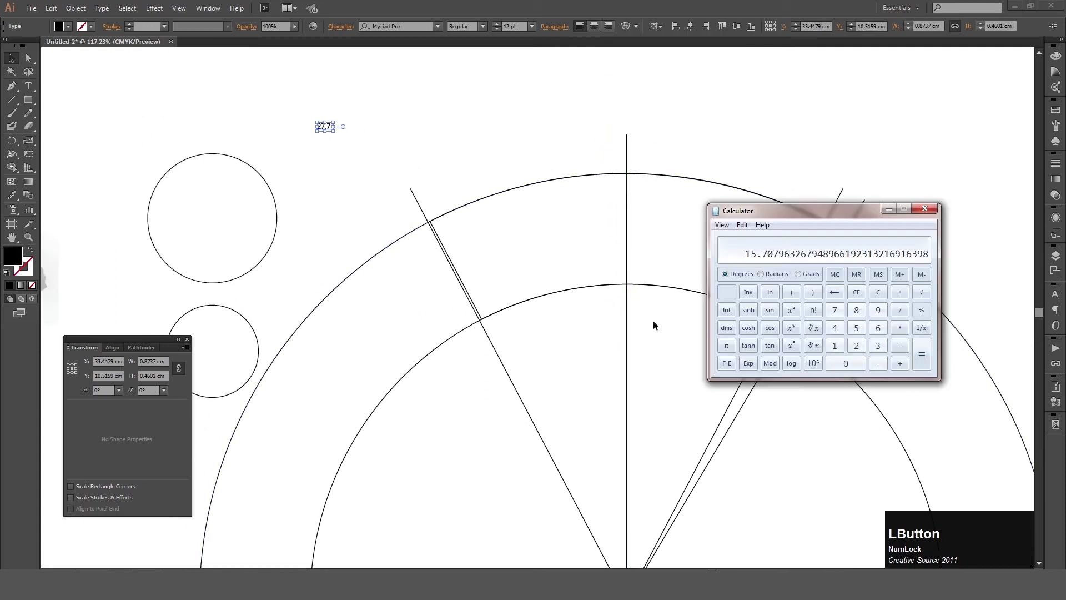
{"action": "key", "text": "Escape"}
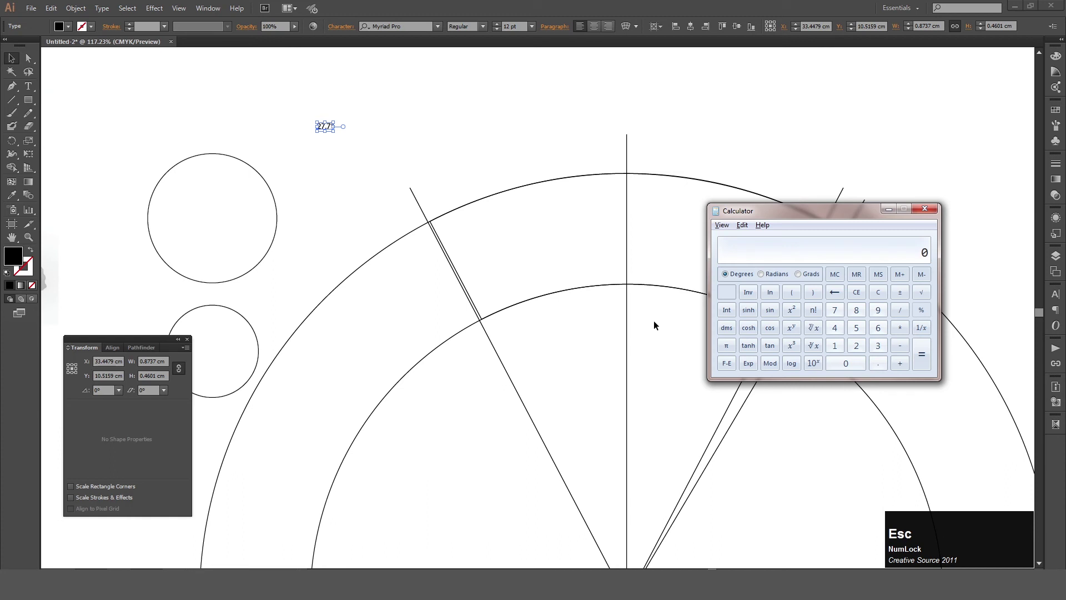
{"action": "key", "text": "KP_2"}
{"action": "key", "text": "KP_7"}
{"action": "key", "text": "KP_Decimal"}
{"action": "key", "text": "KP_7"}
{"action": "key", "text": "KP_Divide"}
{"action": "key", "text": "KP_2"}
- Place a 13.85 note beneath the 27.7° label and select the vertical centre line
{"action": "key", "text": "KP_Enter"}
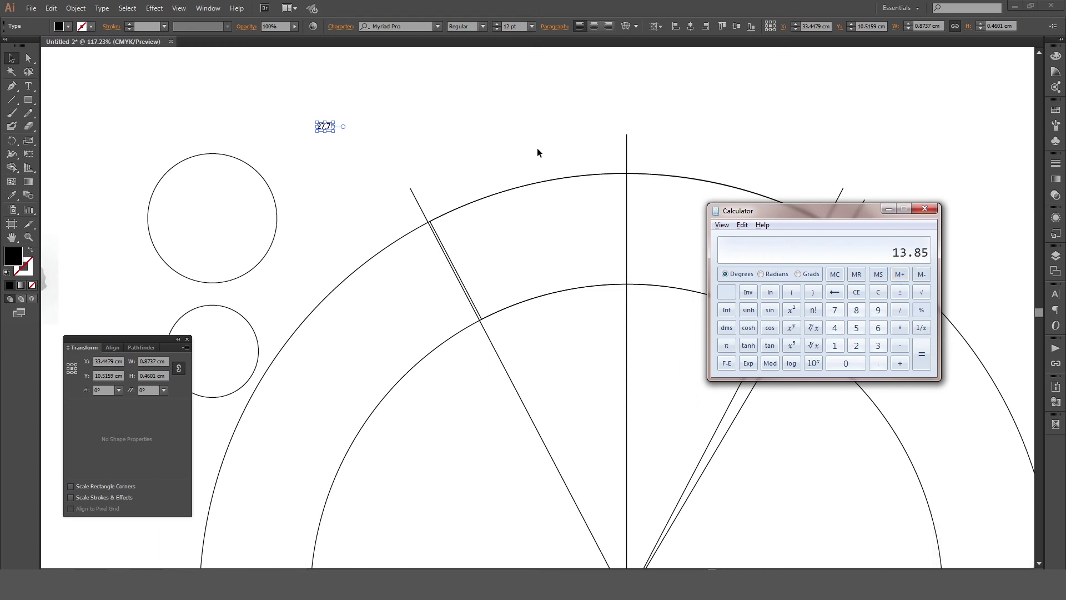
{"action": "left_click", "coordinate": [500, 137]}
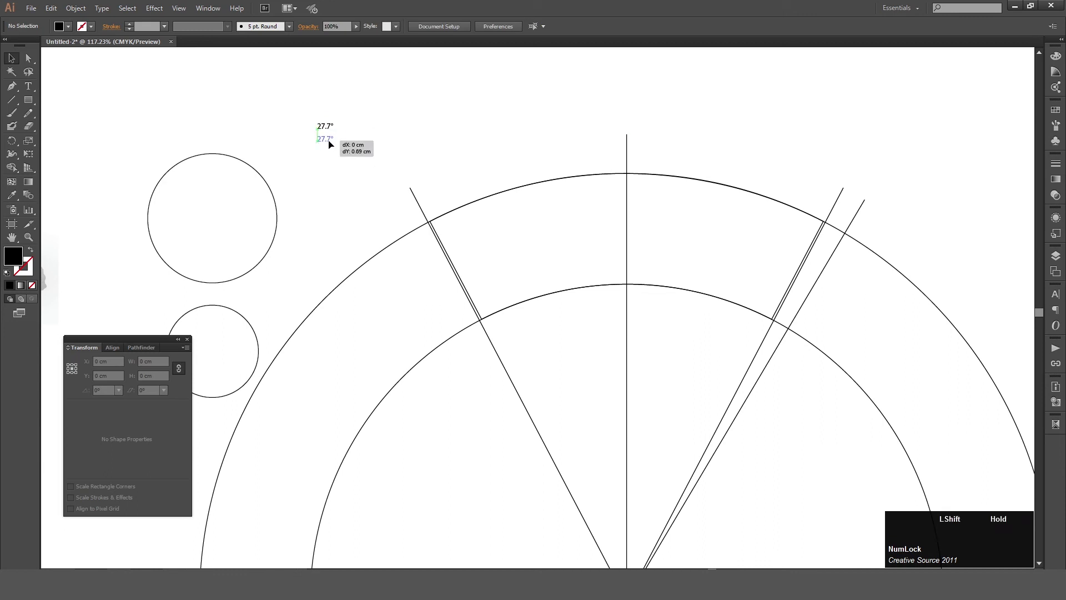
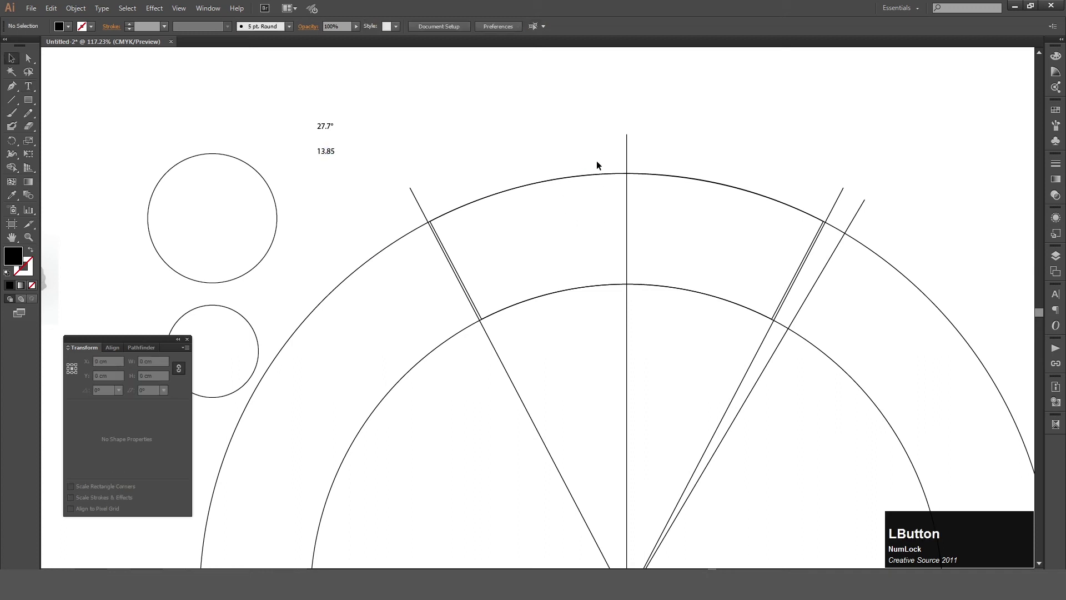
{"action": "left_click", "coordinate": [611, 136]}
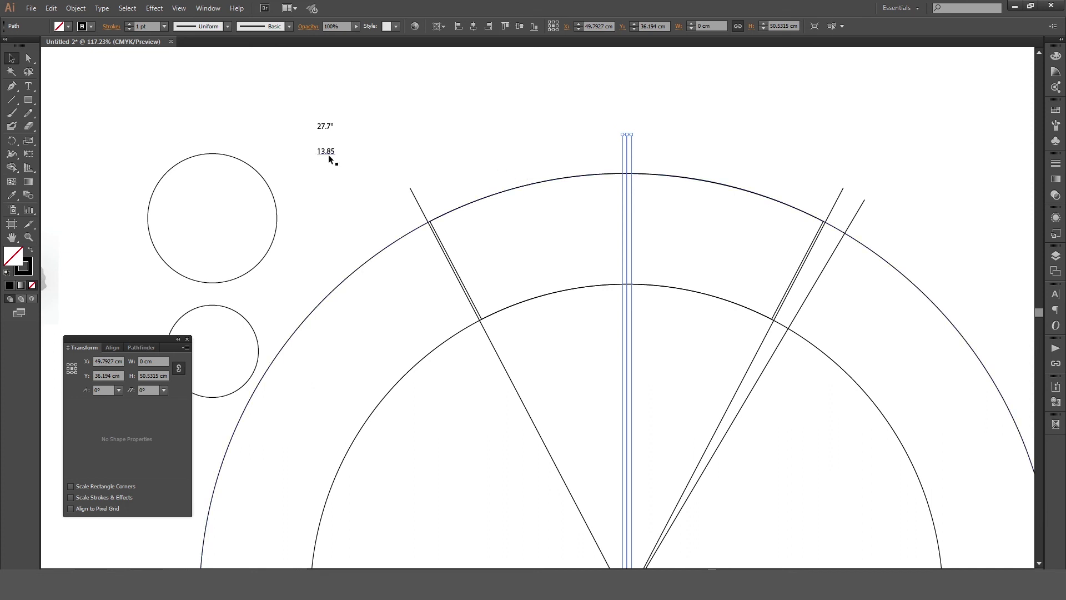
- Make a copy of the centre line rotated 13.85°
{"action": "key", "text": "r"}
{"action": "key", "text": "KP_Enter"}
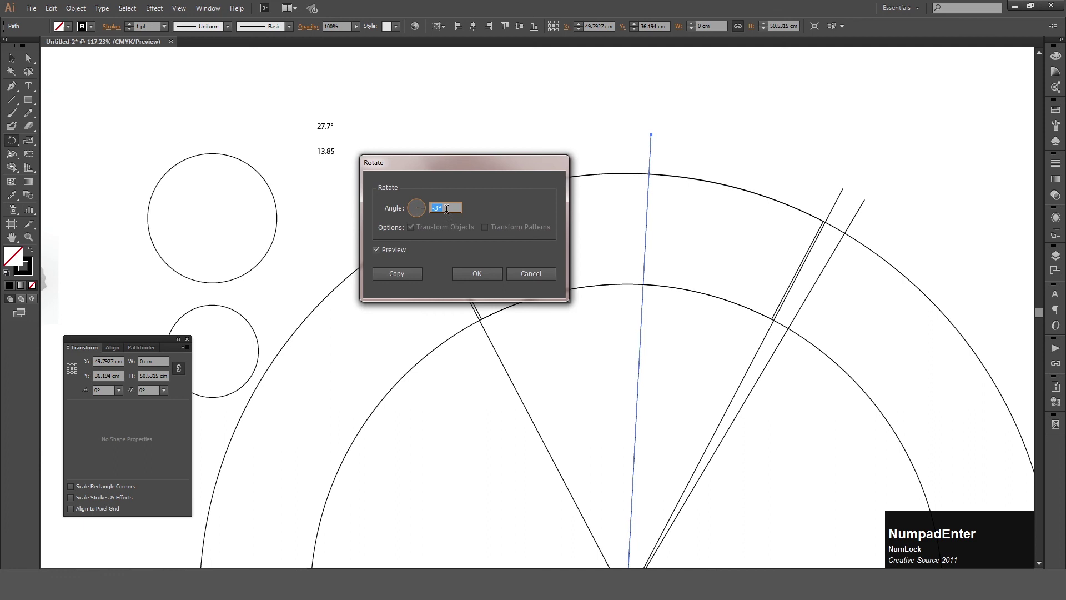
{"action": "key", "text": "KP_1"}
{"action": "key", "text": "KP_Decimal"}
{"action": "key", "text": "KP_8"}
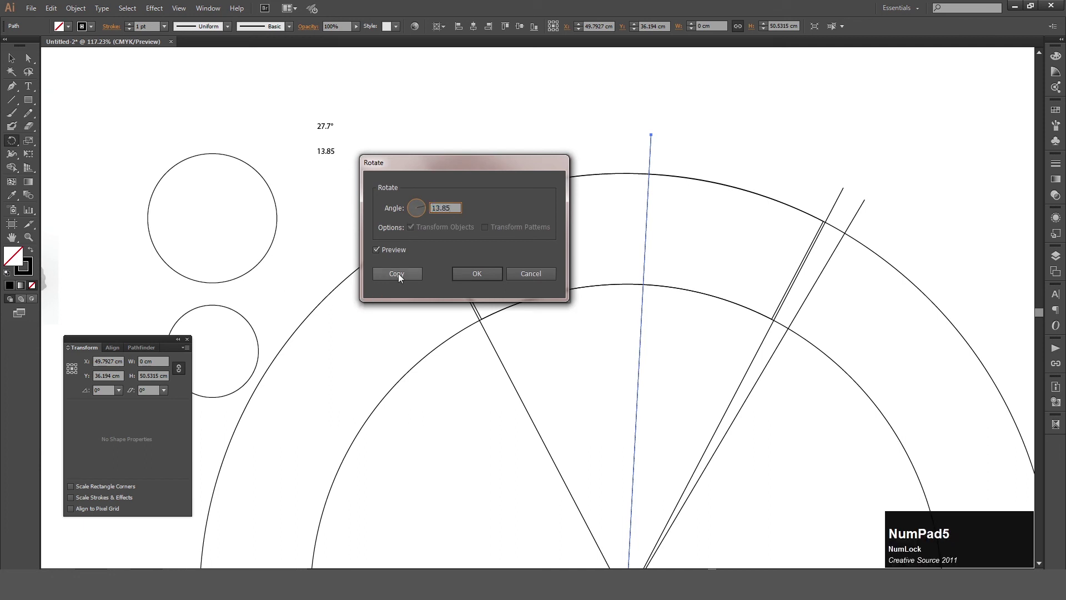
{"action": "left_click", "coordinate": [402, 278]}
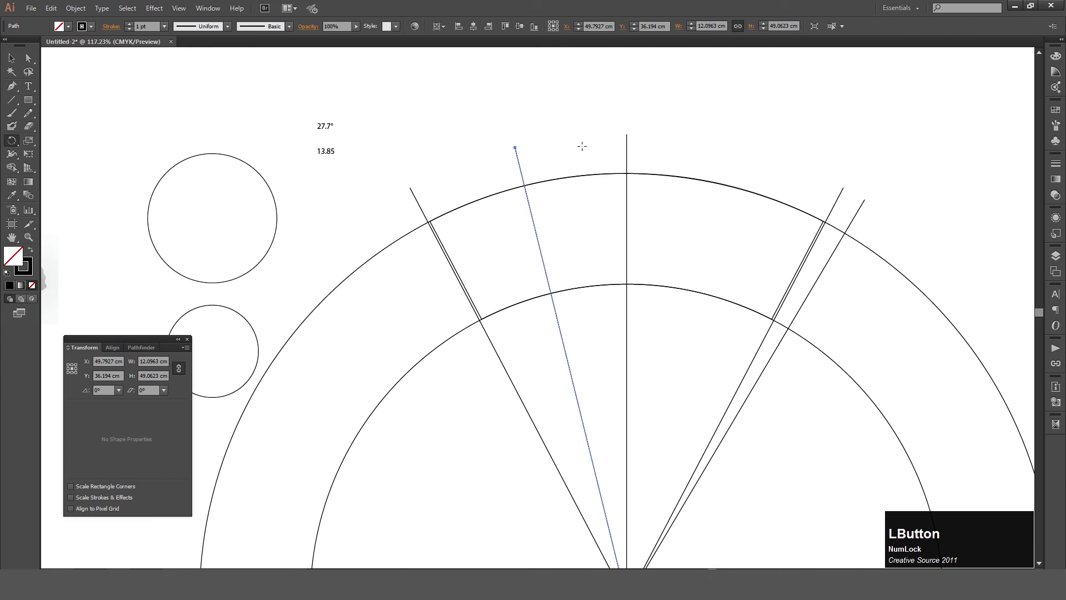
- Make the -13.85° copy, then delete the vertical centre line
{"action": "left_click", "coordinate": [609, 131]}
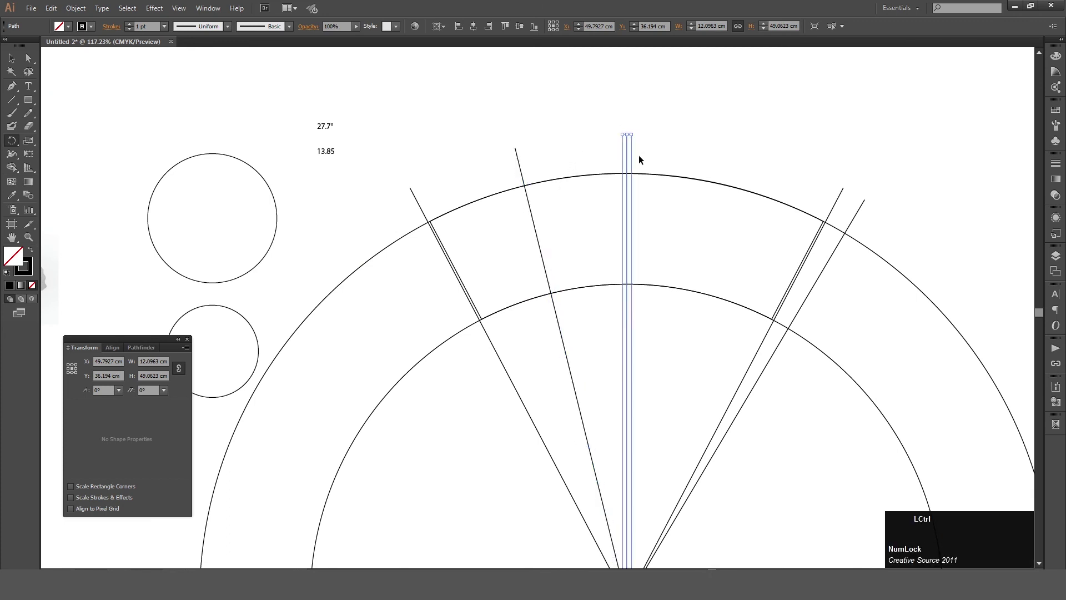
{"action": "key", "text": "KP_Enter"}
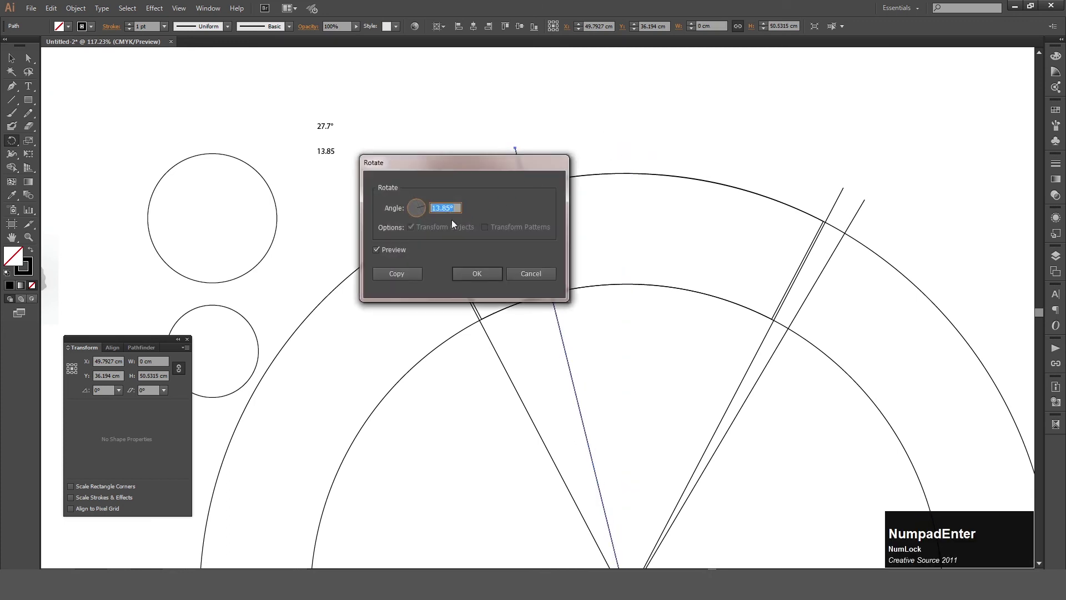
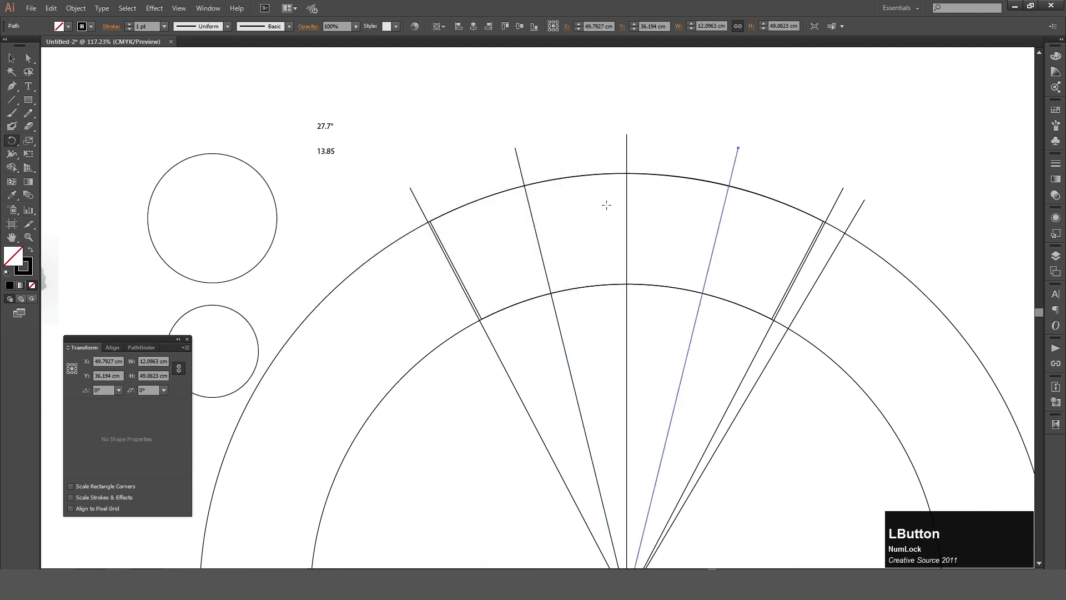
{"action": "key", "text": "v"}
{"action": "left_click", "coordinate": [589, 138]}
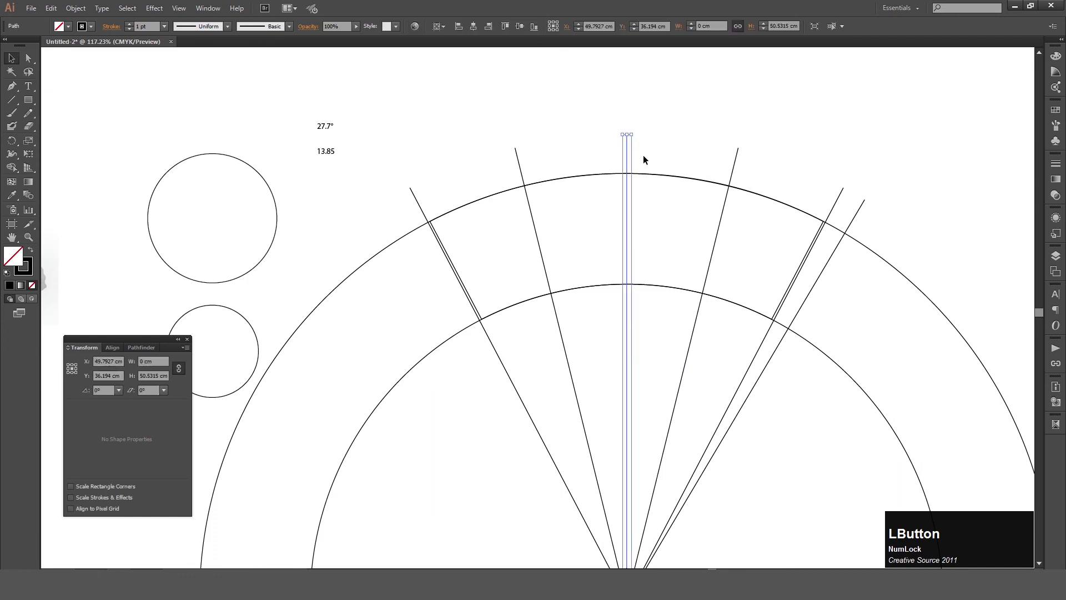
{"action": "key", "text": "Delete"}
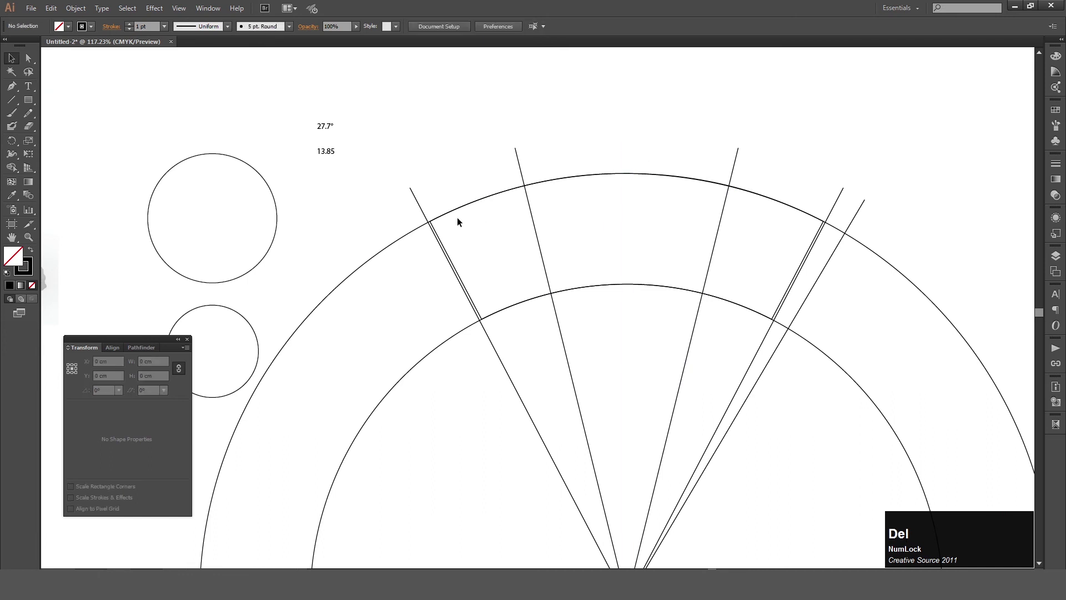
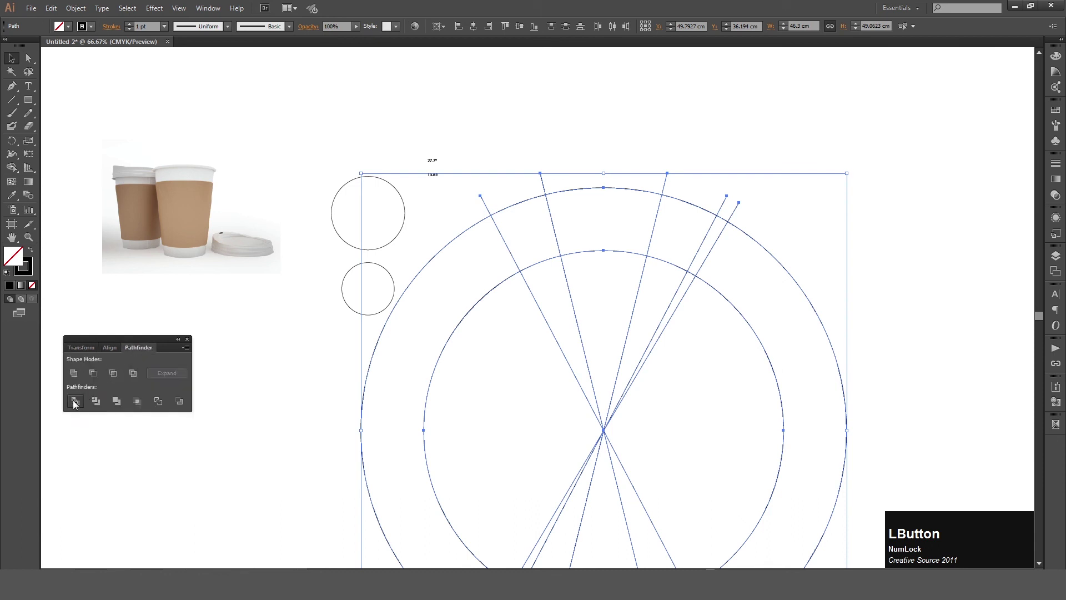
- Divide the arcs and lines with Pathfinder, ungroup, and delete the leftover pieces
{"action": "key", "text": "space"}
{"action": "left_click", "coordinate": [562, 361]}
{"action": "key", "text": "space"}
{"action": "key", "text": "ctrl+shift+g"}
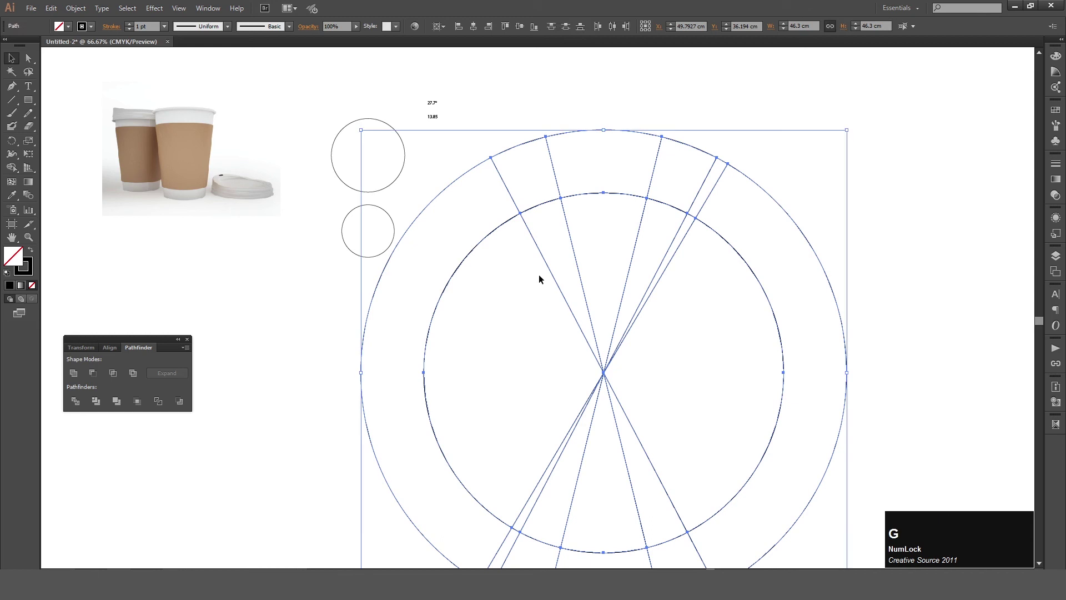
{"action": "left_click", "coordinate": [922, 314]}
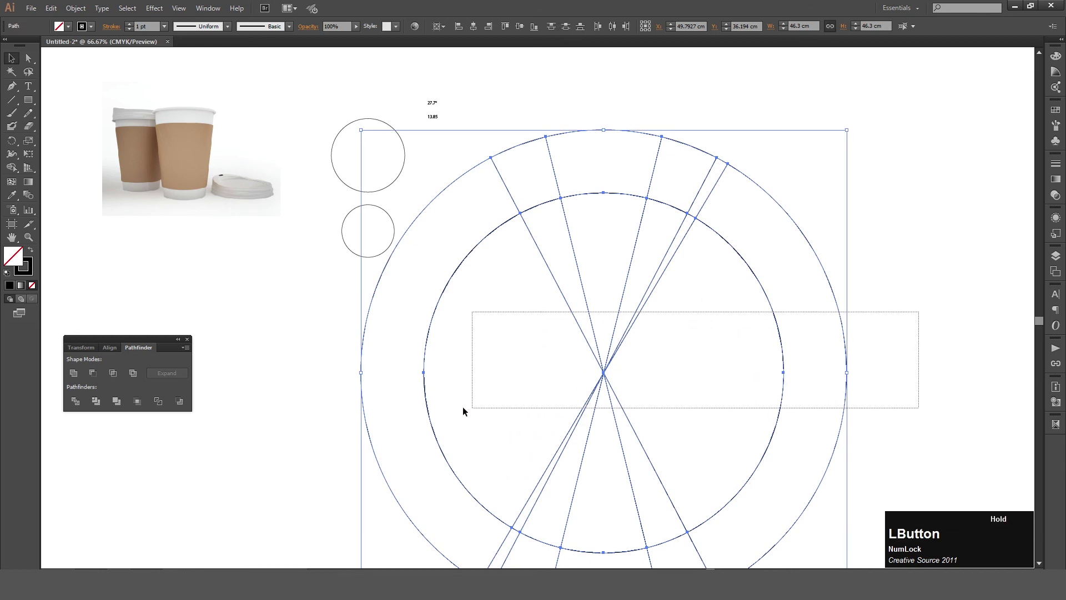
{"action": "key", "text": "Delete"}
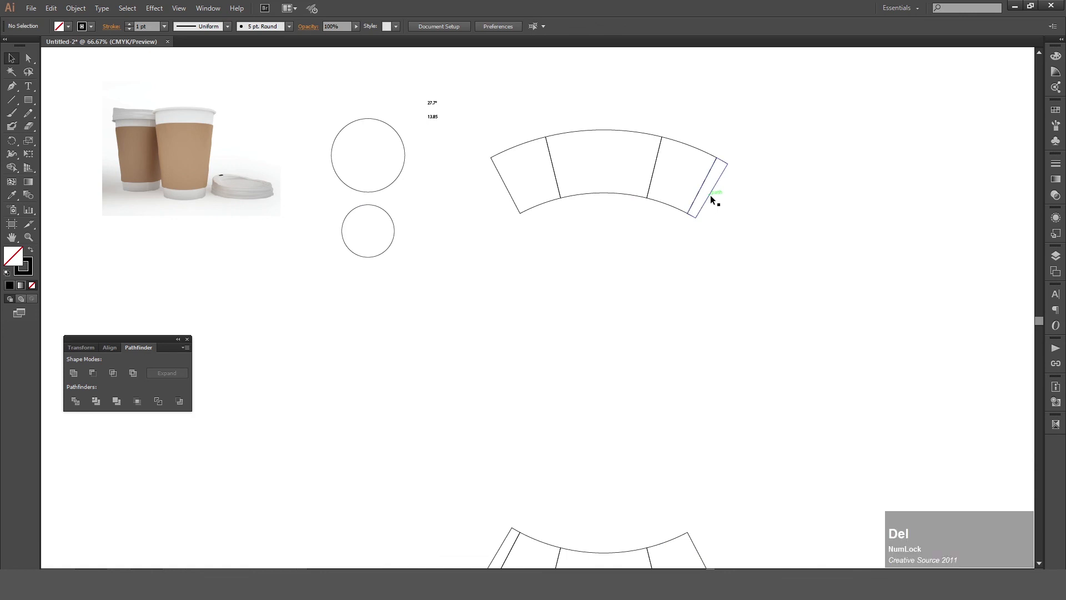
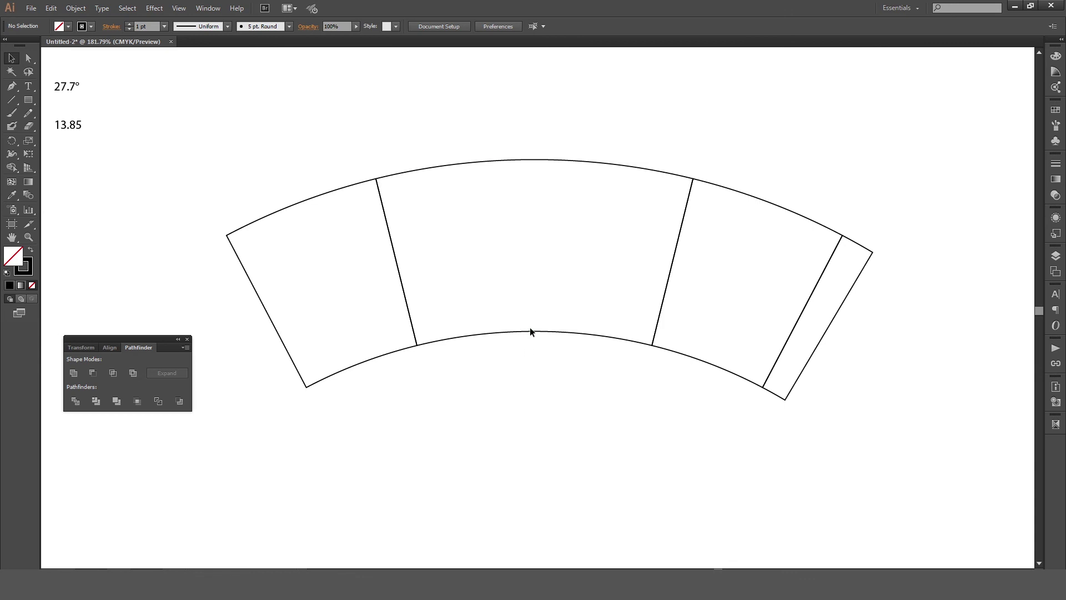
{"action": "key", "text": "l"}
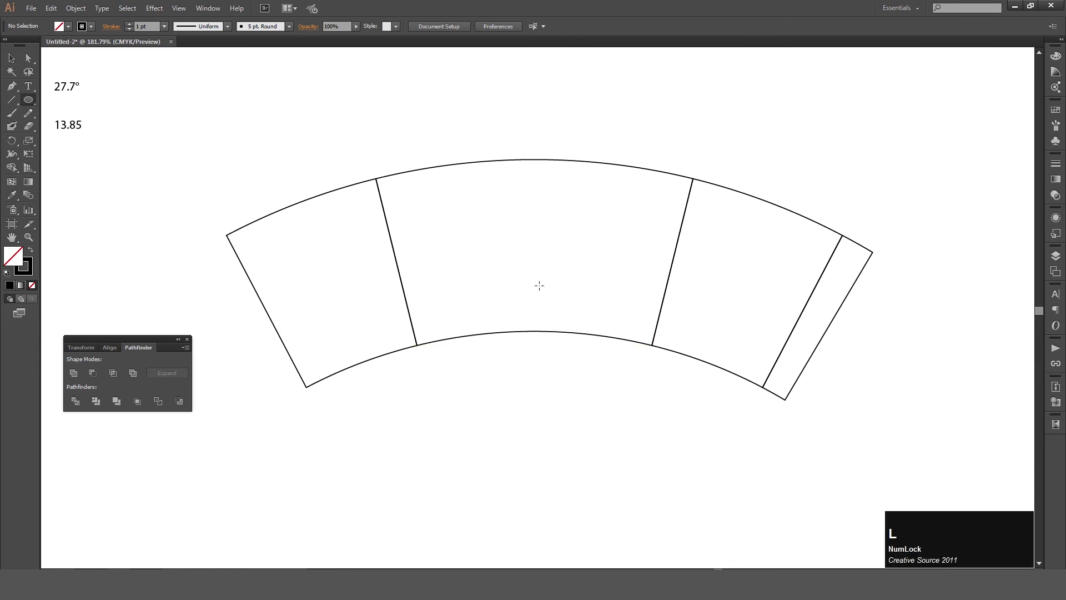
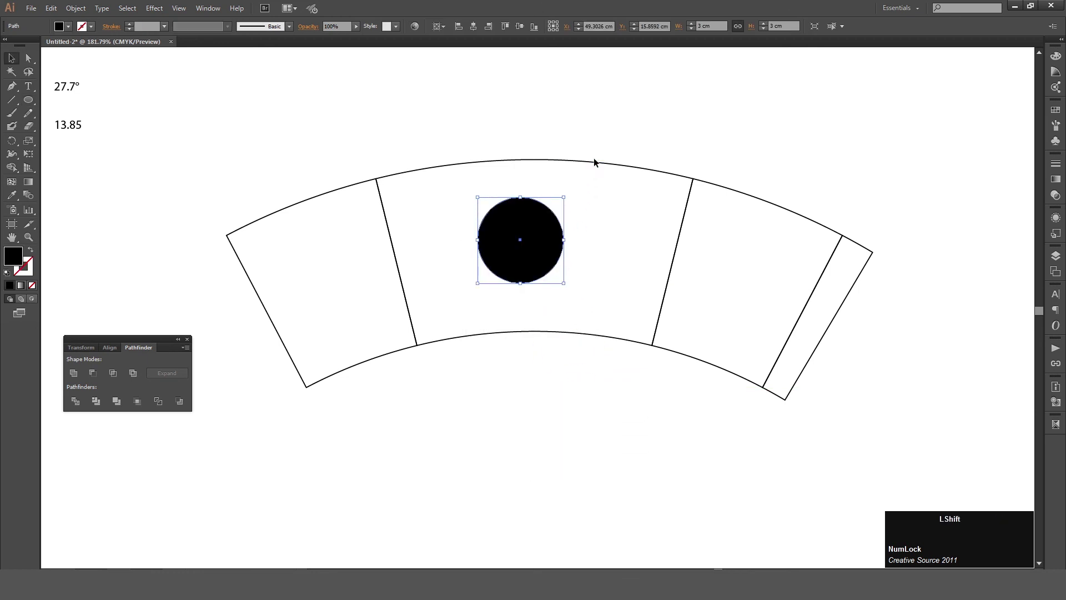
- Centre the black circle horizontally on the sleeve's middle panel as key object
{"action": "left_click", "coordinate": [598, 163]}
{"action": "left_click", "coordinate": [608, 166]}
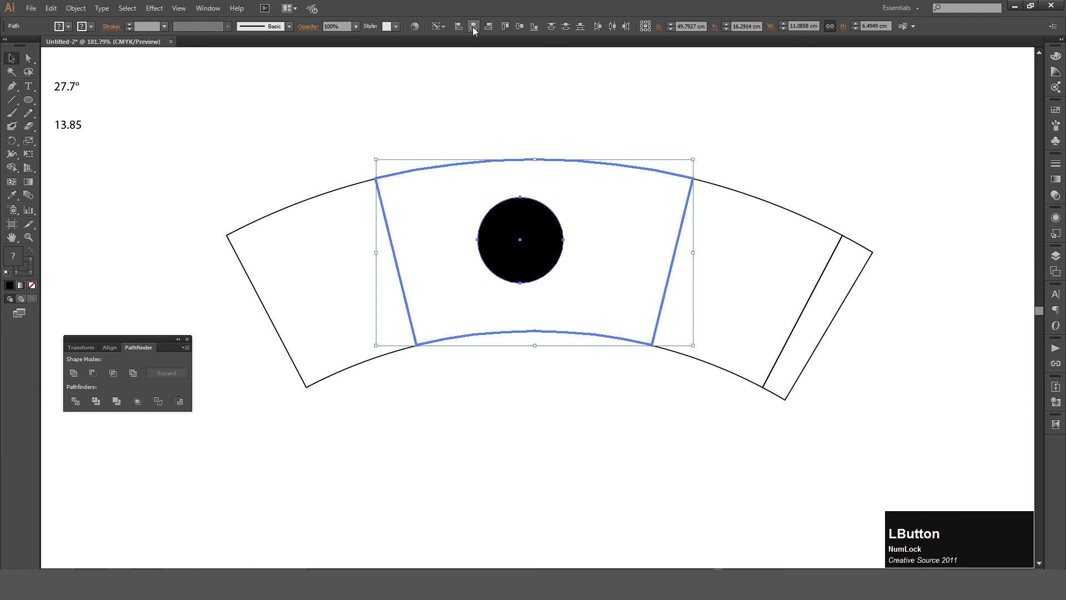
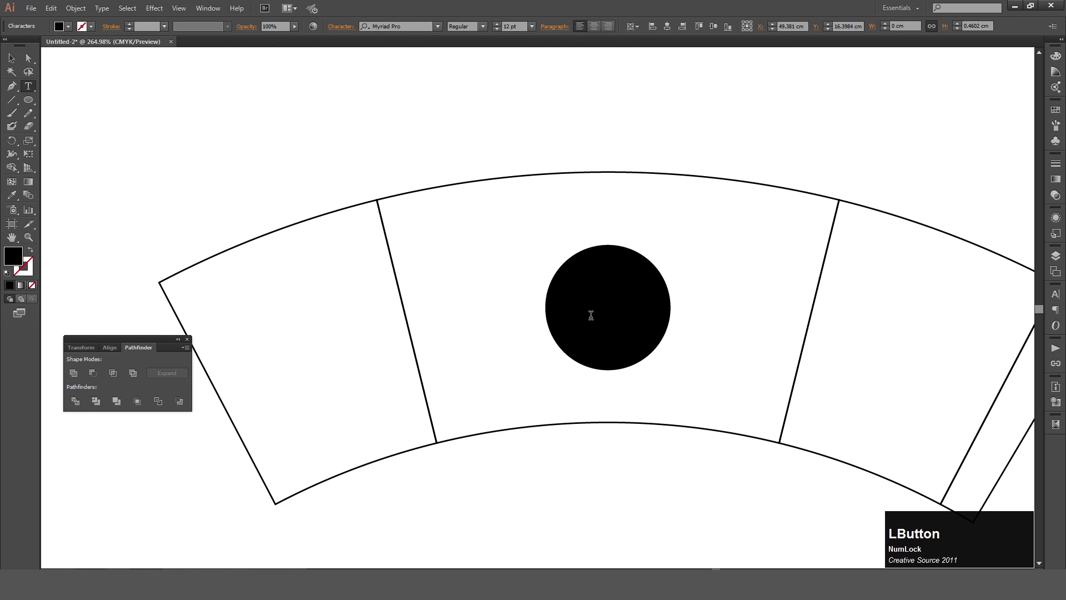
- Add LOGO text in the black circle and fill it white
{"action": "key", "text": "Caps_Lock"}
{"action": "type", "text": "logo"}
{"action": "key", "text": "Escape"}
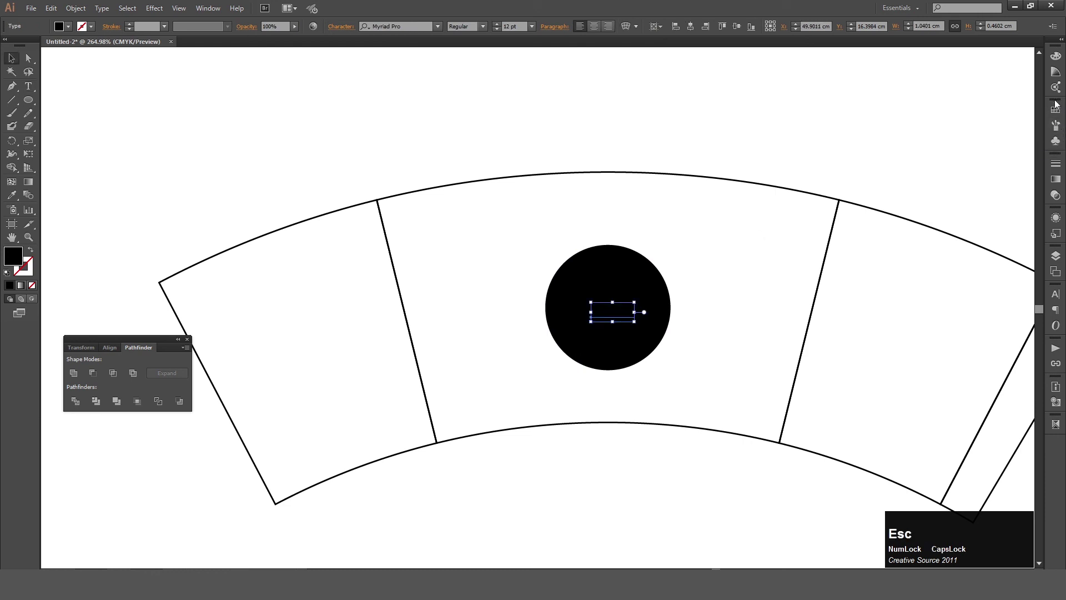
{"action": "left_click", "coordinate": [1060, 64]}
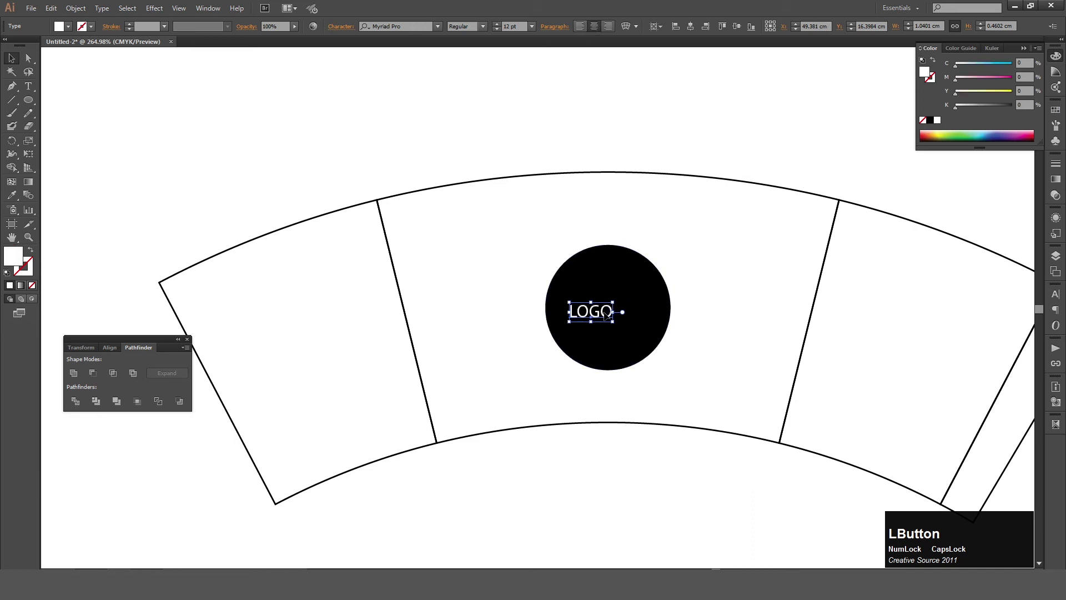
- Add HERE as a second line, then deselect to review the finished sleeve
{"action": "key", "text": "End"}
{"action": "key", "text": "Return"}
{"action": "type", "text": "here"}
{"action": "key", "text": "Escape"}
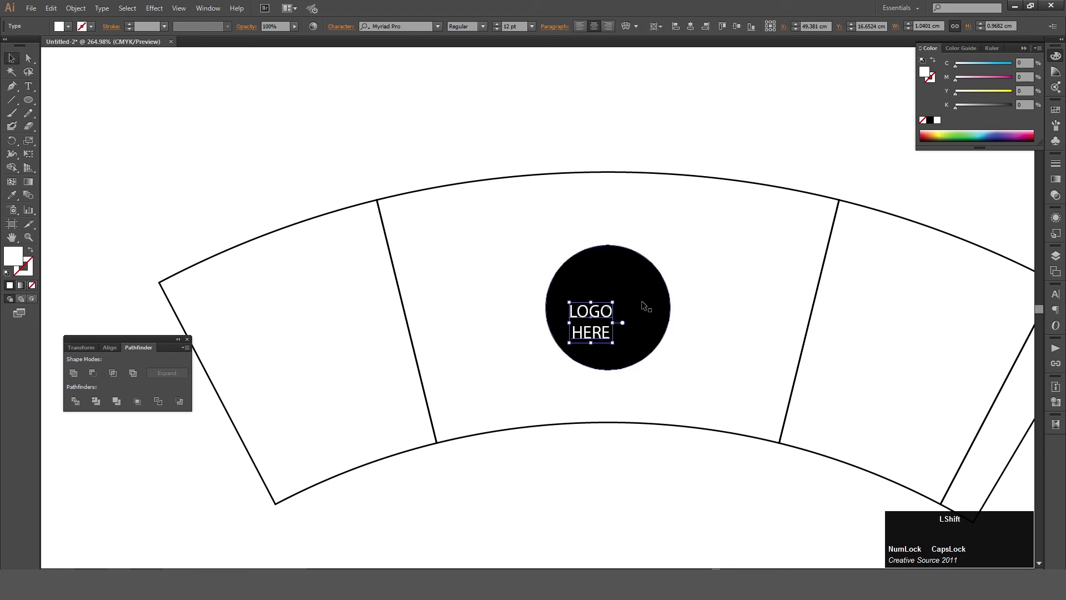
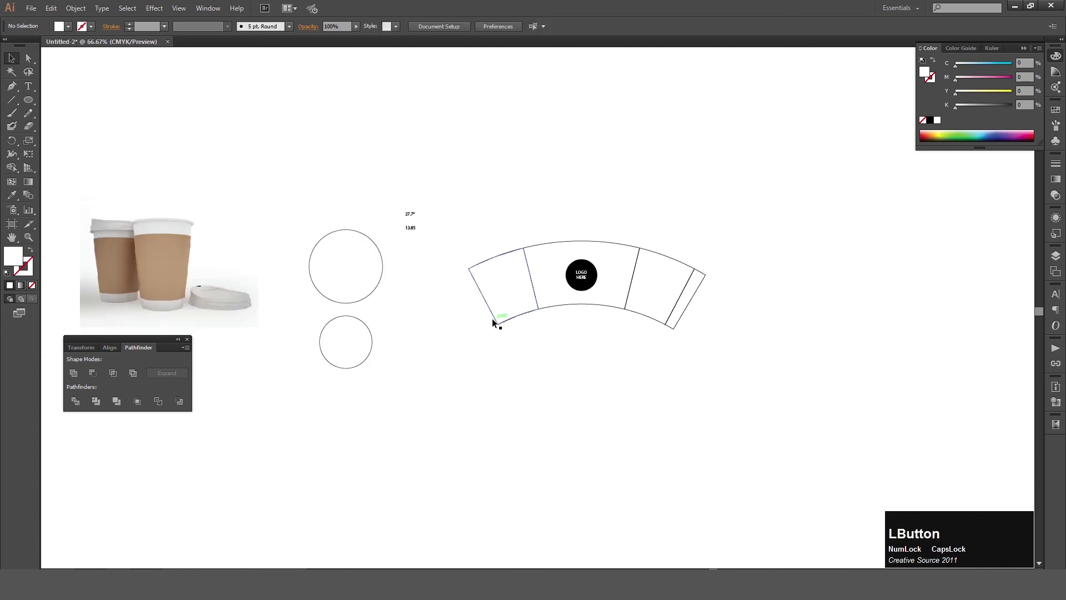
{"action": "key", "text": "space"}
{"action": "left_click", "coordinate": [504, 373]}
{"action": "key", "text": "space"}
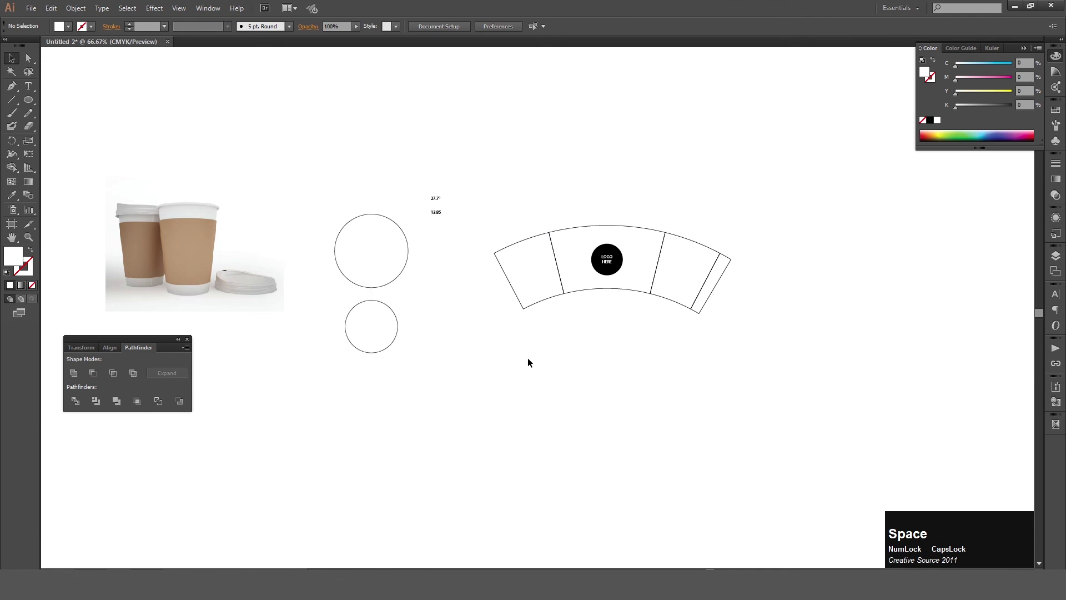